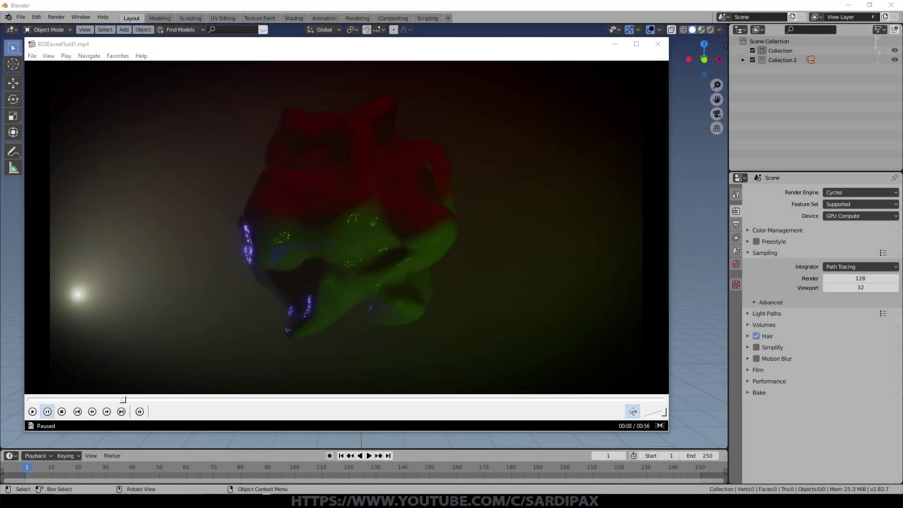
# - Play the finished render video and close the player to return to the scene
pyautogui.click(390, 341)
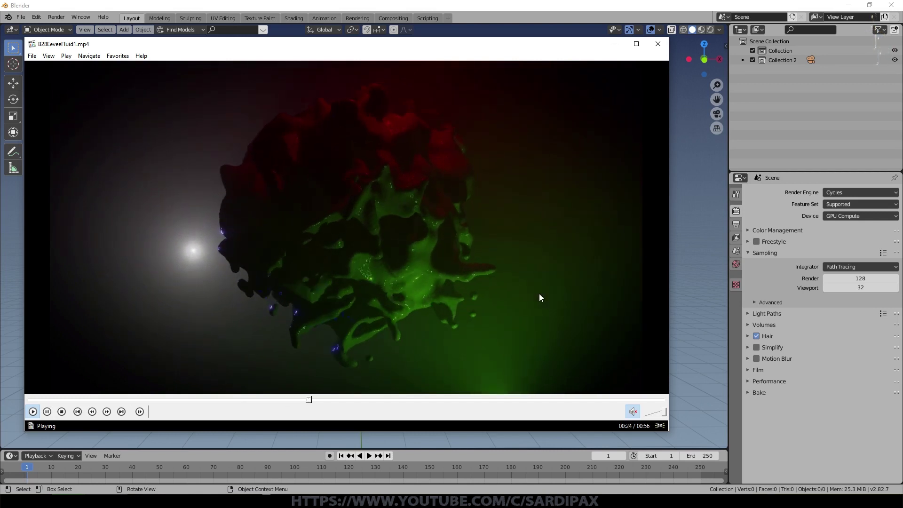
pyautogui.click(541, 296)
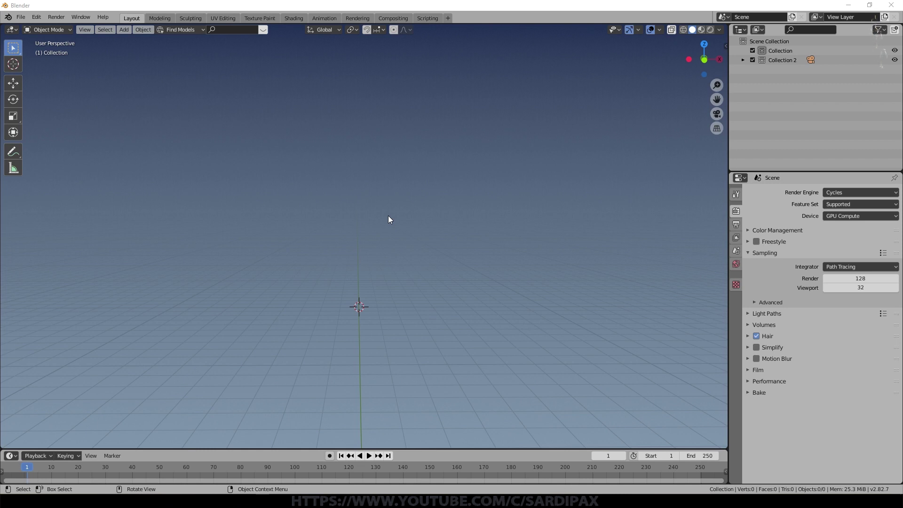
# - Add an Ico Sphere mesh at the scene centre via the Add menu
pyautogui.click(390, 220)
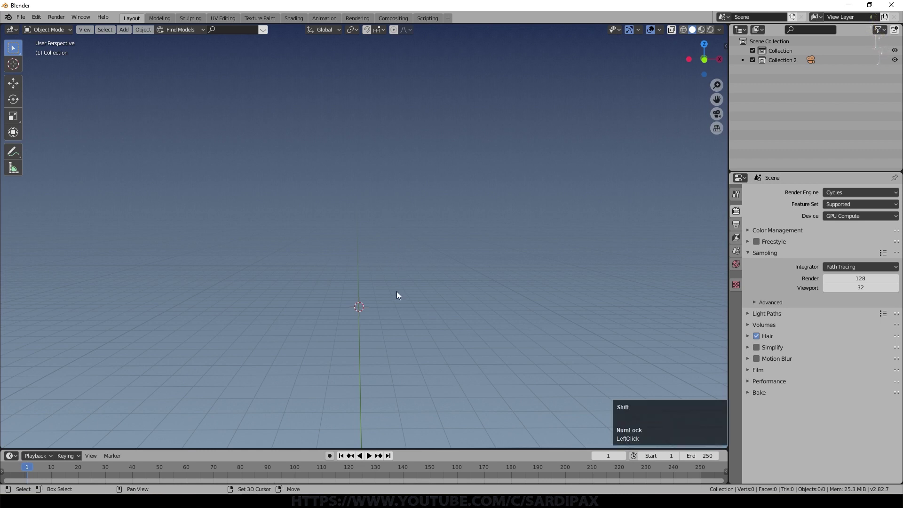
pyautogui.press('shift+a')
pyautogui.scroll(3)
pyautogui.click(449, 59)
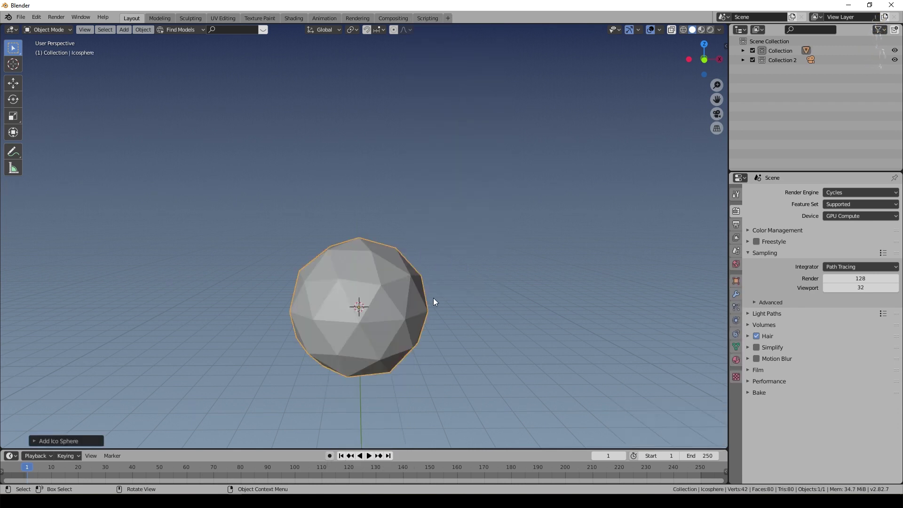
pyautogui.scroll(-3)
pyautogui.click(146, 35)
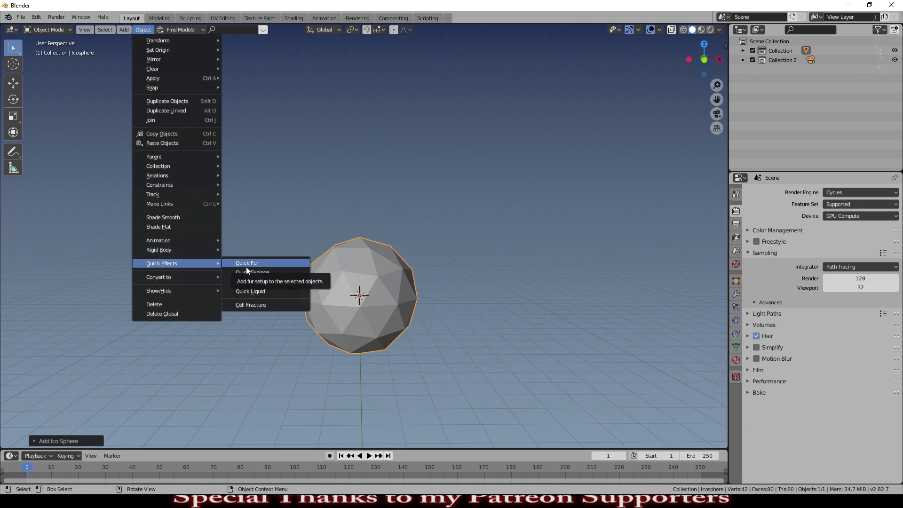
# - Apply Quick Liquid to the icosphere and orbit to view the new domain box
pyautogui.click(254, 291)
pyautogui.scroll(-3)
pyautogui.middleClick(440, 274)
pyautogui.click(374, 457)
pyautogui.click(374, 455)
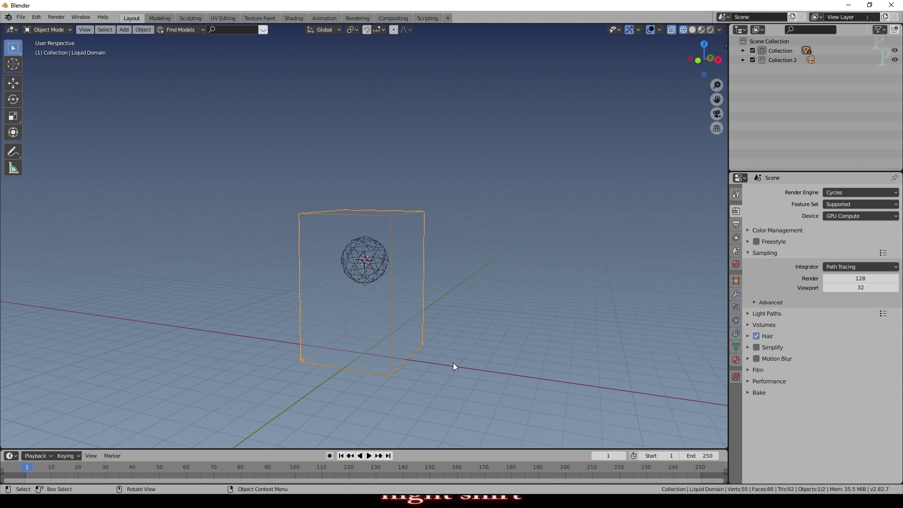
pyautogui.scroll(3)
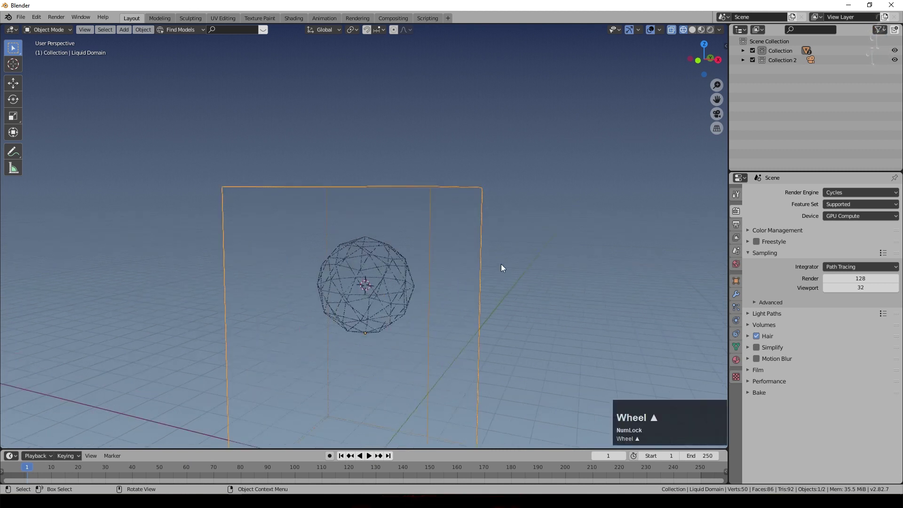
# - Review the domain's Fluid settings (resolution 64) and start Bake Data
pyautogui.scroll(-3)
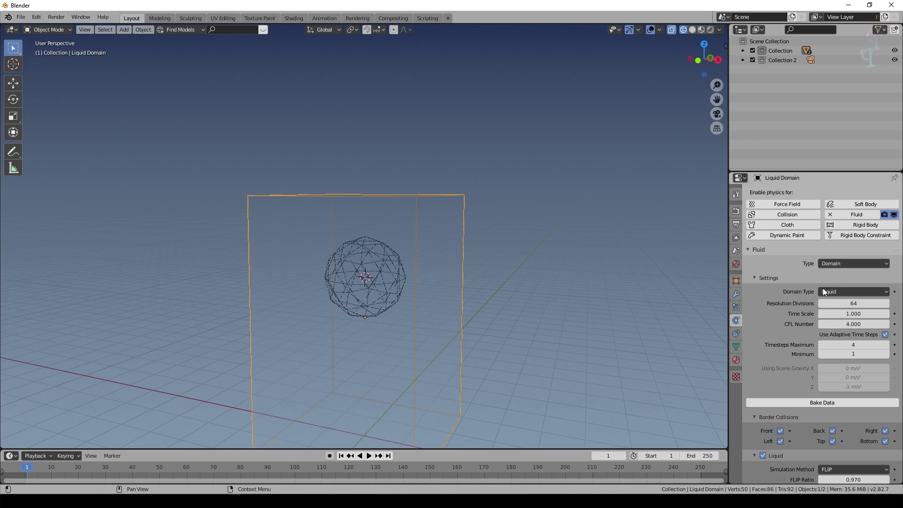
pyautogui.click(853, 292)
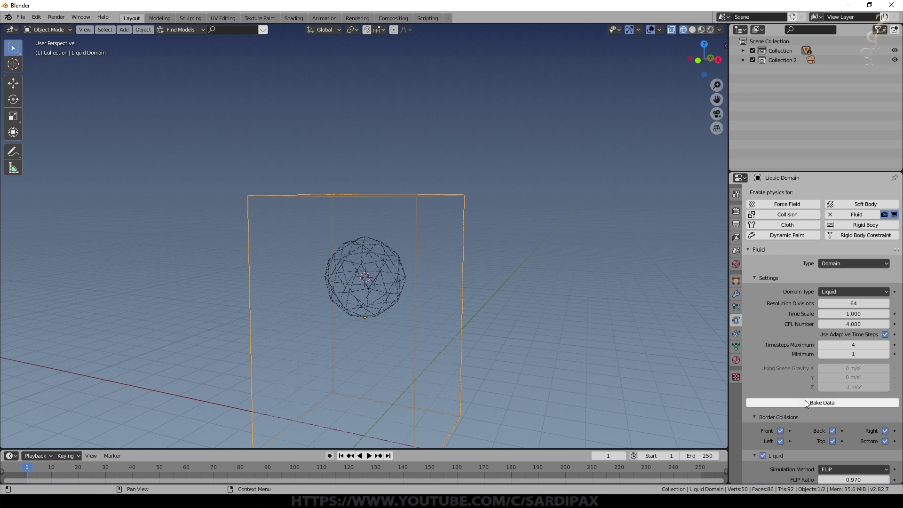
# - Bake the liquid simulation and orbit around the resulting particles in the domain
pyautogui.click(809, 405)
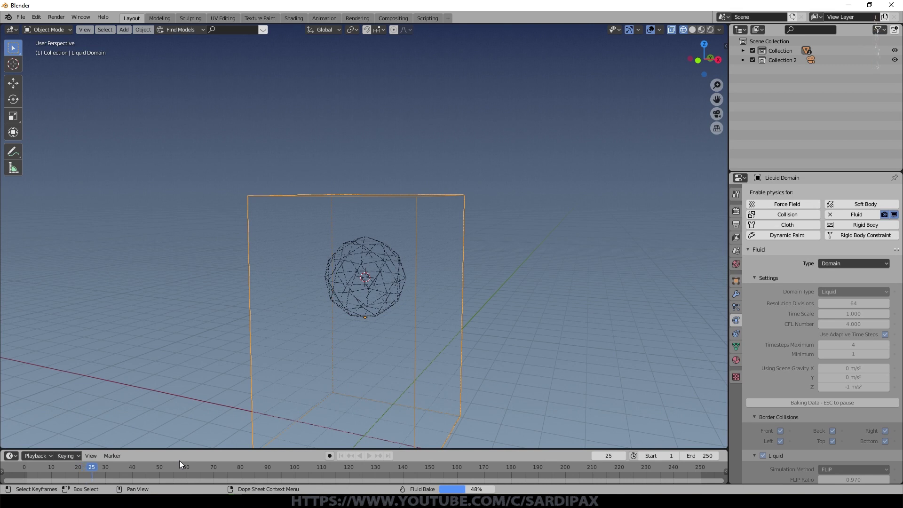
pyautogui.middleClick(437, 318)
pyautogui.scroll(3)
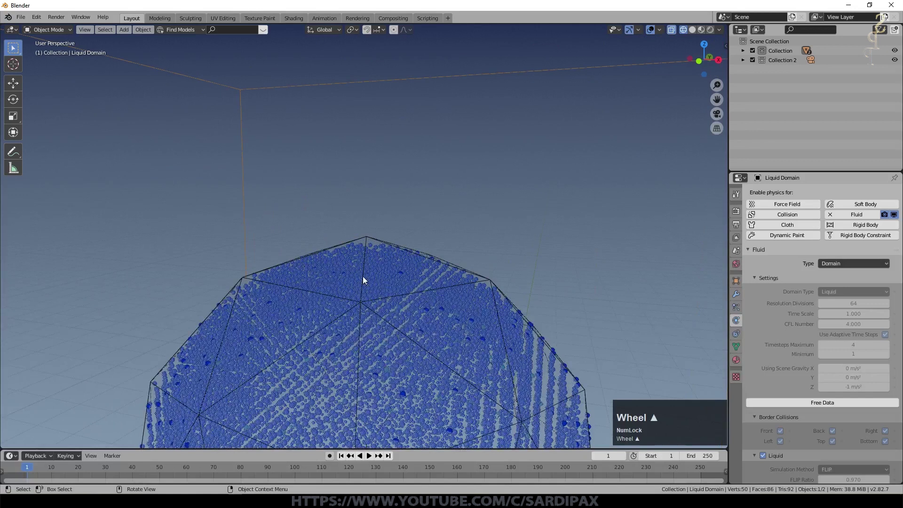
pyautogui.scroll(-3)
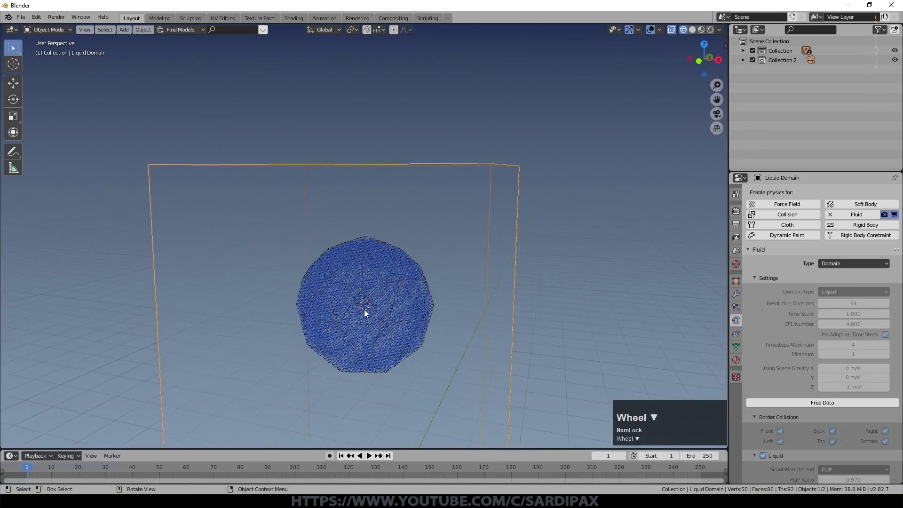
pyautogui.middleClick(452, 357)
pyautogui.scroll(-3)
pyautogui.click(372, 461)
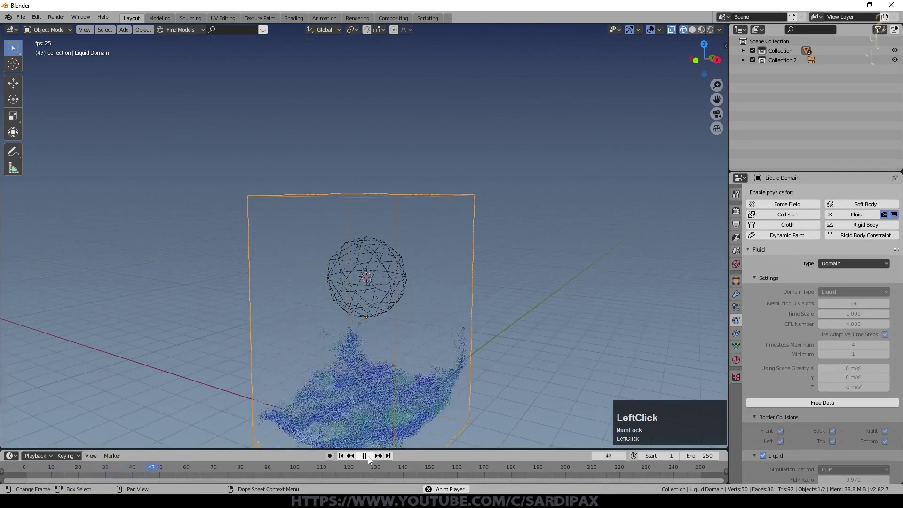
pyautogui.click(372, 461)
pyautogui.scroll(-3)
pyautogui.scroll(3)
pyautogui.moveTo(503, 378); pyautogui.dragTo(520, 332)
pyautogui.scroll(3)
pyautogui.click(371, 457)
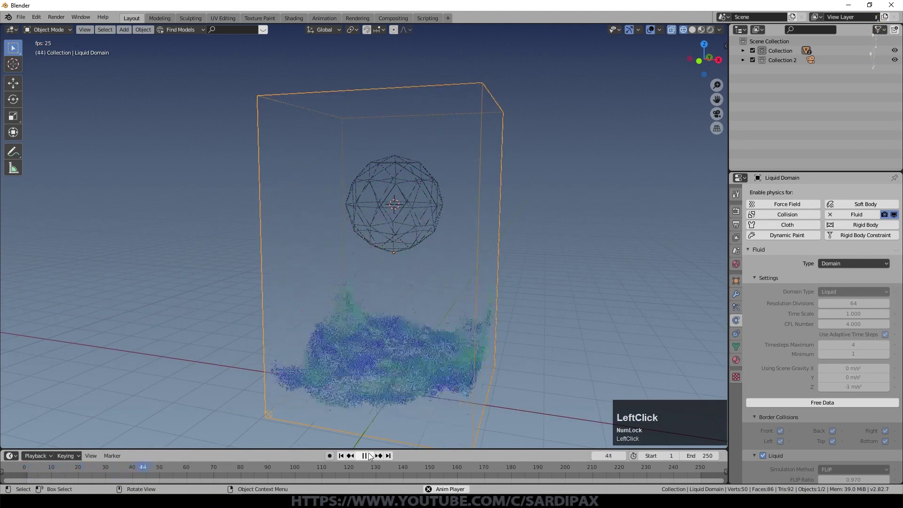
pyautogui.click(368, 459)
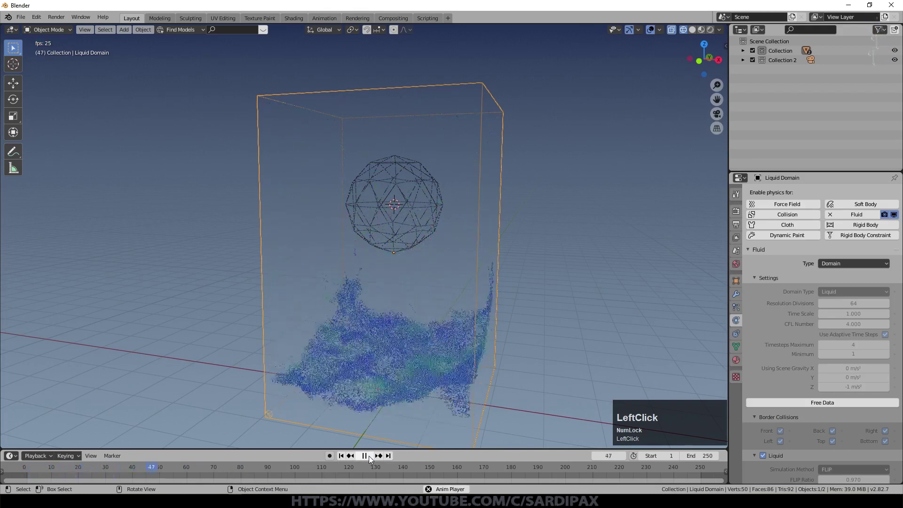
pyautogui.click(370, 459)
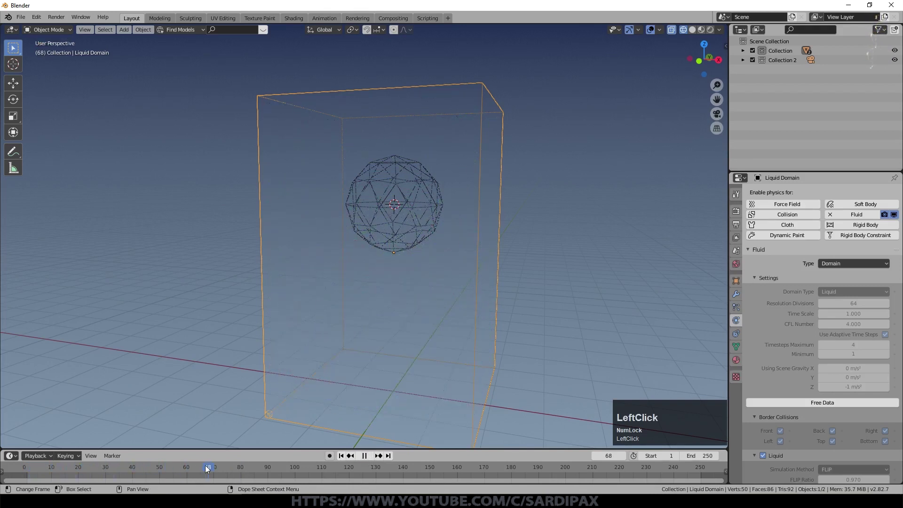
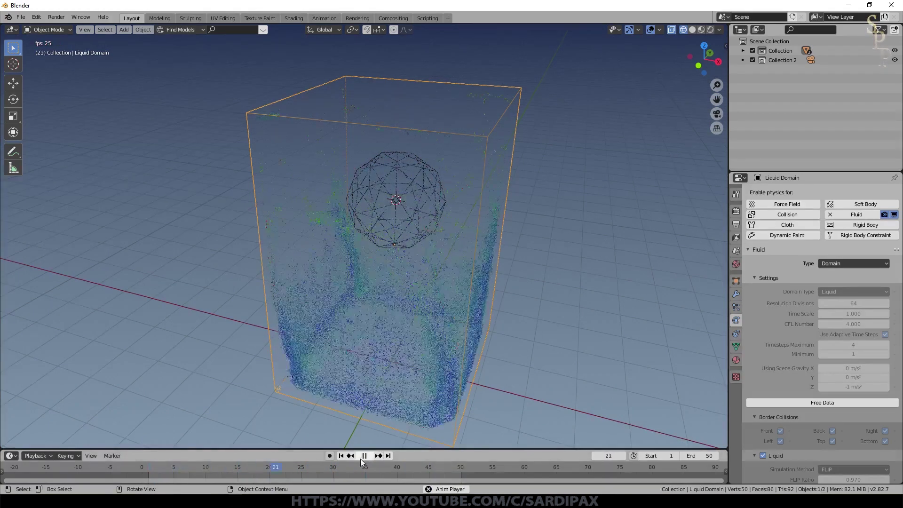
# - Stop playback and set the domain's Field Weights gravity to 1
pyautogui.click(366, 460)
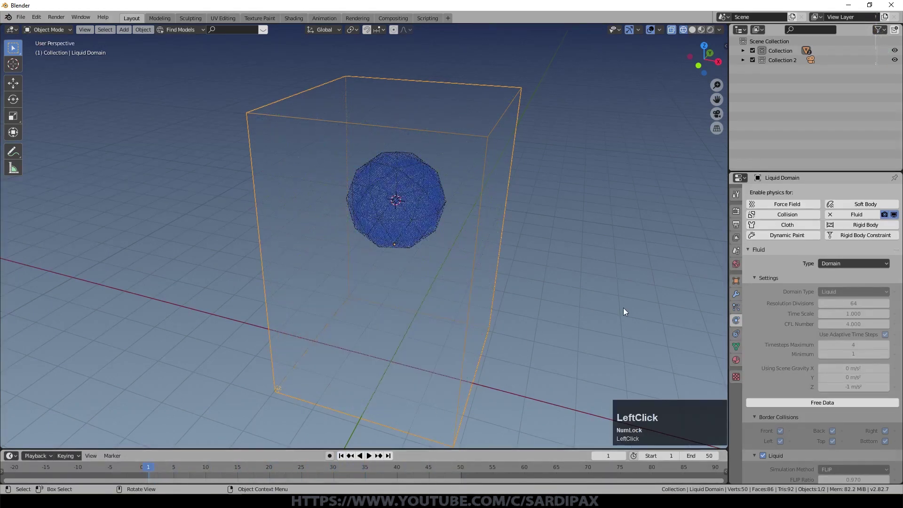
pyautogui.scroll(-3)
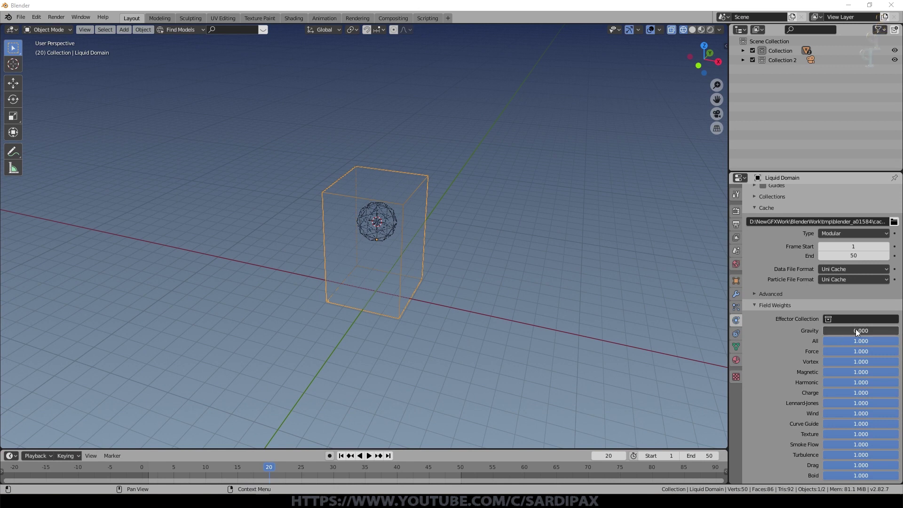
pyautogui.click(858, 332)
pyautogui.press('KP_1')
pyautogui.press('KP_Enter')
pyautogui.scroll(3)
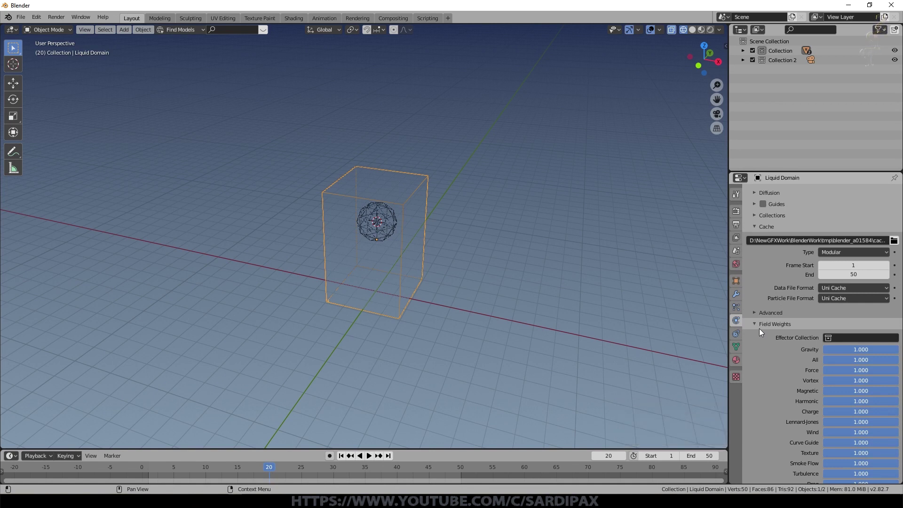
# - Turn off the scene's global gravity, return to frame 1 and free the domain's baked data
pyautogui.click(739, 252)
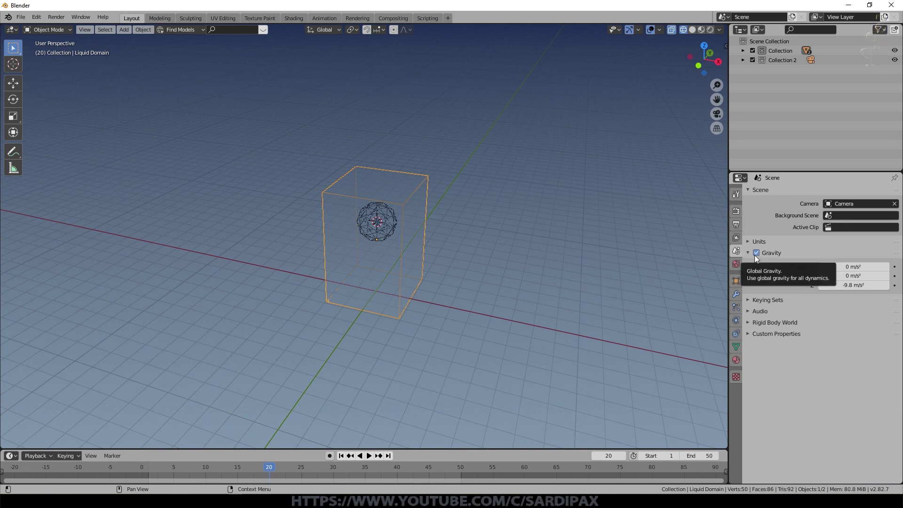
pyautogui.click(756, 259)
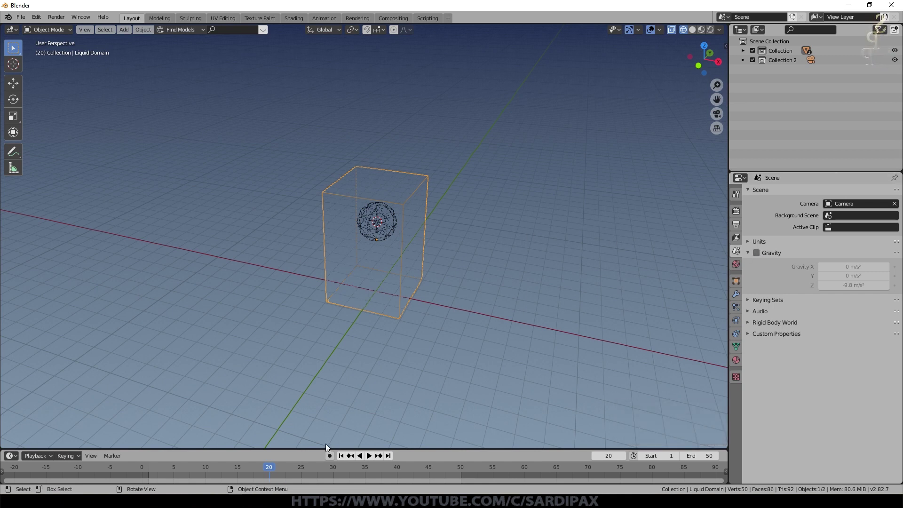
pyautogui.click(369, 454)
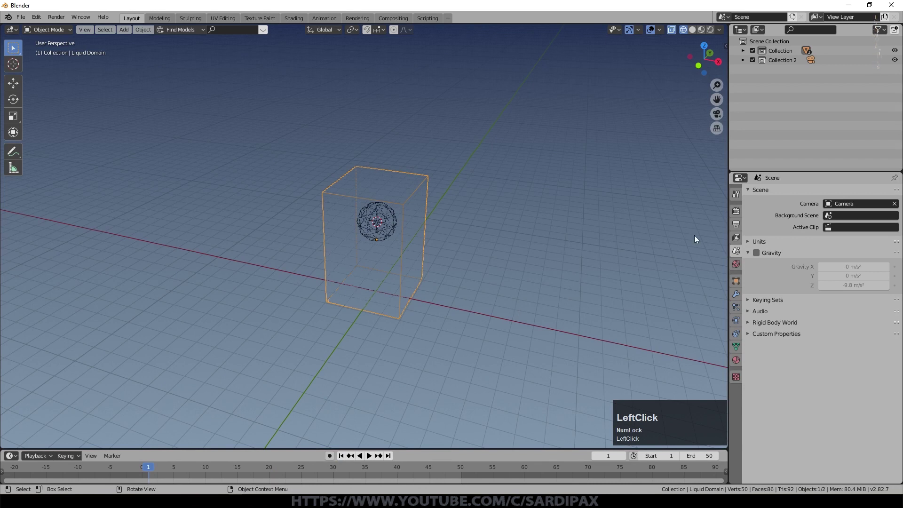
pyautogui.scroll(3)
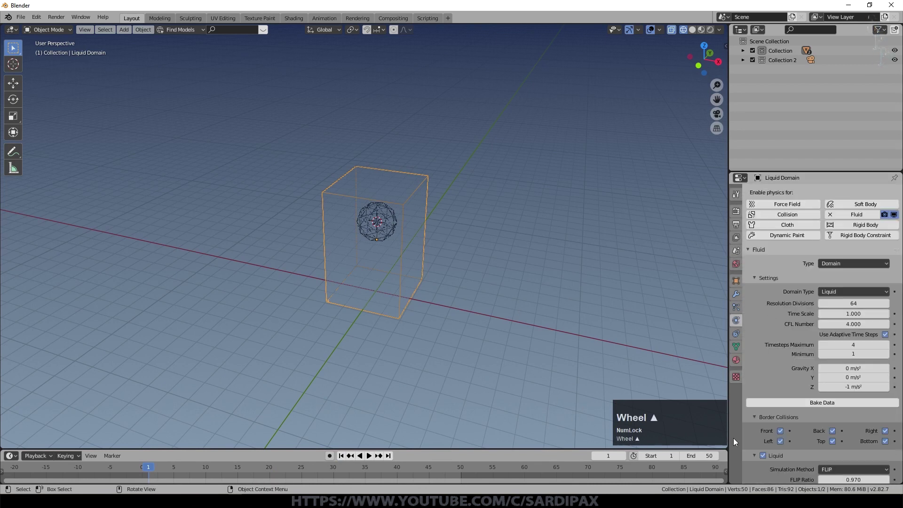
pyautogui.click(829, 406)
pyautogui.click(620, 400)
pyautogui.click(427, 391)
pyautogui.click(373, 461)
pyautogui.scroll(3)
pyautogui.scroll(-3)
pyautogui.click(757, 378)
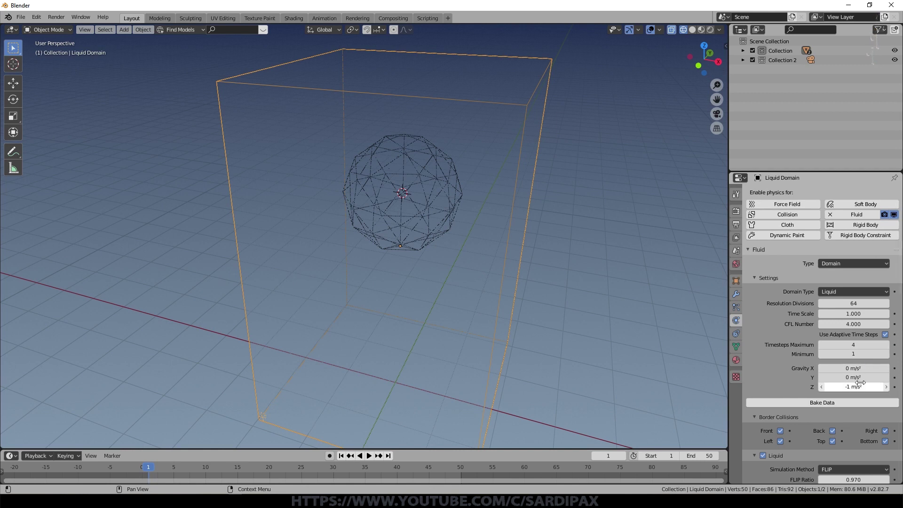
# - Set the domain's vertical gravity to 0 and verify against the scene gravity settings
pyautogui.click(857, 396)
pyautogui.press('KP_0')
pyautogui.press('KP_Enter')
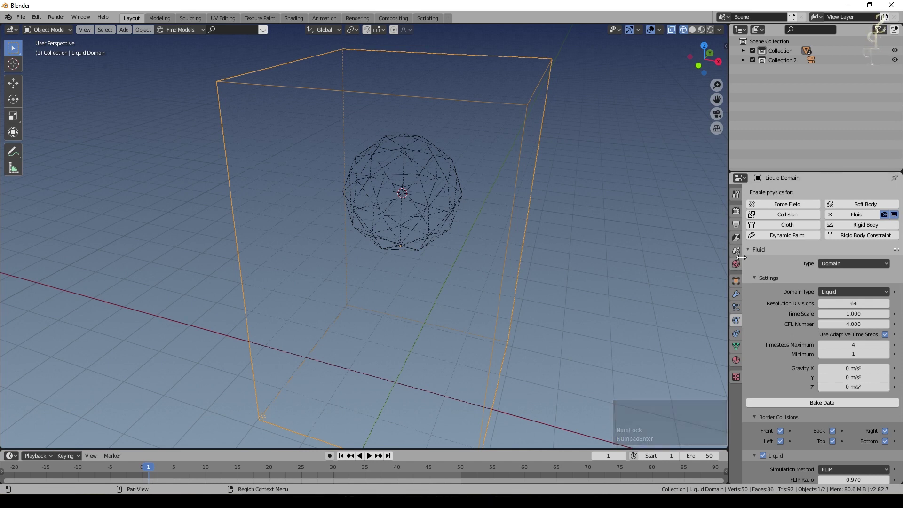
pyautogui.click(736, 256)
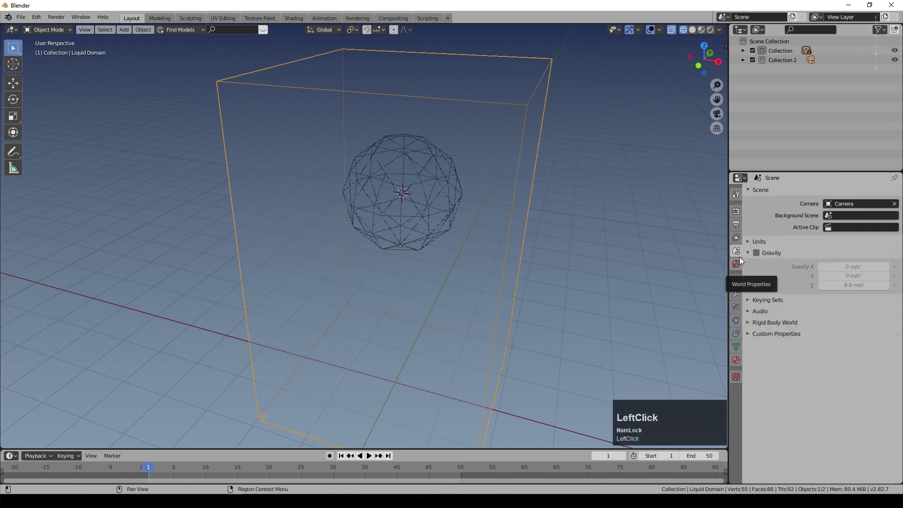
pyautogui.click(746, 358)
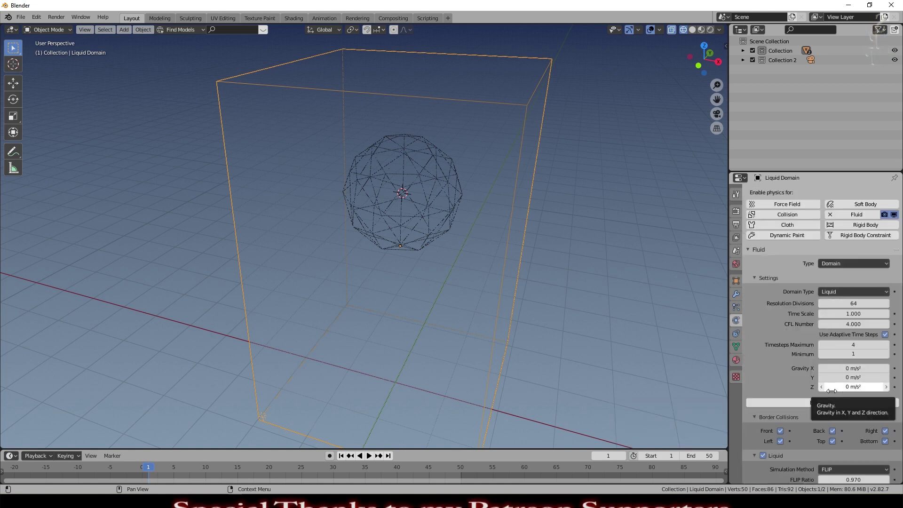
# - Bake the zero-gravity liquid and play it back to check the floating liquid sphere
pyautogui.click(816, 409)
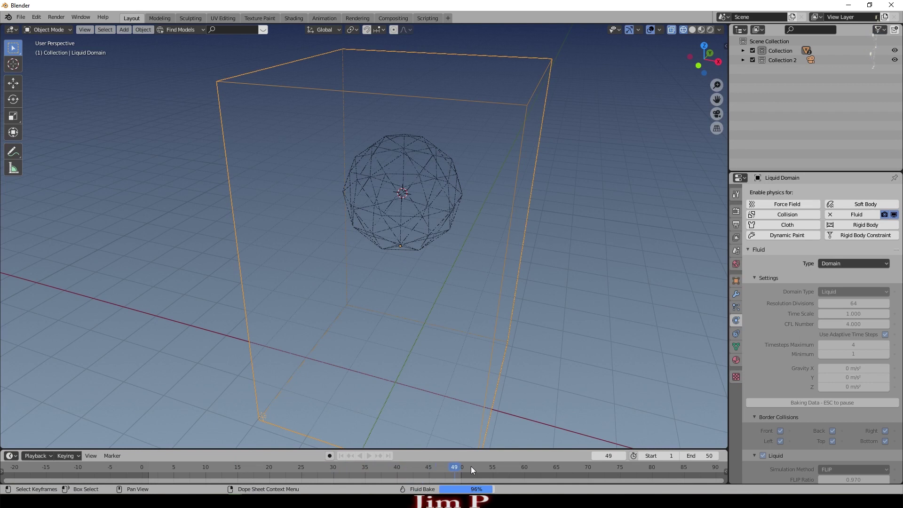
pyautogui.click(372, 460)
pyautogui.scroll(3)
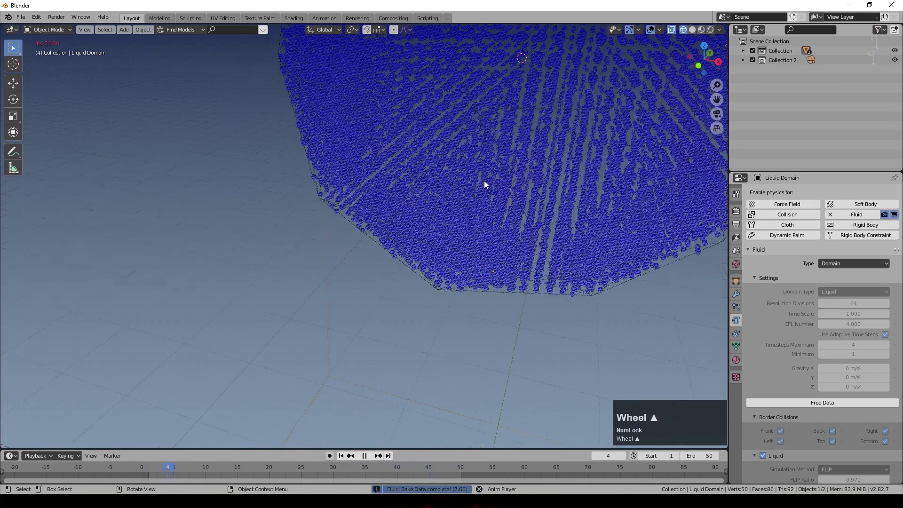
pyautogui.scroll(-3)
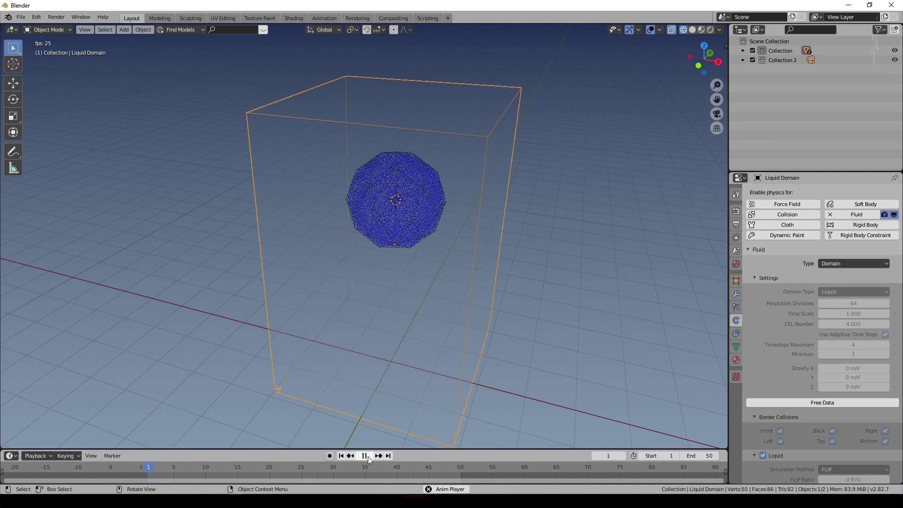
pyautogui.scroll(-3)
pyautogui.click(370, 459)
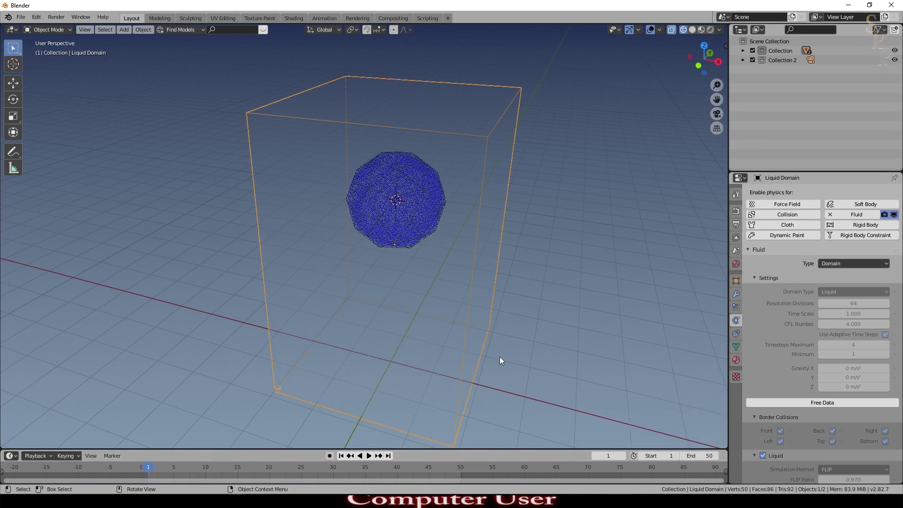
pyautogui.scroll(-3)
# - Add a Turbulence force field from the Add > Force Field menu
pyautogui.middleClick(465, 319)
pyautogui.press('shift+a')
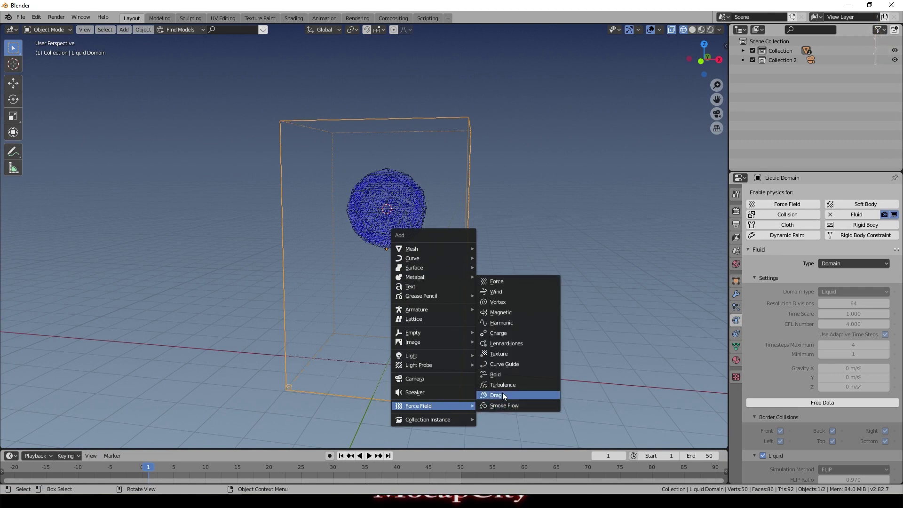
pyautogui.click(511, 384)
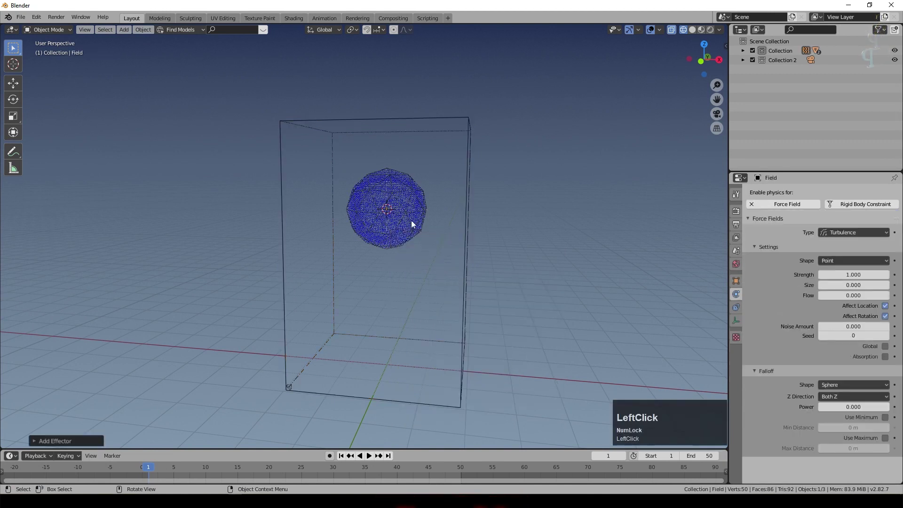
# - Move the turbulence field down the Z axis to sit below the liquid sphere
pyautogui.press('g')
pyautogui.press('z')
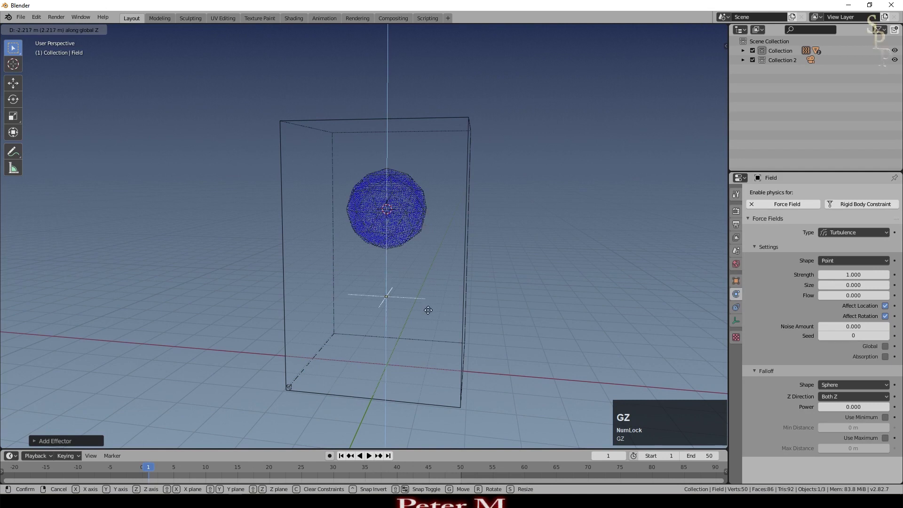
pyautogui.click(430, 303)
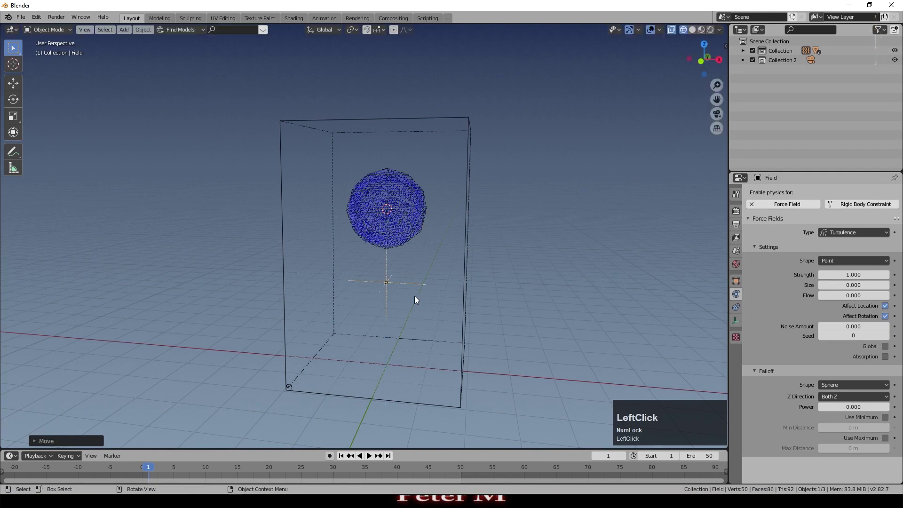
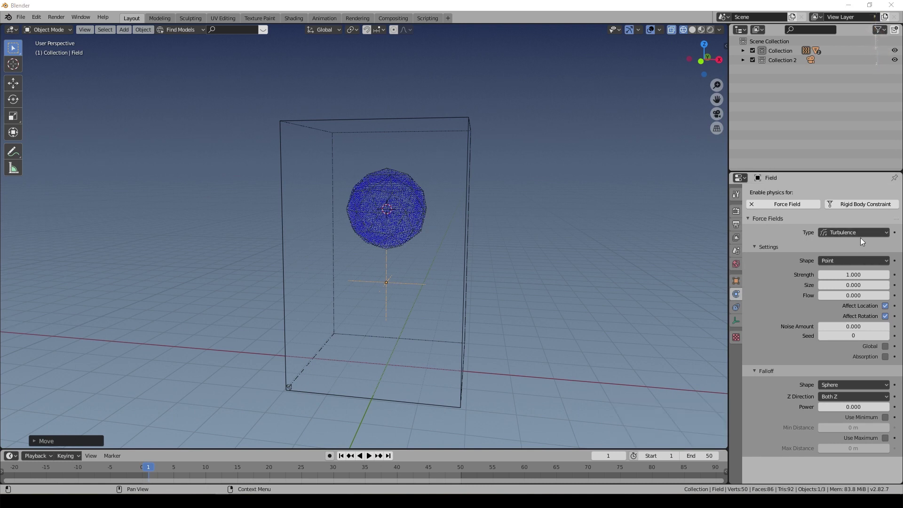
# - Set the field's shape to Plane and its size to 2
pyautogui.click(846, 265)
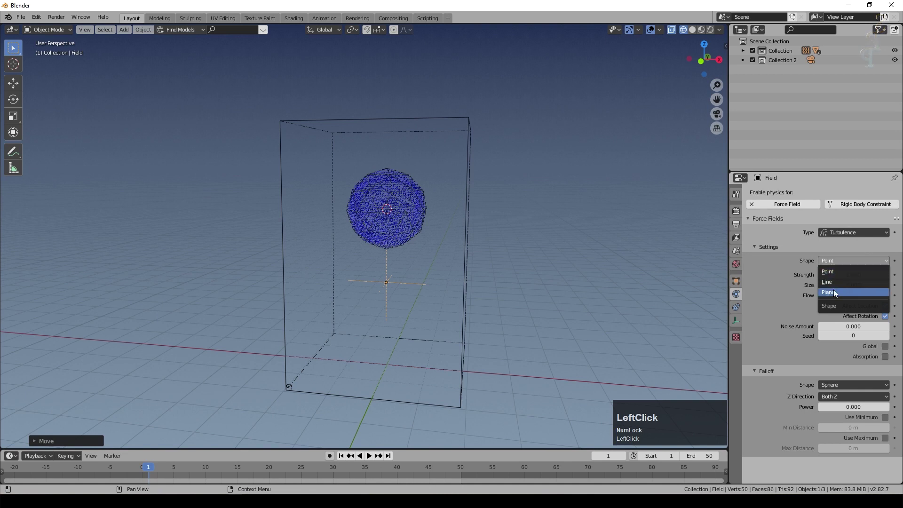
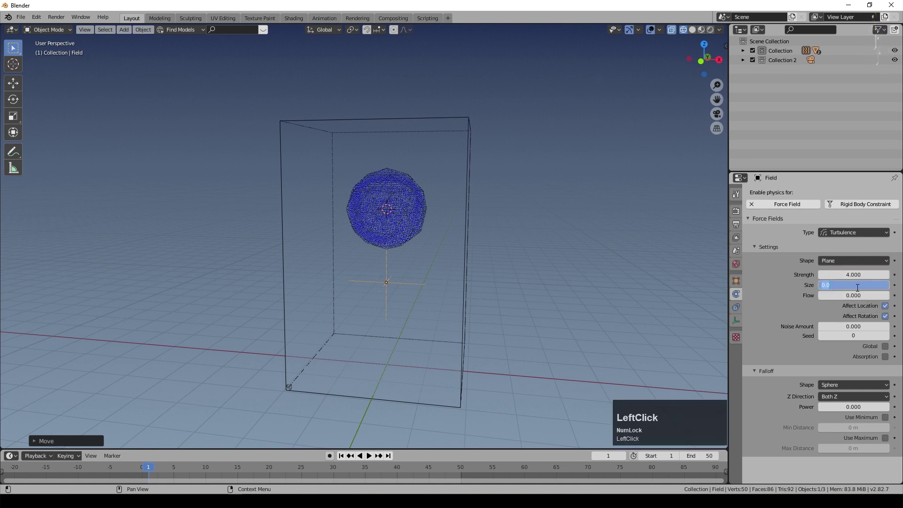
pyautogui.press('KP_2')
pyautogui.press('KP_Enter')
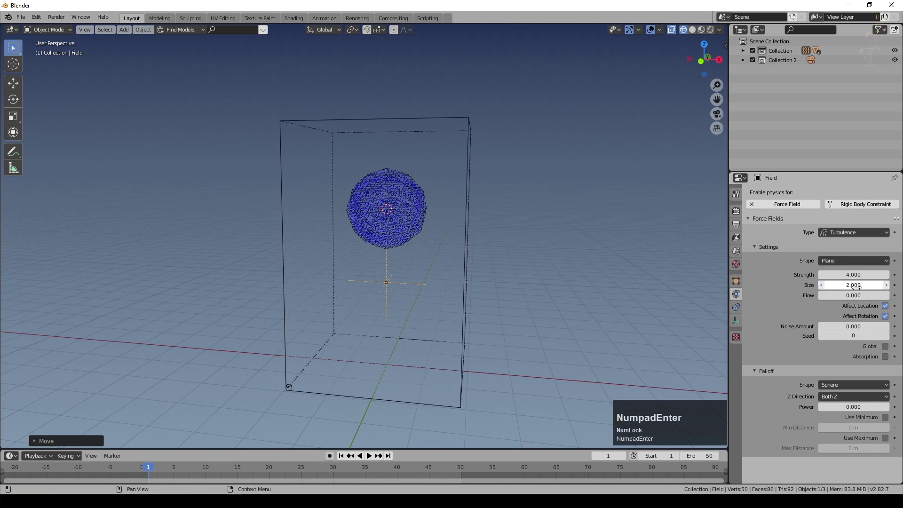
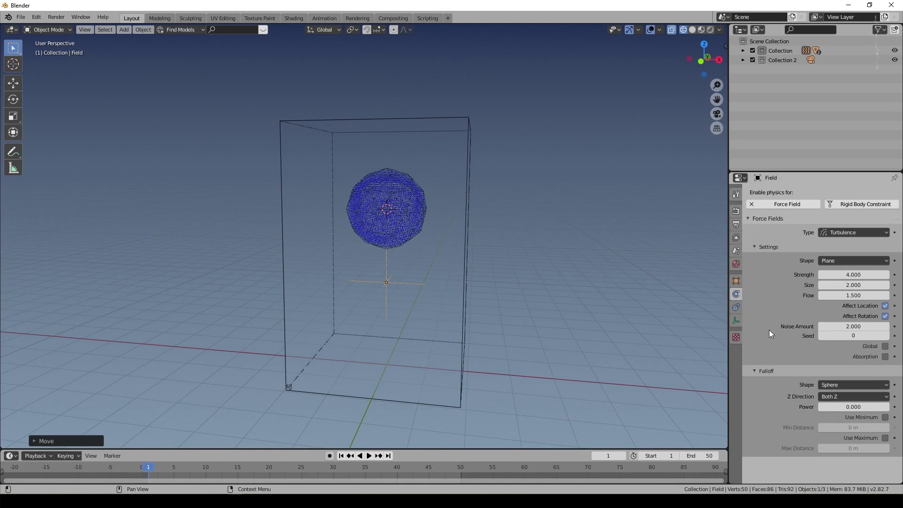
# - Free the Liquid Domain's old bake and bake the liquid again with the turbulence field
pyautogui.click(500, 287)
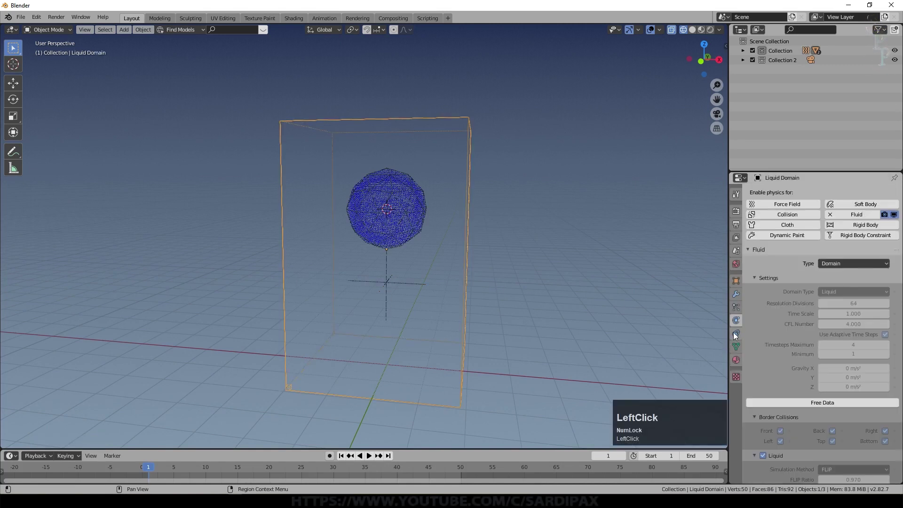
pyautogui.click(809, 409)
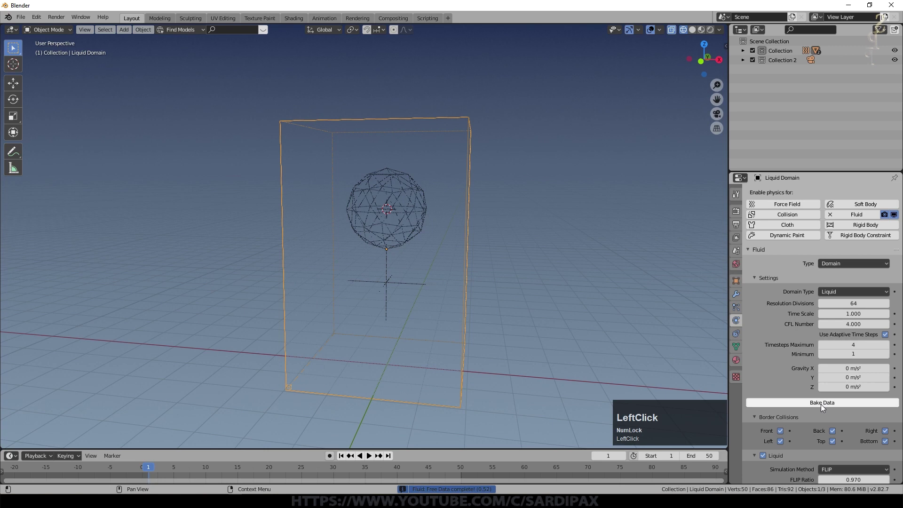
pyautogui.click(369, 458)
# - Play back the rebaked simulation from a few angles, then stop at frame 1
pyautogui.middleClick(434, 238)
pyautogui.scroll(3)
pyautogui.scroll(-3)
pyautogui.middleClick(371, 352)
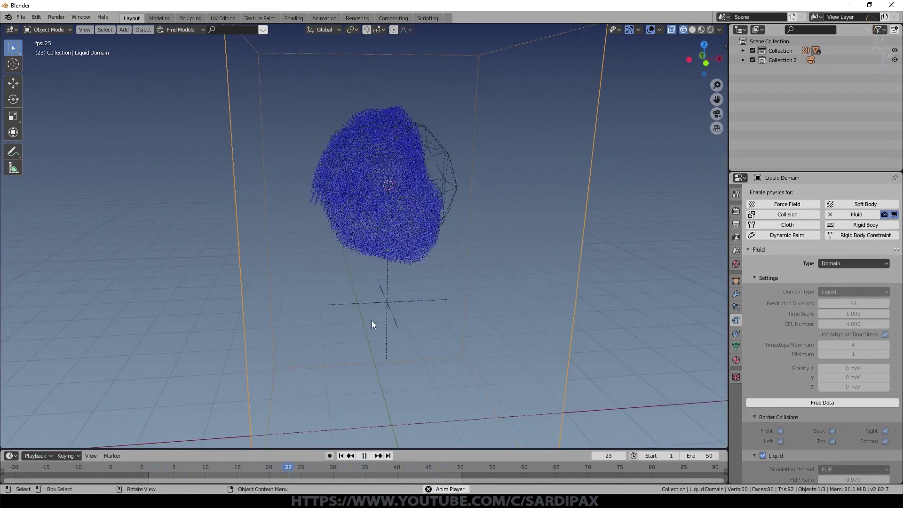
pyautogui.click(367, 454)
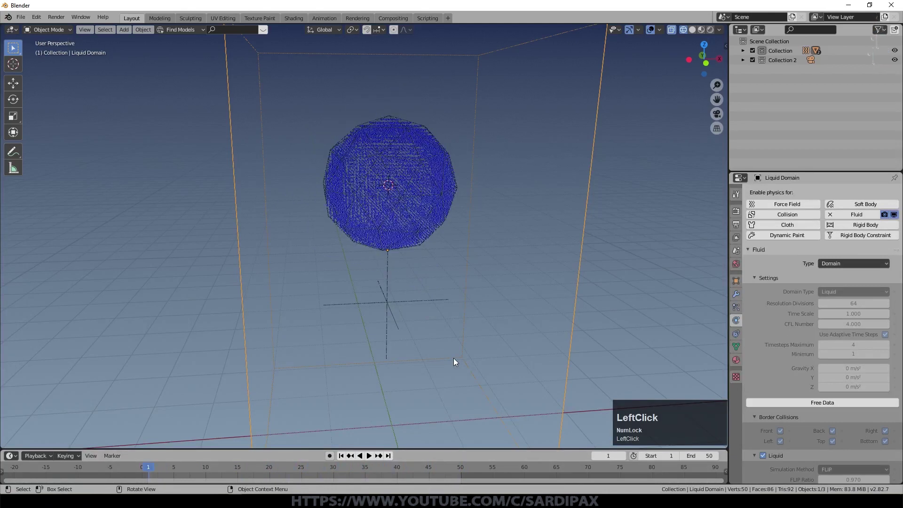
# - Duplicate the turbulence field as Field.001, raise it along Z near the domain top, and start changing its type to Vortex
pyautogui.click(386, 310)
pyautogui.scroll(-3)
pyautogui.press('KP_1')
pyautogui.press('shift+d')
pyautogui.press('Escape')
pyautogui.press('g')
pyautogui.press('z')
pyautogui.click(394, 205)
pyautogui.middleClick(471, 210)
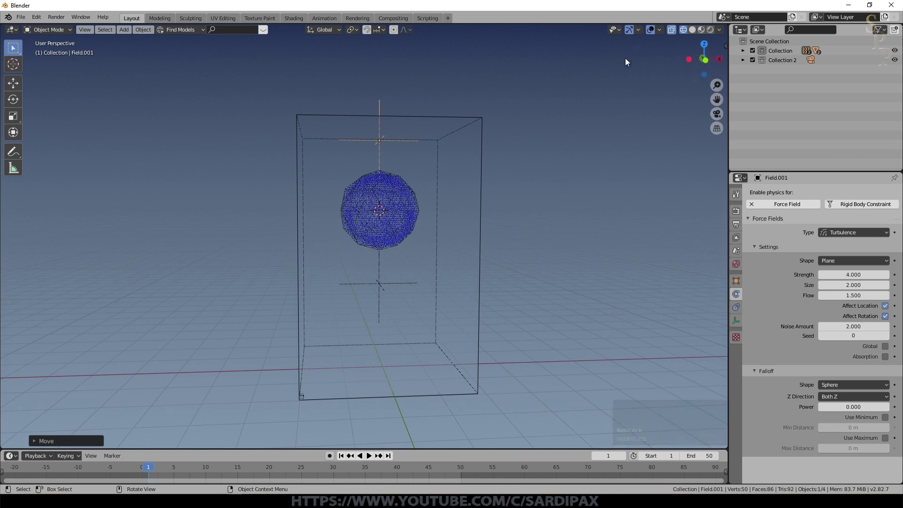
pyautogui.click(842, 222)
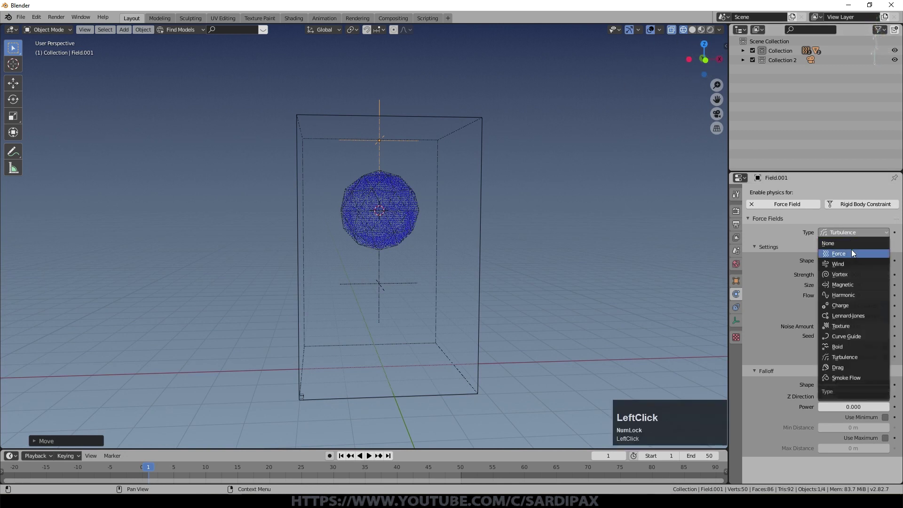
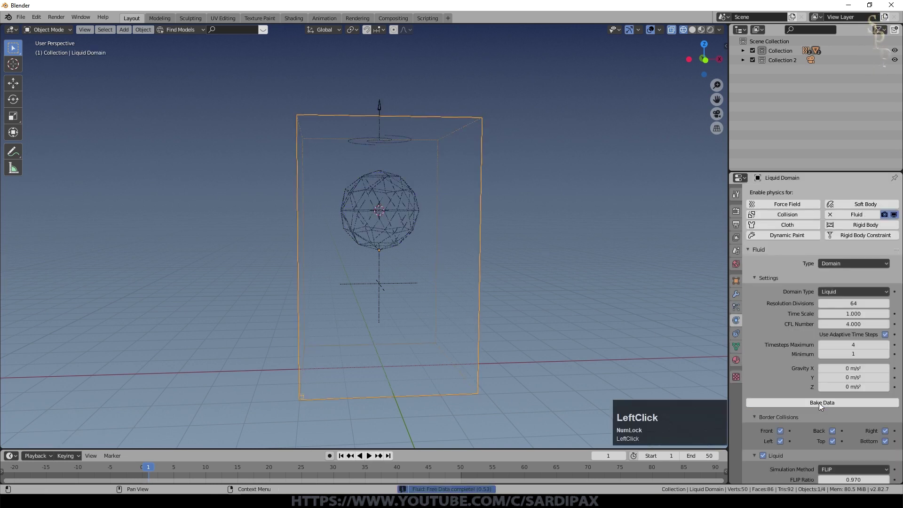
# - Bake the liquid again with the vortex field and play it back from an angled view
pyautogui.click(371, 458)
pyautogui.middleClick(413, 243)
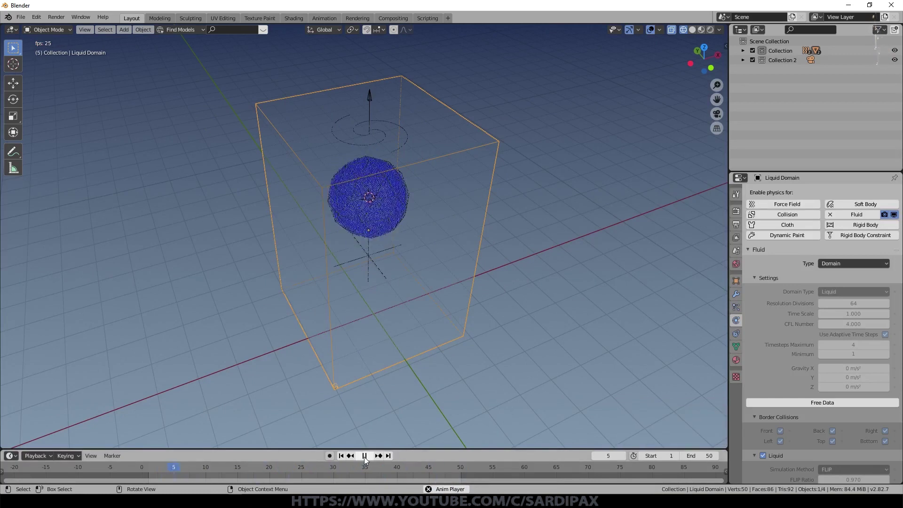
pyautogui.click(366, 458)
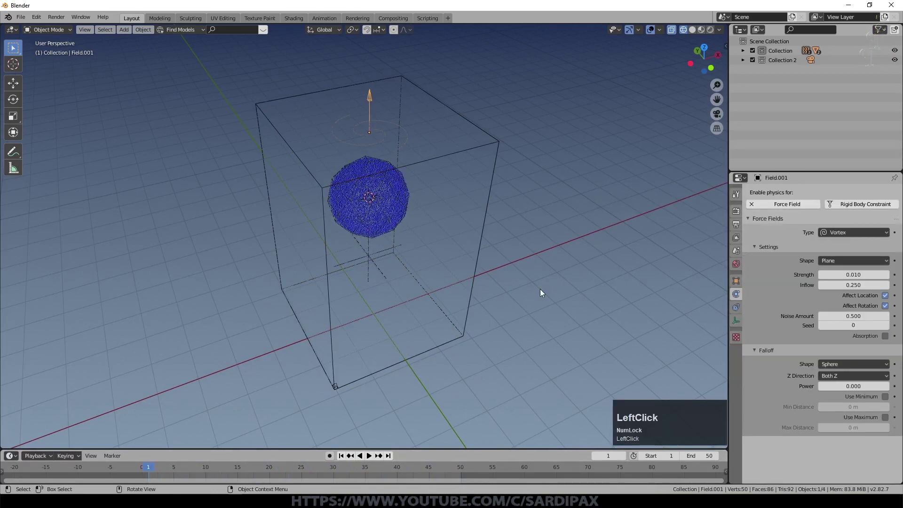
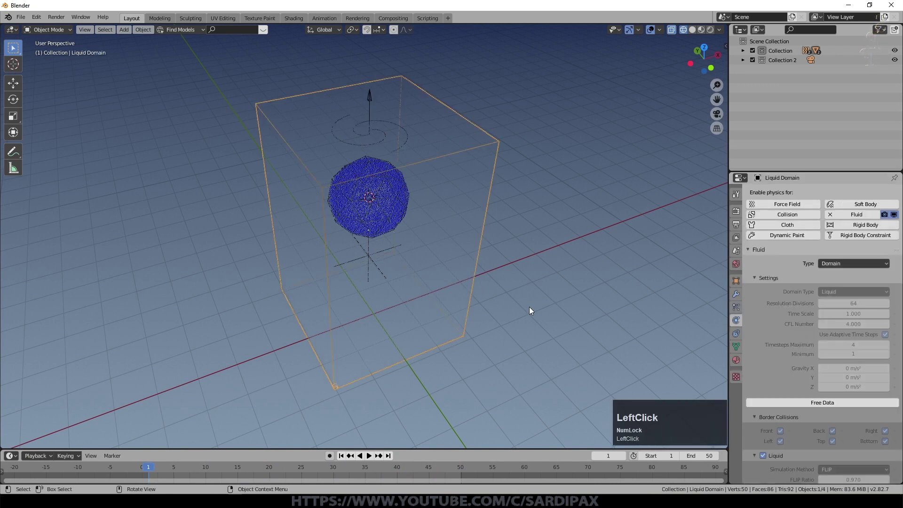
pyautogui.middleClick(529, 307)
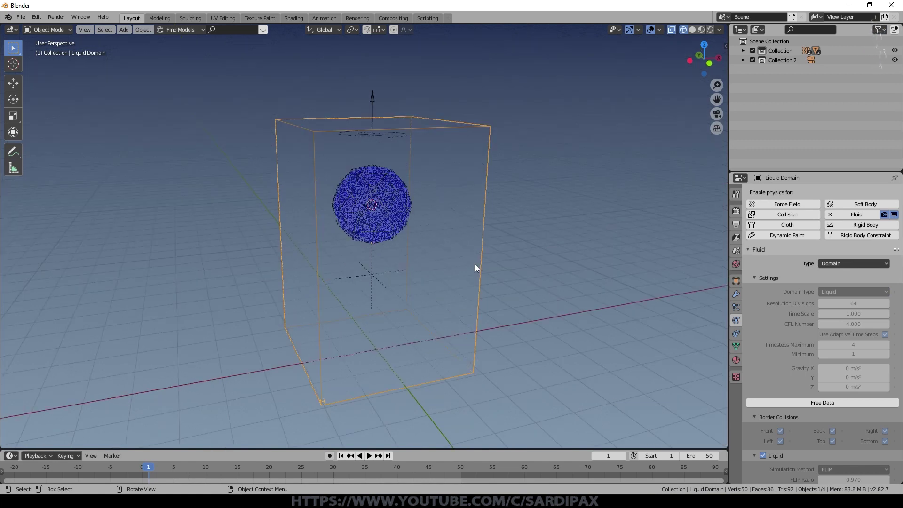
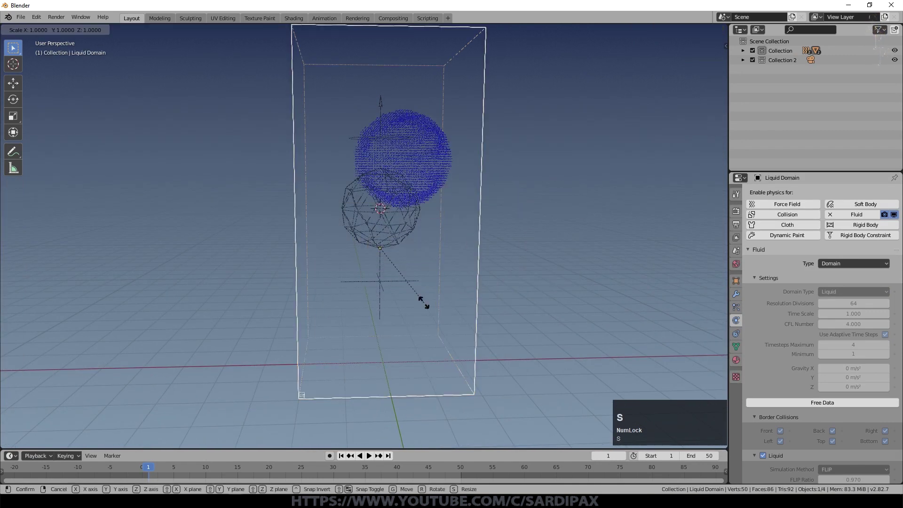
# - Scale up the Liquid Domain cube so it encloses the sphere with room above and below
pyautogui.press('shift+z')
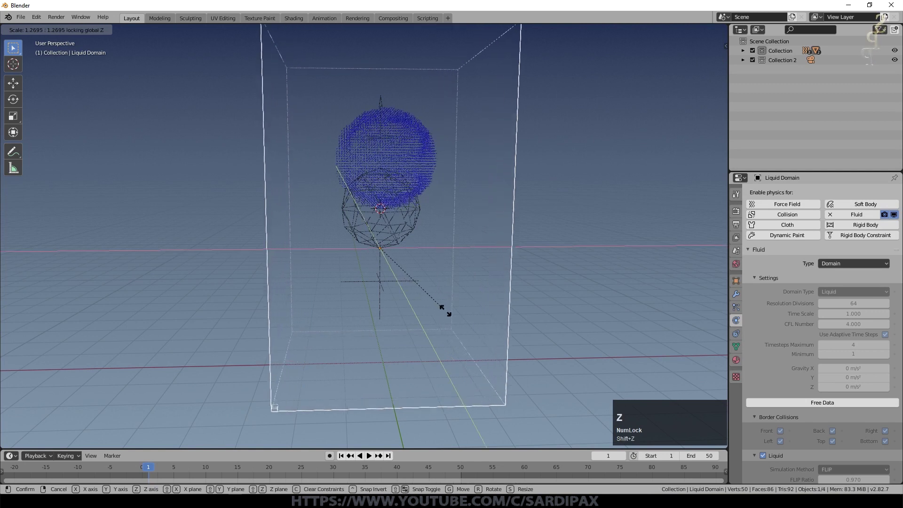
pyautogui.click(460, 321)
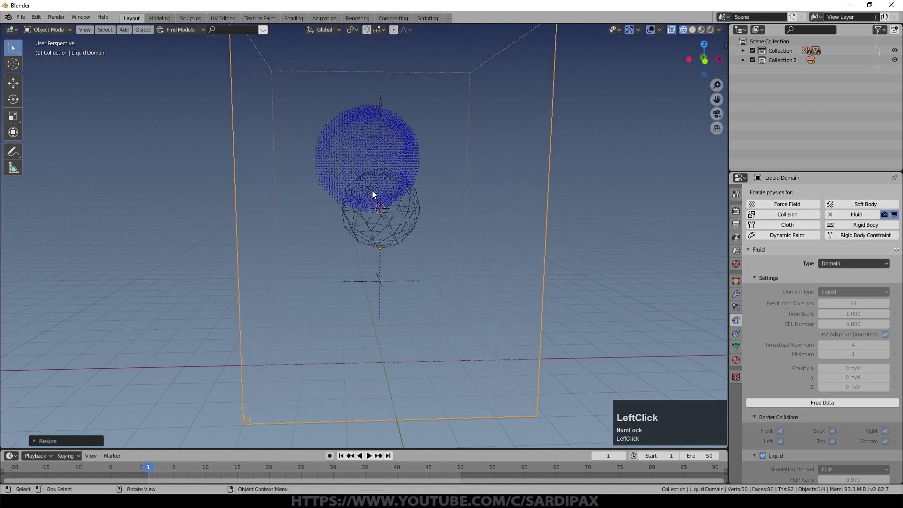
pyautogui.middleClick(282, 260)
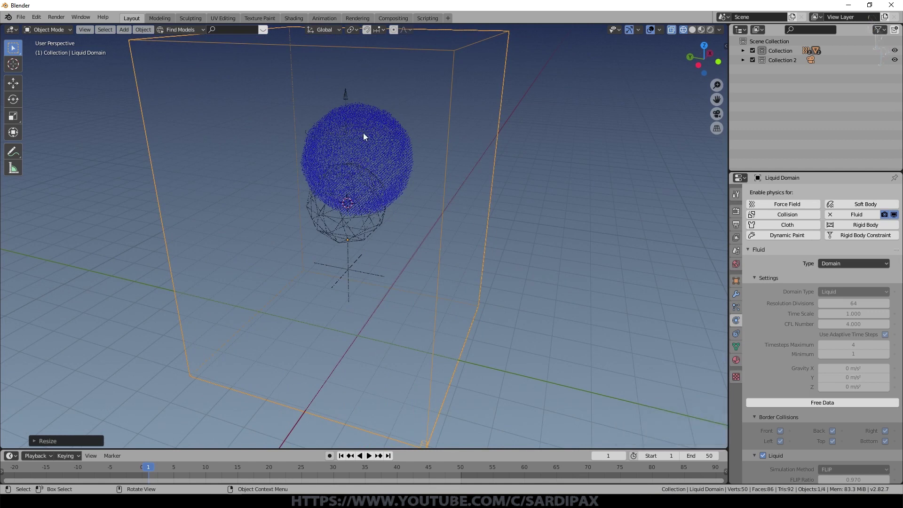
pyautogui.scroll(-3)
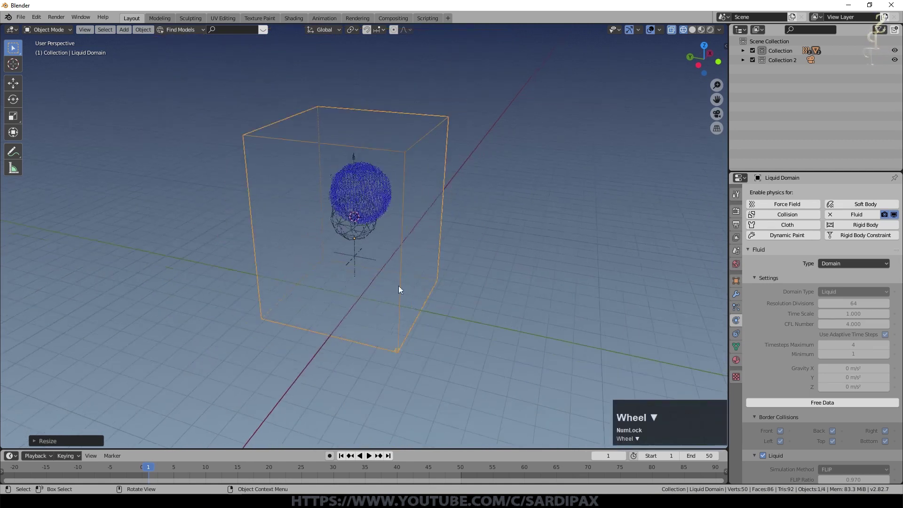
pyautogui.scroll(3)
pyautogui.middleClick(402, 293)
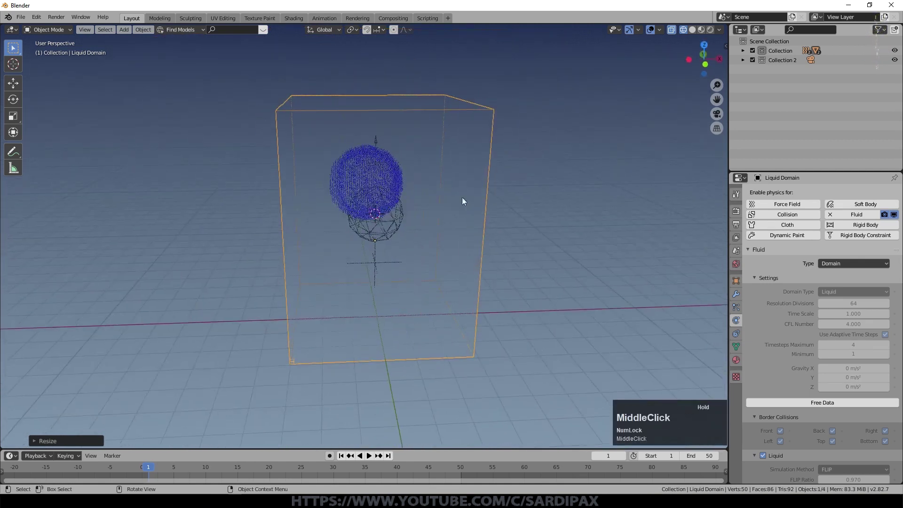
pyautogui.scroll(3)
pyautogui.scroll(-3)
pyautogui.press('Tab')
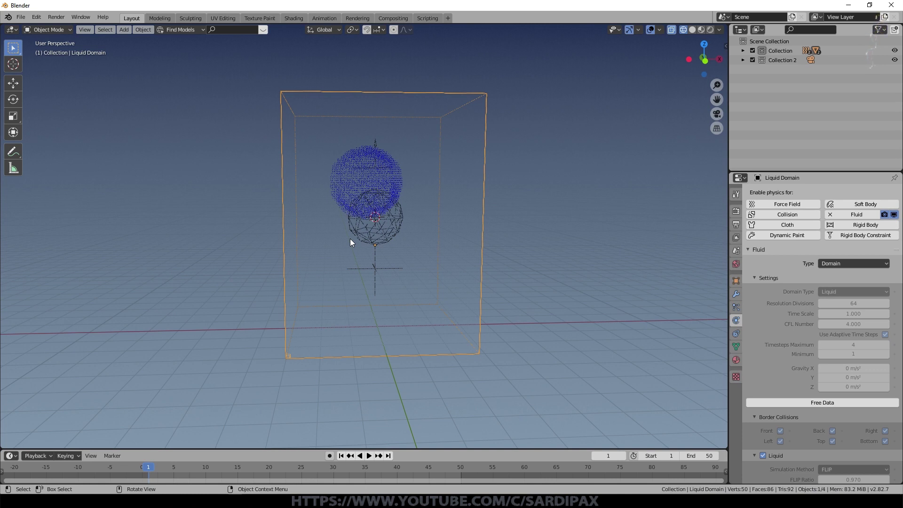
# - Reset the Liquid Domain's origin via Object > Set Origin, free the old data and bake again
pyautogui.click(151, 30)
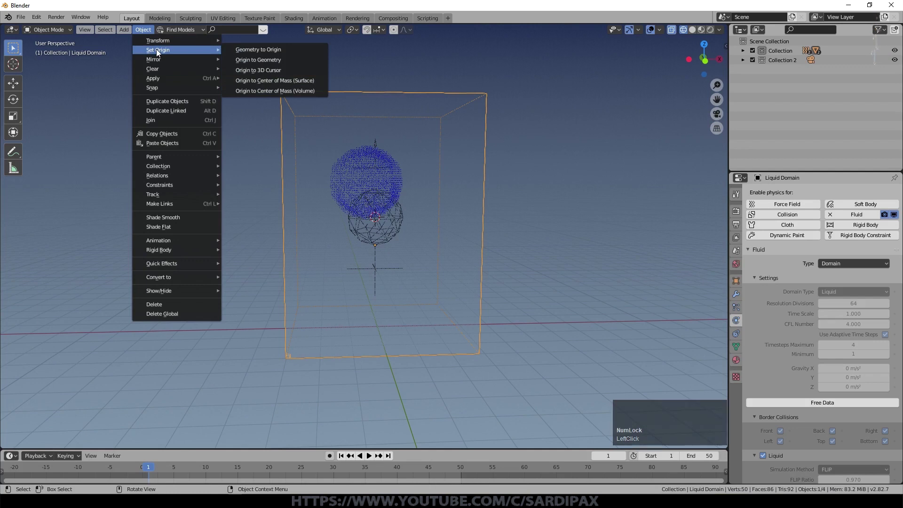
pyautogui.click(272, 62)
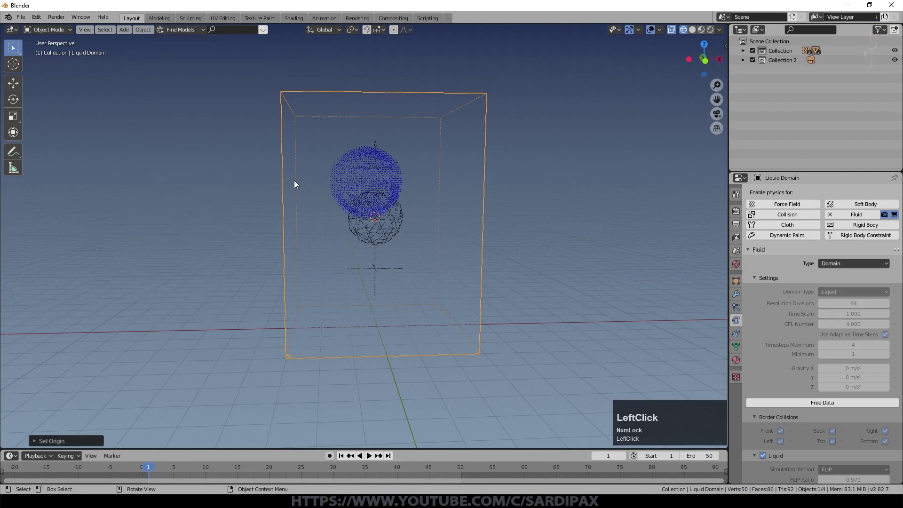
pyautogui.middleClick(301, 188)
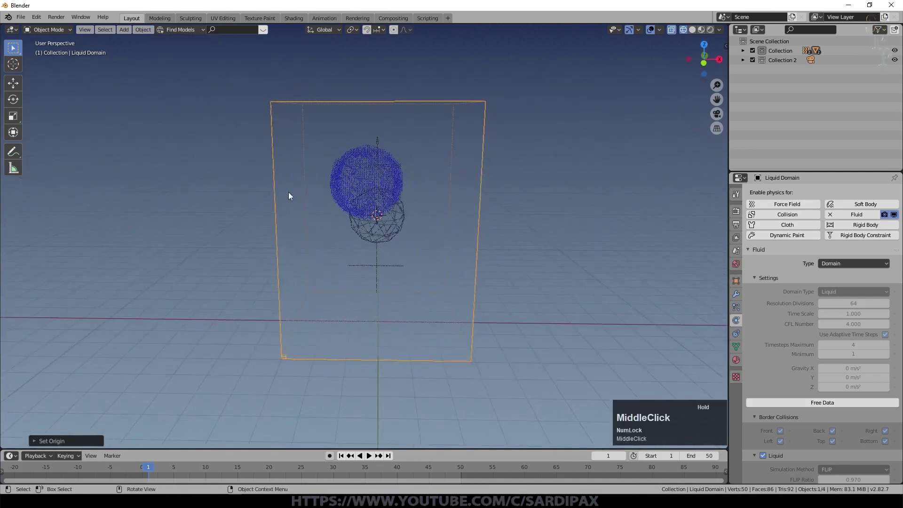
pyautogui.click(809, 409)
pyautogui.scroll(-3)
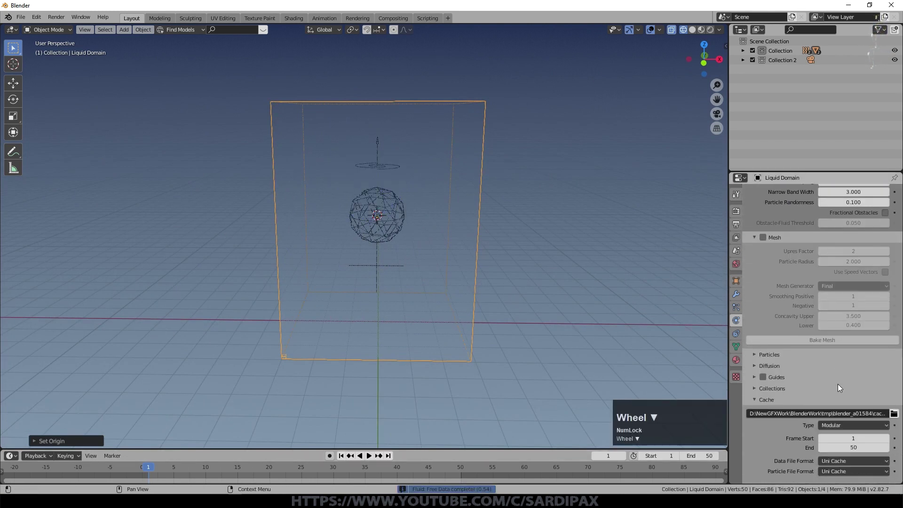
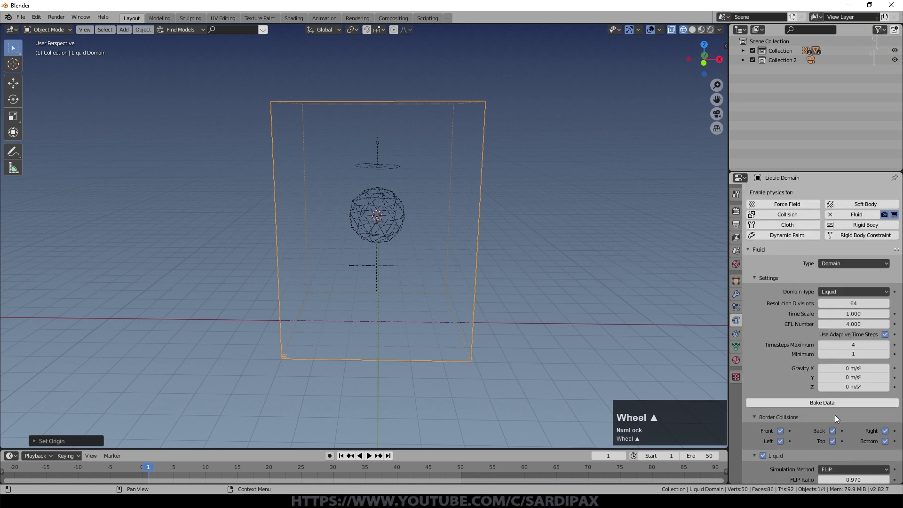
pyautogui.click(831, 406)
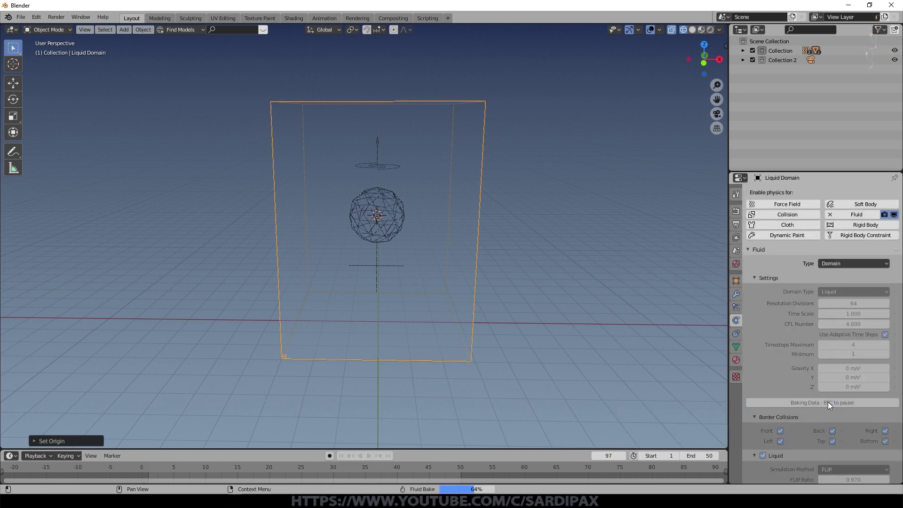
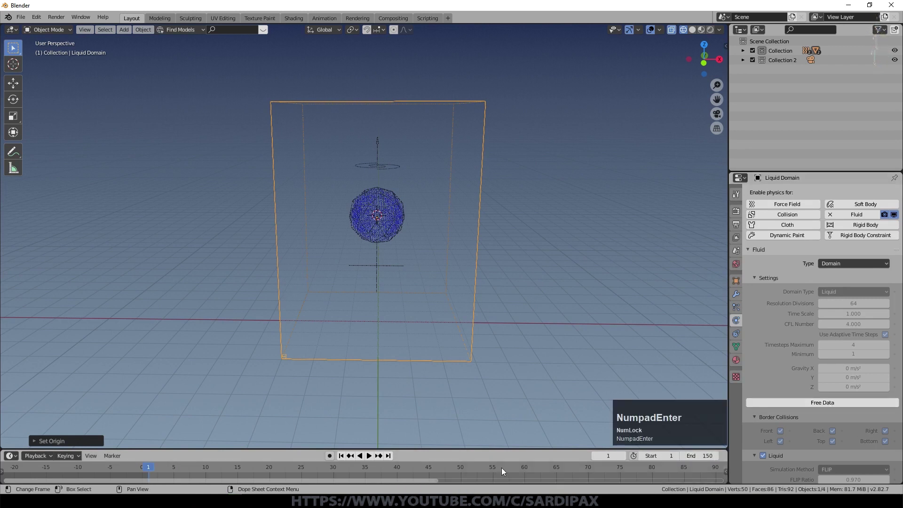
# - Play the simulation and inspect the splashing liquid from several angles, including the front
pyautogui.scroll(-3)
pyautogui.press('space')
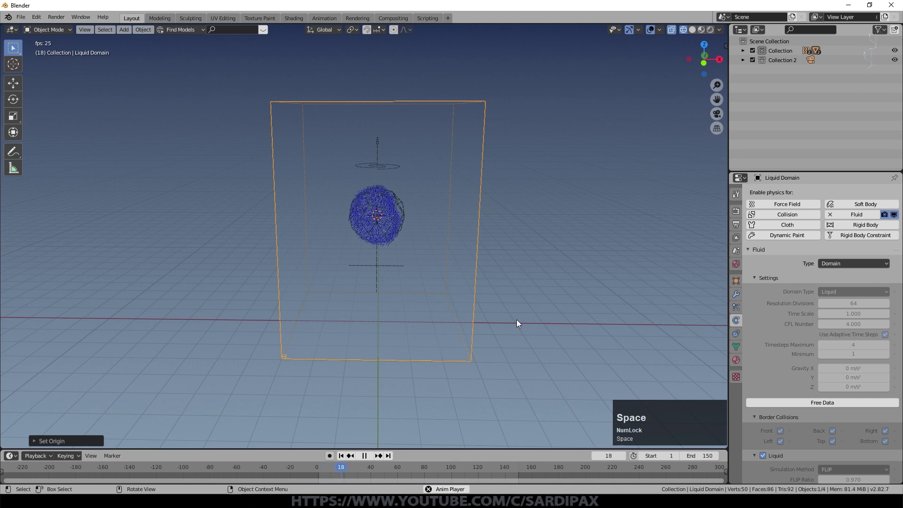
pyautogui.middleClick(513, 327)
pyautogui.scroll(3)
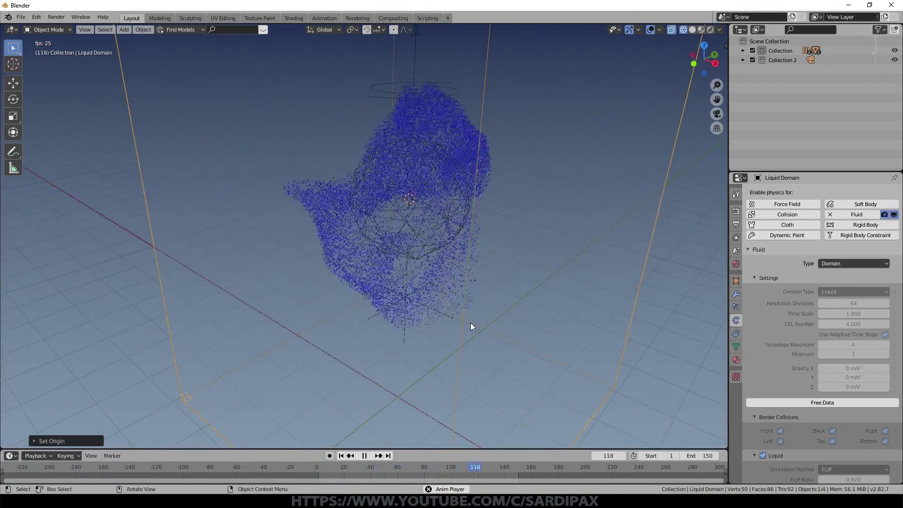
pyautogui.middleClick(495, 322)
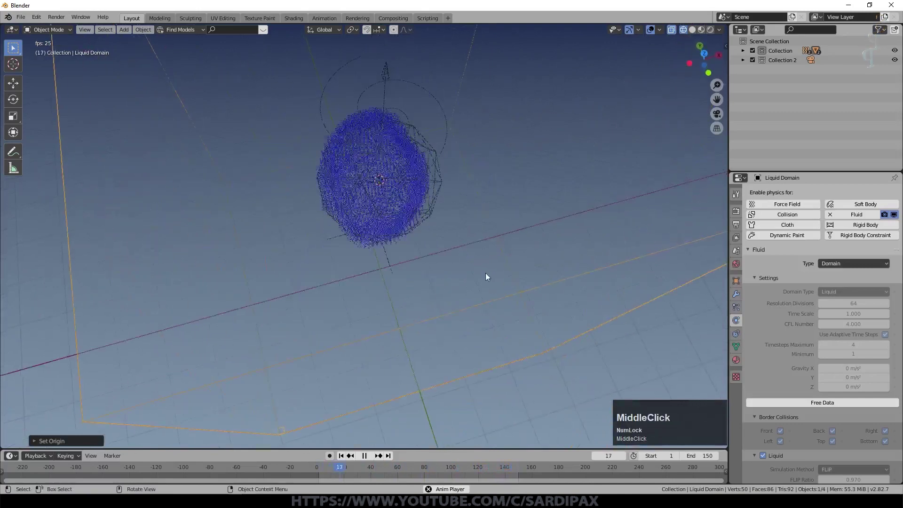
pyautogui.press('KP_7')
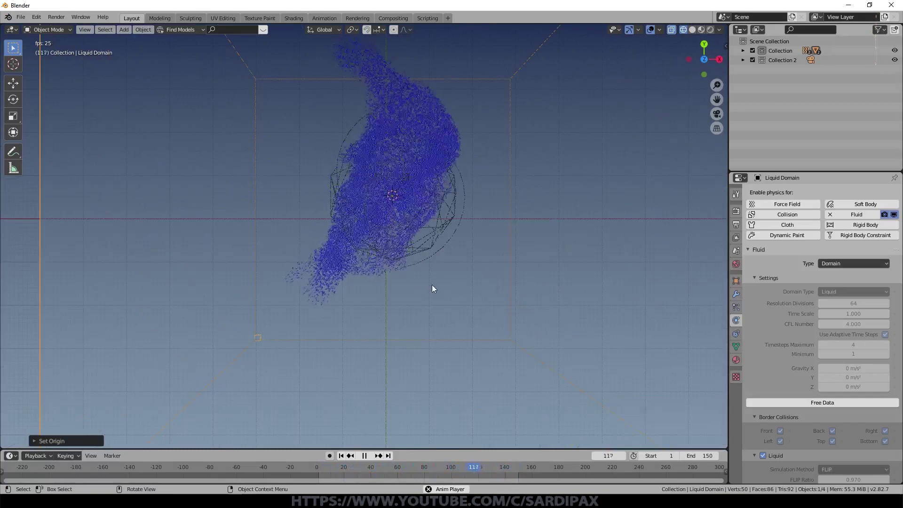
pyautogui.middleClick(434, 288)
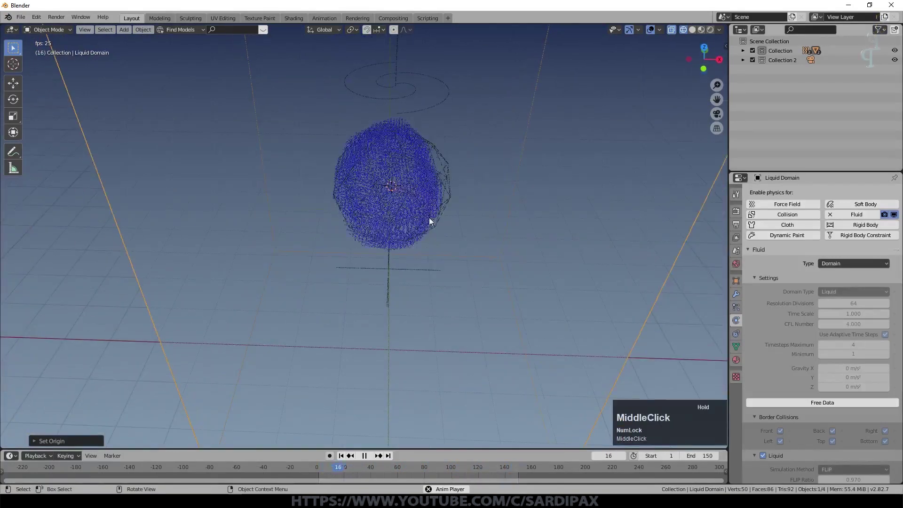
# - Select Field.001, jump to frame 1 and replay to watch the liquid swirl upward
pyautogui.click(426, 106)
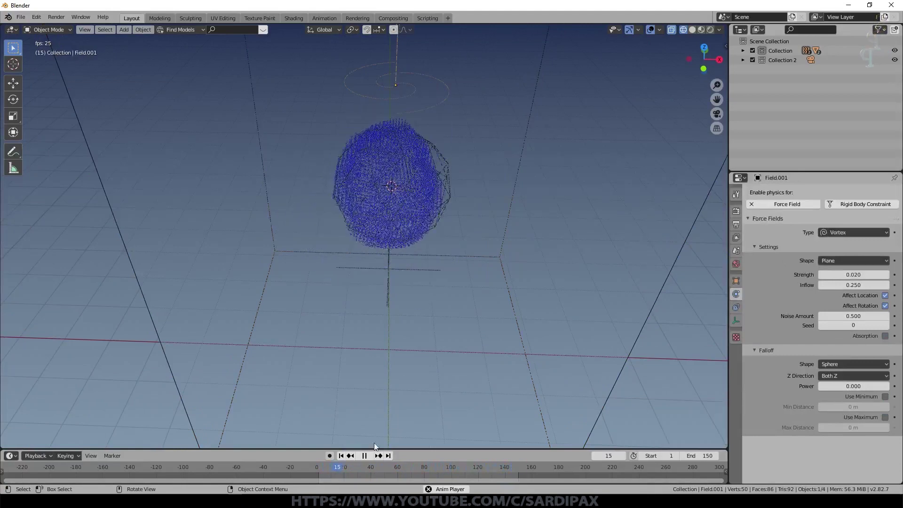
pyautogui.click(363, 456)
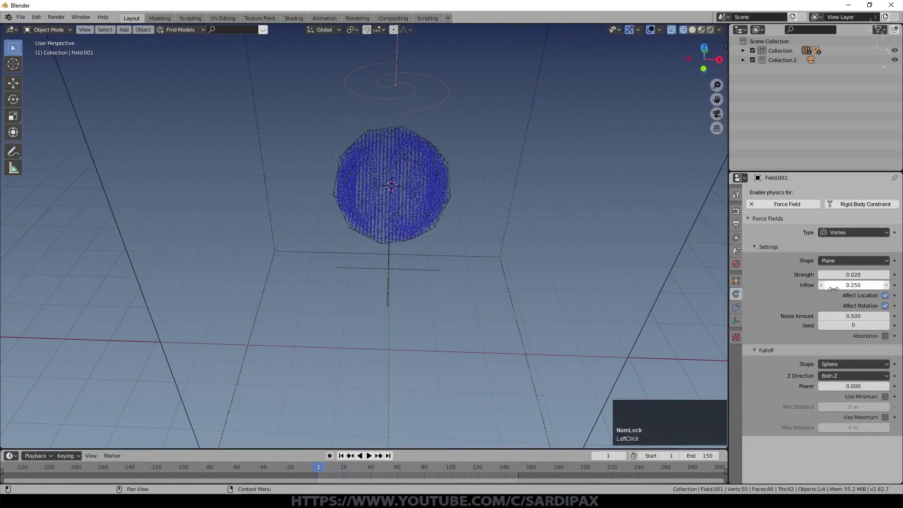
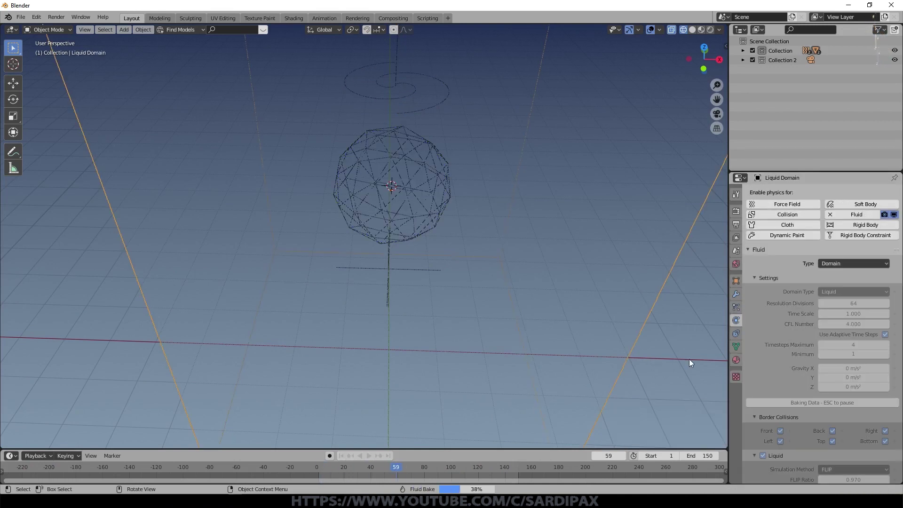
pyautogui.press('space')
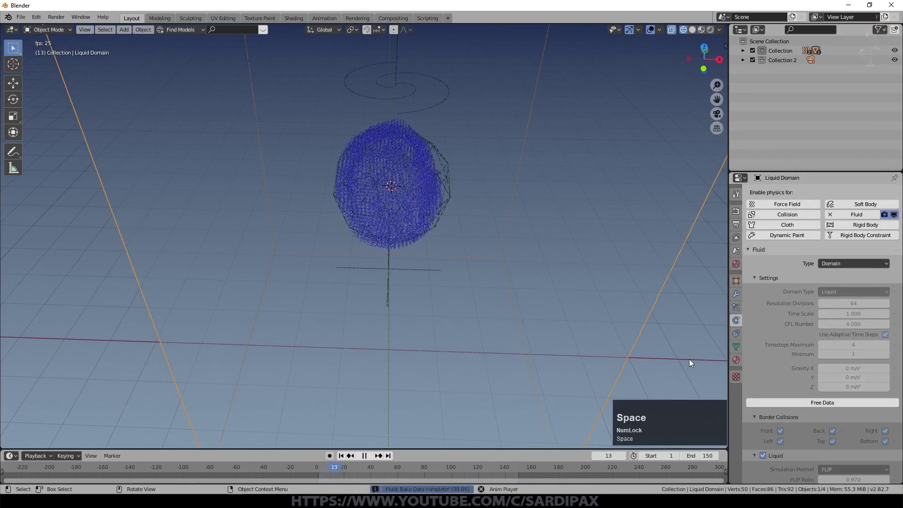
pyautogui.middleClick(504, 177)
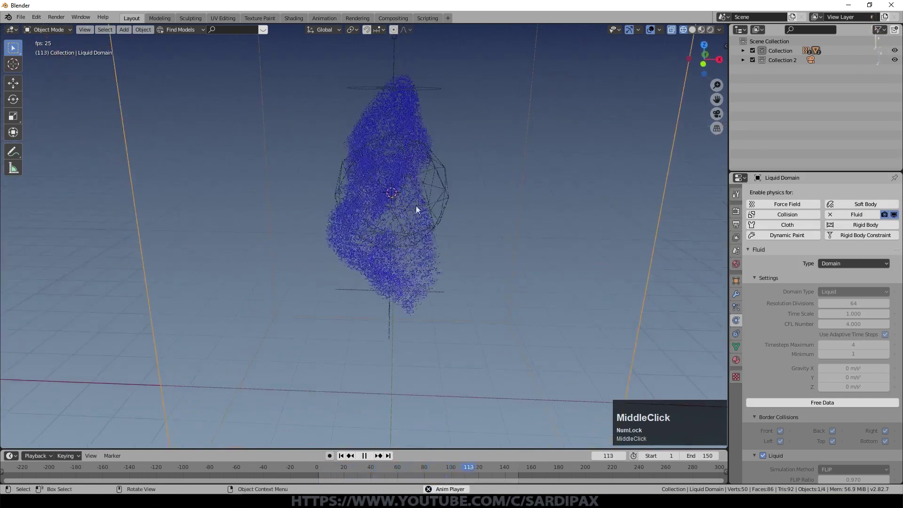
pyautogui.scroll(-3)
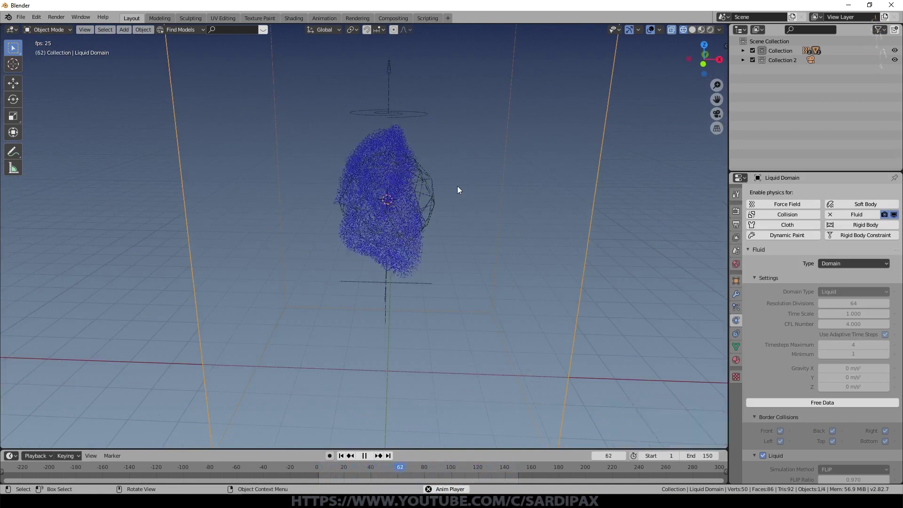
pyautogui.middleClick(448, 212)
# - Bake the liquid mesh and play it back in Solid shading as a smooth twisting surface
pyautogui.click(370, 457)
pyautogui.scroll(-3)
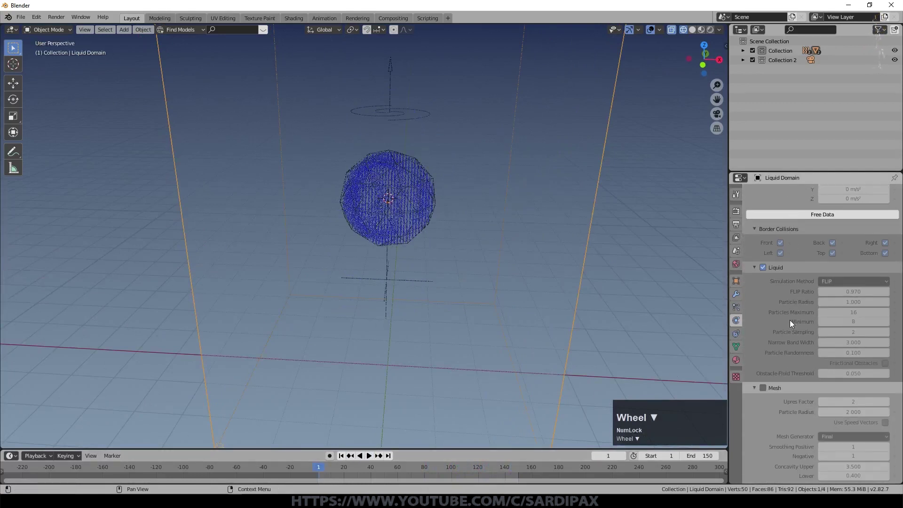
pyautogui.click(766, 356)
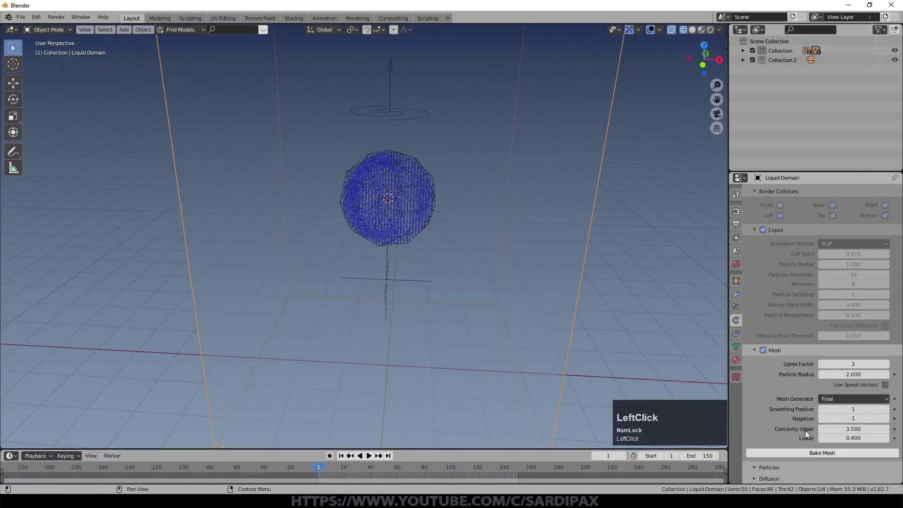
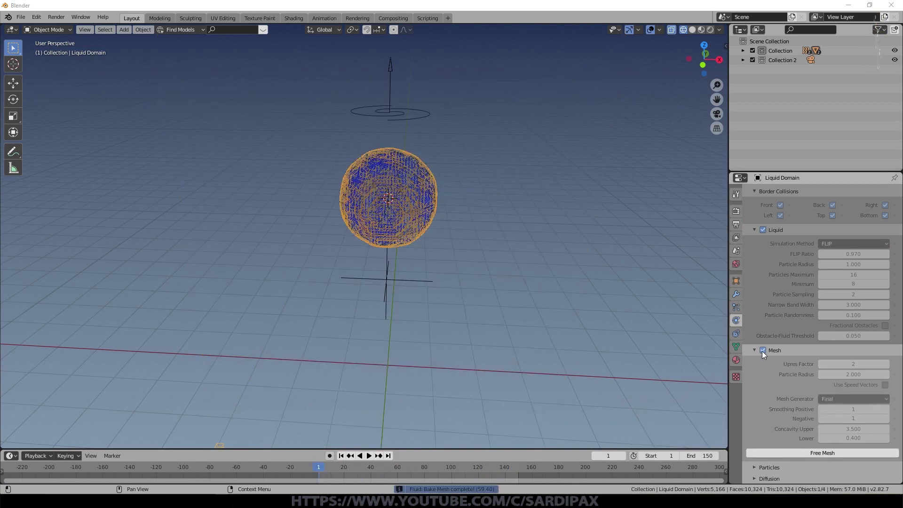
pyautogui.click(764, 232)
pyautogui.middleClick(532, 222)
pyautogui.click(696, 37)
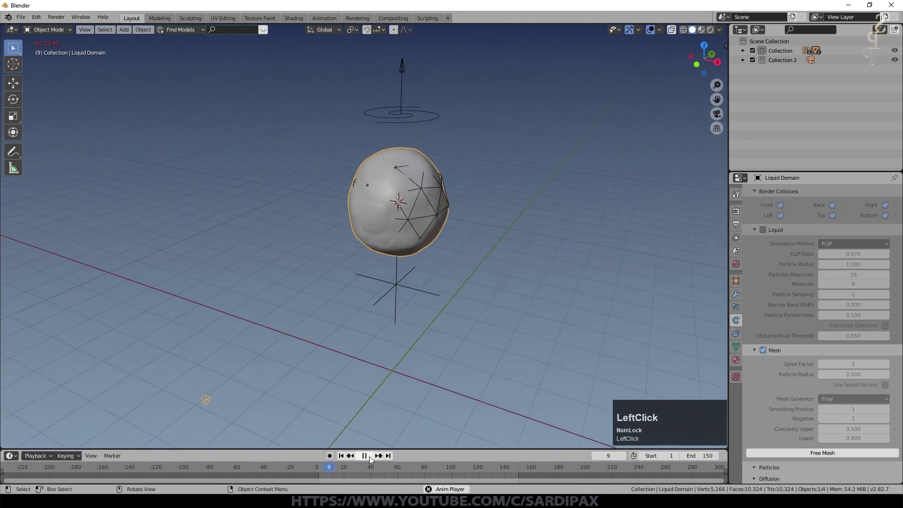
pyautogui.middleClick(440, 262)
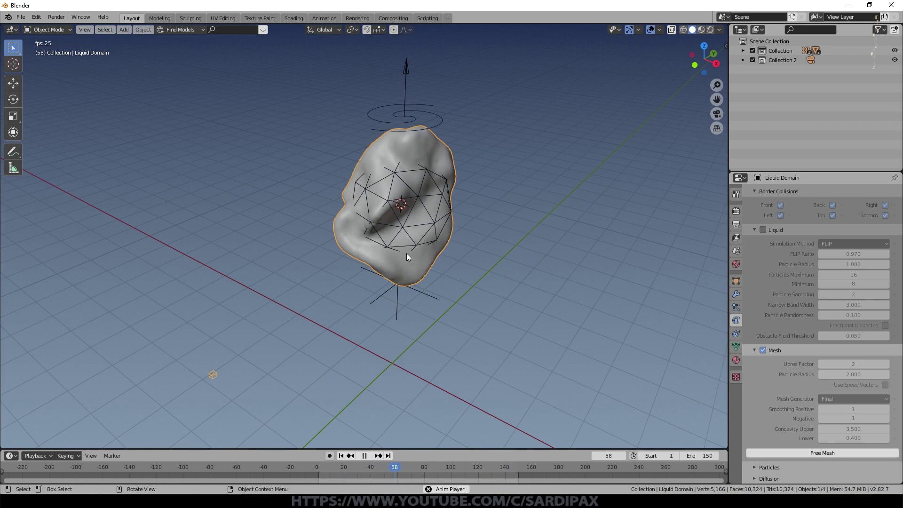
pyautogui.click(368, 459)
pyautogui.scroll(3)
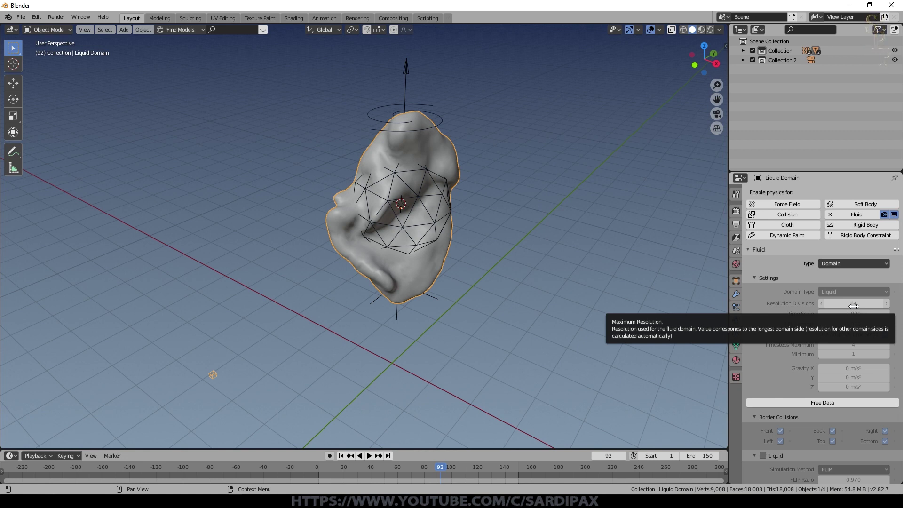
pyautogui.scroll(3)
pyautogui.scroll(-3)
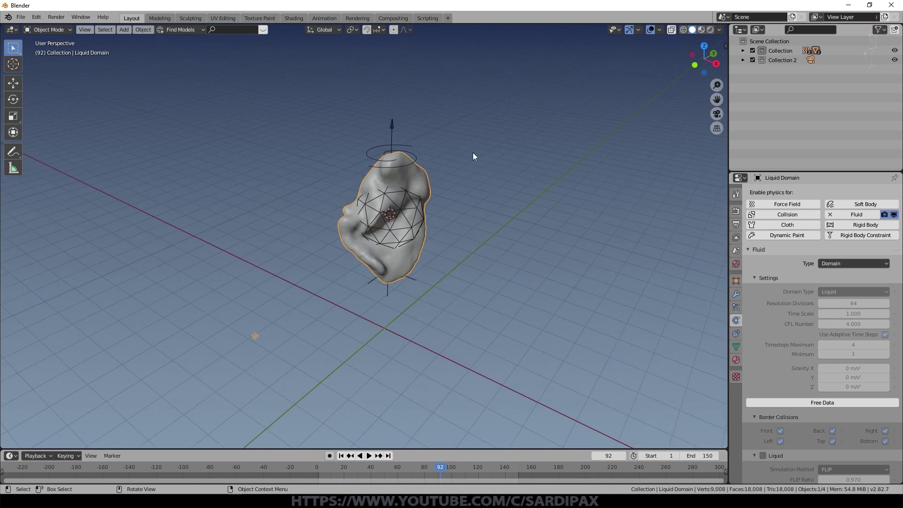
# - Duplicate the point light to the side as Point.001 and set its light colour to red
pyautogui.press('shift+a')
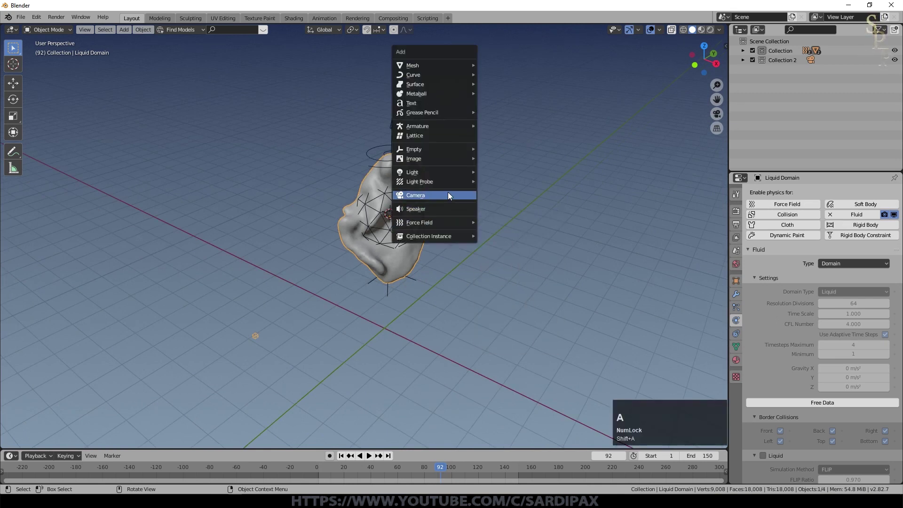
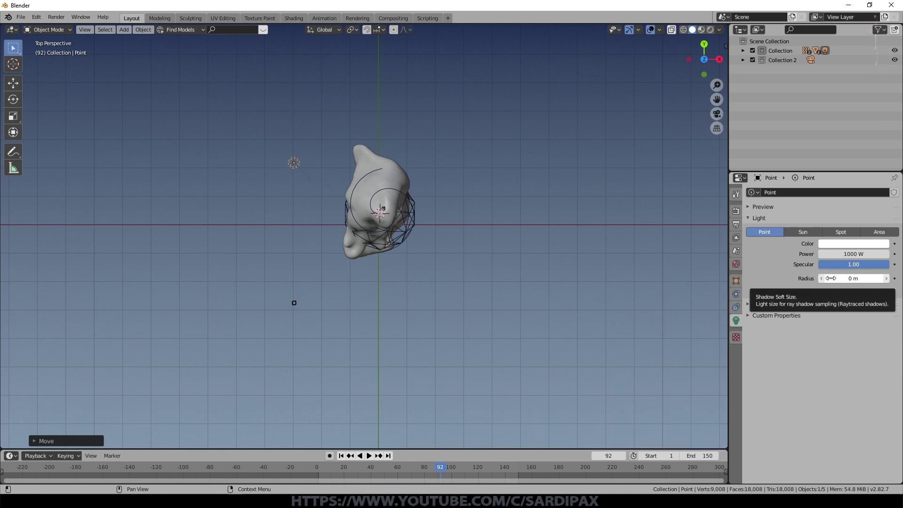
pyautogui.click(751, 309)
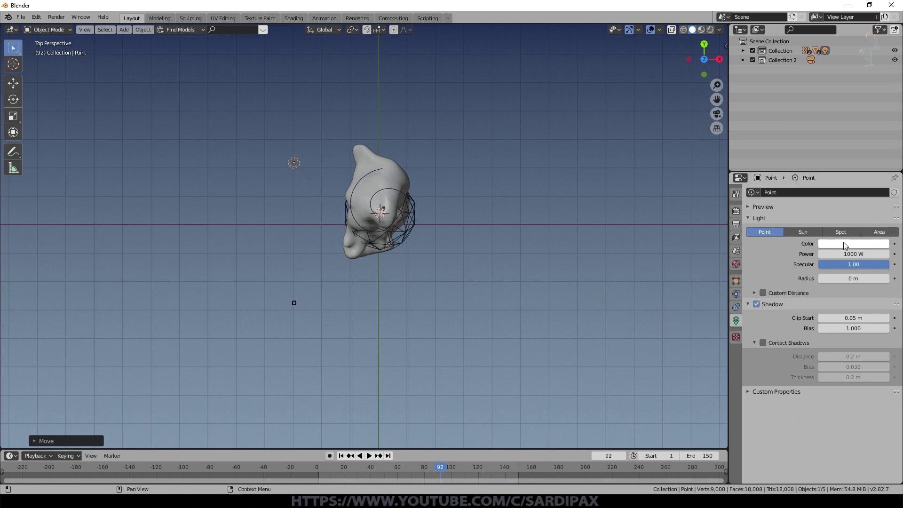
pyautogui.press('shift+Num_Lock')
pyautogui.press('shift+d')
pyautogui.click(541, 264)
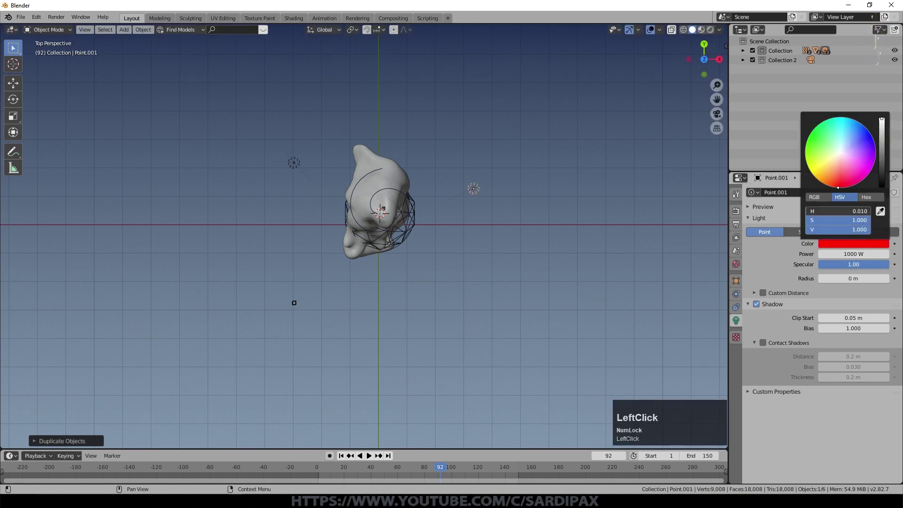
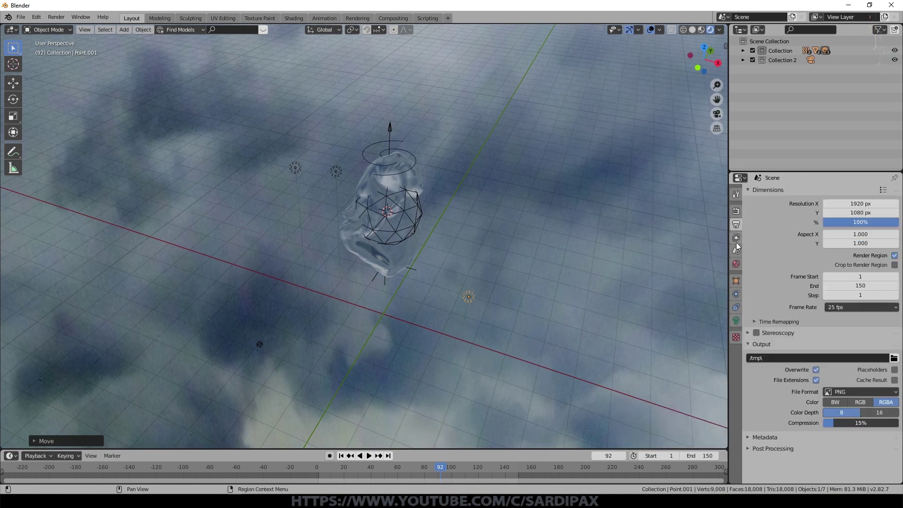
# - Set the world background colour to black by dragging its Value to 0
pyautogui.click(736, 262)
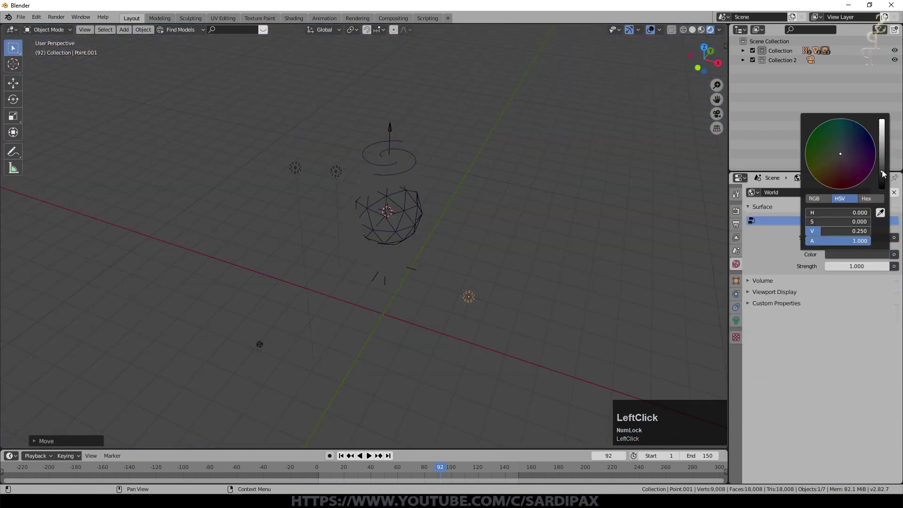
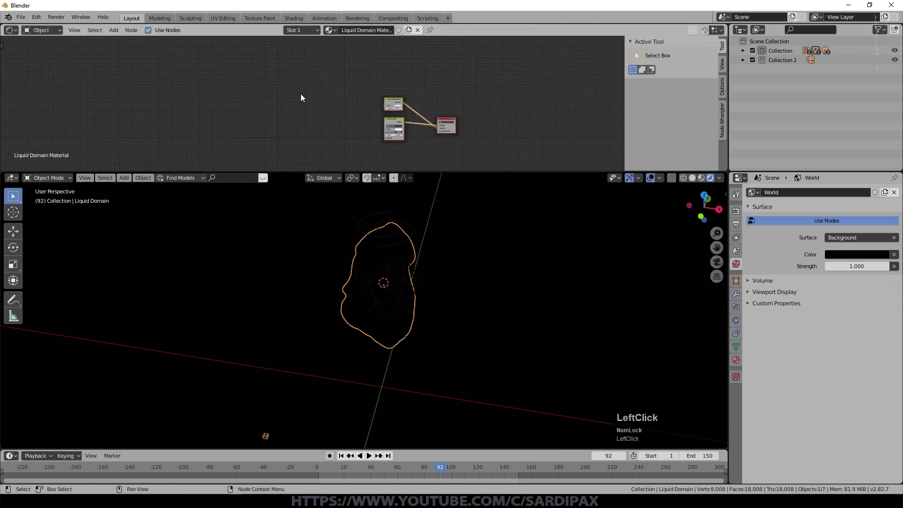
# - Show the liquid material's nodes in the Shader Editor and frame them in view
pyautogui.scroll(3)
pyautogui.scroll(-3)
pyautogui.scroll(3)
pyautogui.middleClick(575, 110)
pyautogui.scroll(-3)
pyautogui.press('Delete')
pyautogui.click(337, 52)
pyautogui.press('Delete')
pyautogui.click(256, 63)
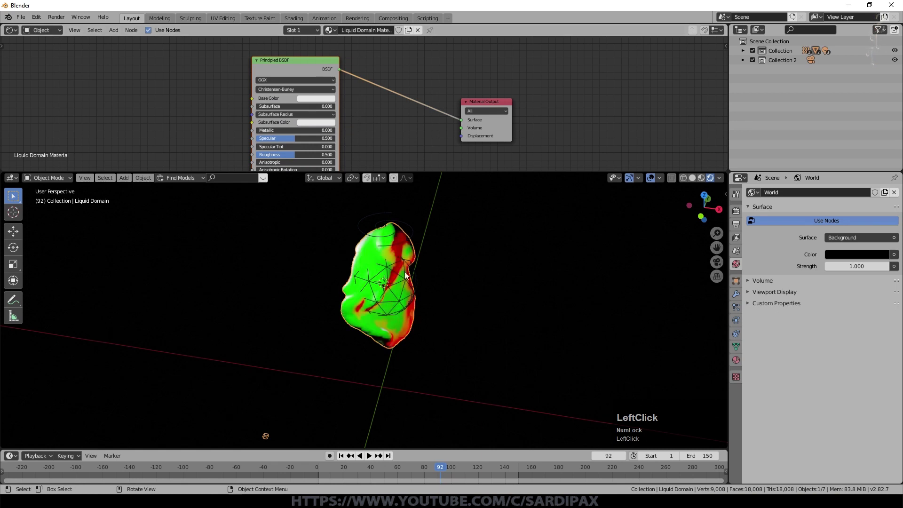
pyautogui.scroll(-3)
pyautogui.middleClick(446, 275)
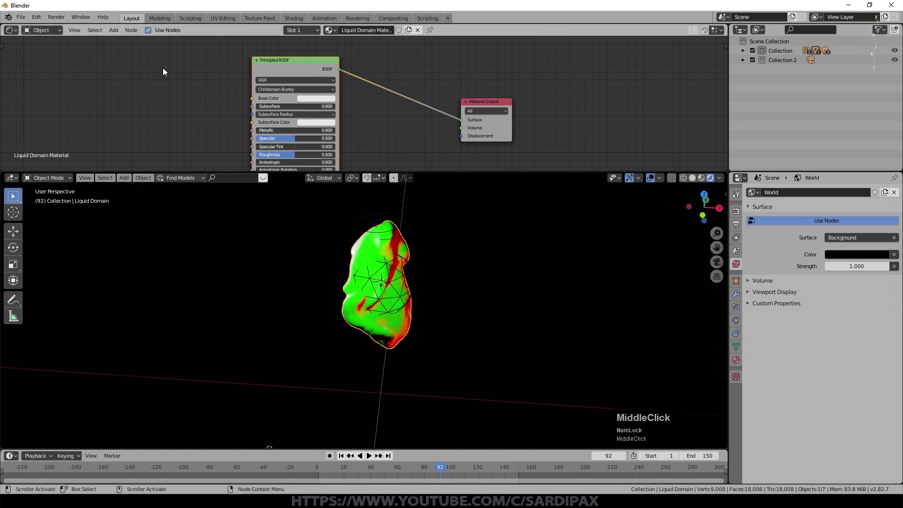
pyautogui.scroll(3)
# - Make the Principled BSDF base colour blue with subsurface 0.536, and hide viewport overlays
pyautogui.click(331, 128)
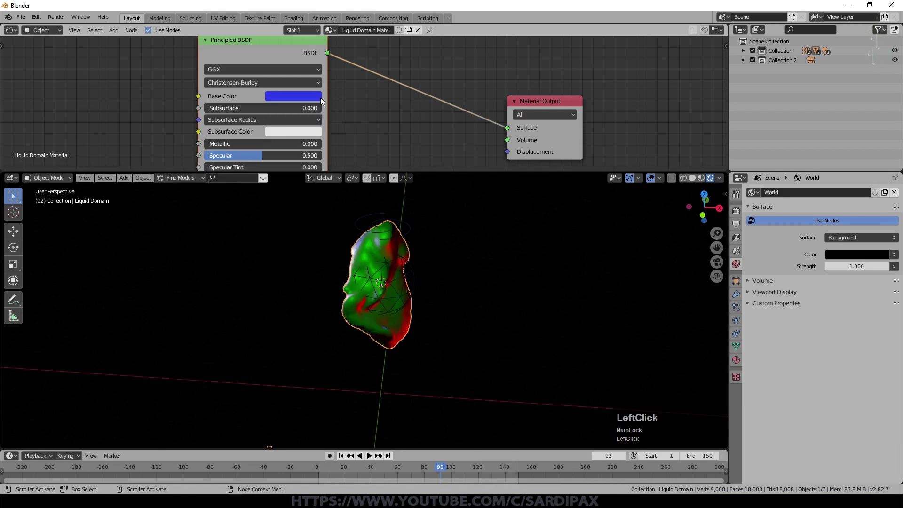
pyautogui.click(222, 111)
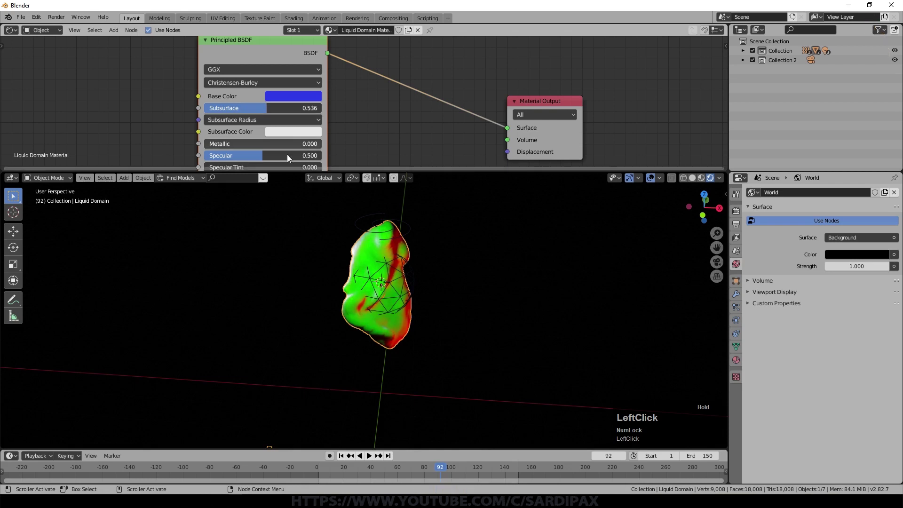
pyautogui.middleClick(425, 240)
pyautogui.middleClick(412, 231)
pyautogui.scroll(3)
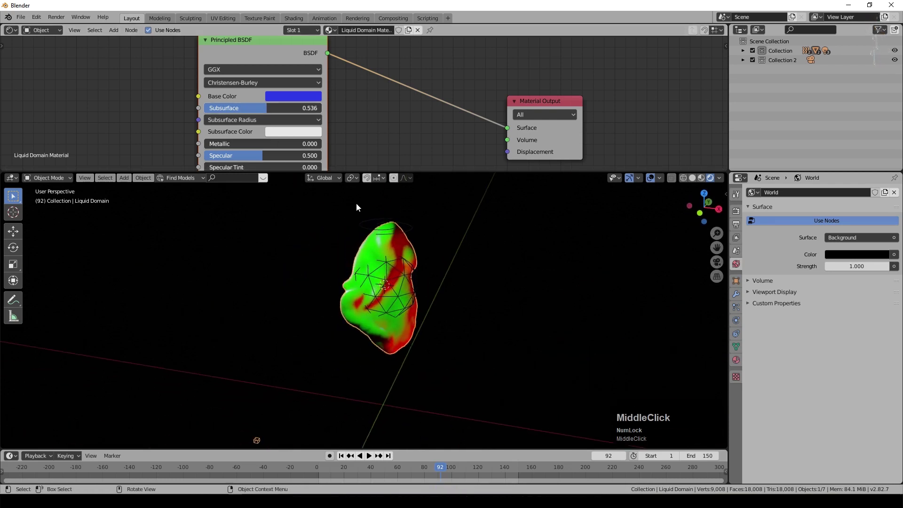
pyautogui.click(673, 196)
pyautogui.scroll(-3)
pyautogui.middleClick(461, 312)
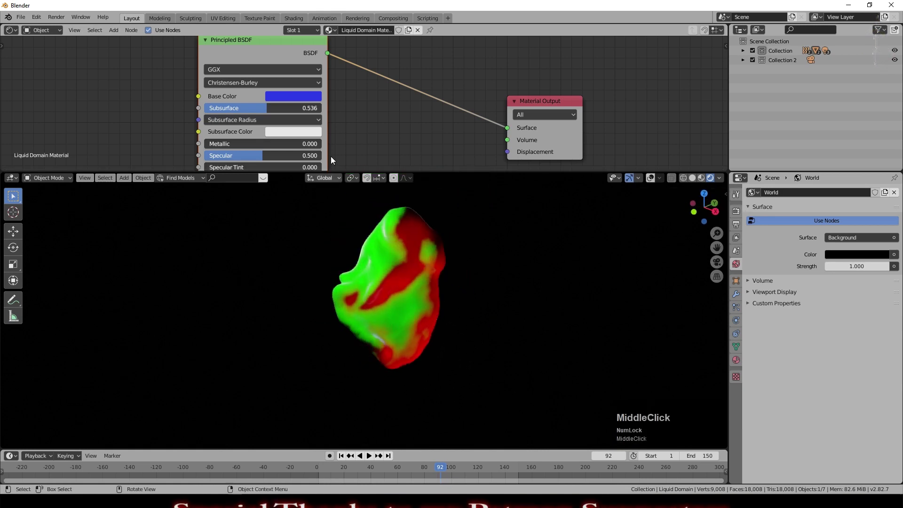
# - Set the material's metallic to 0.850 and roughness to 0.145 for a glossy look
pyautogui.click(220, 148)
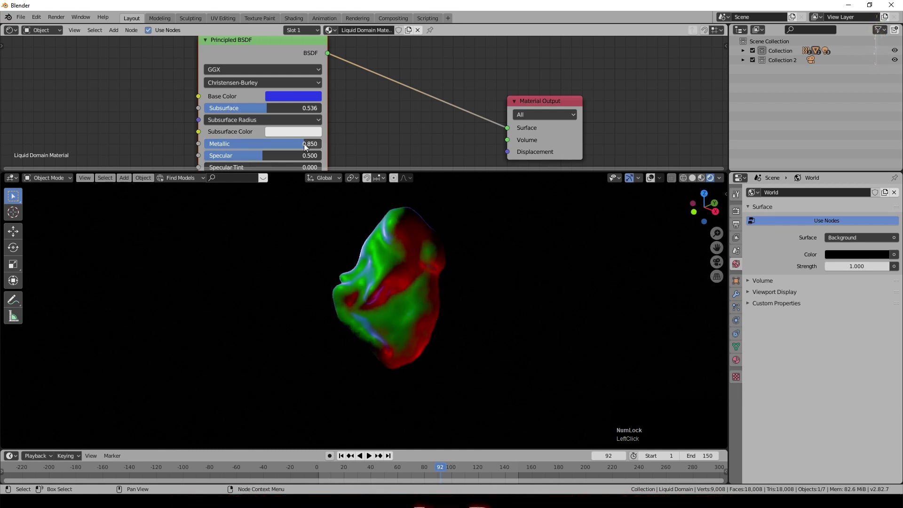
pyautogui.scroll(-3)
pyautogui.middleClick(436, 309)
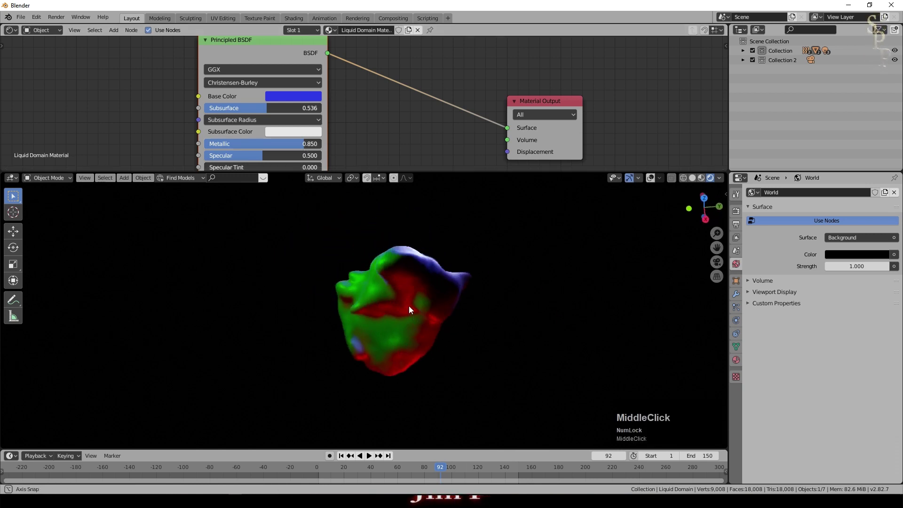
pyautogui.scroll(-3)
pyautogui.middleClick(442, 289)
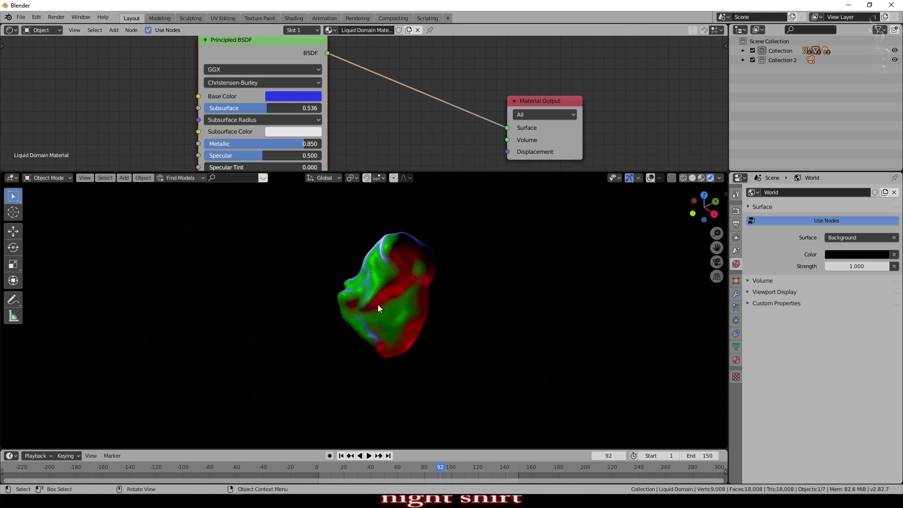
pyautogui.middleClick(366, 113)
pyautogui.click(291, 128)
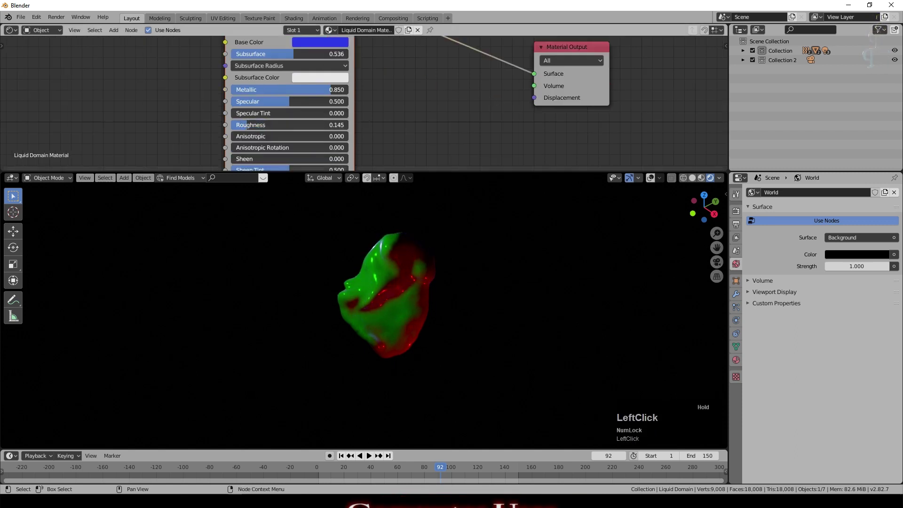
# - Add a Noise Texture node and a Vector > Bump node to the liquid material
pyautogui.scroll(3)
pyautogui.press('shift+a')
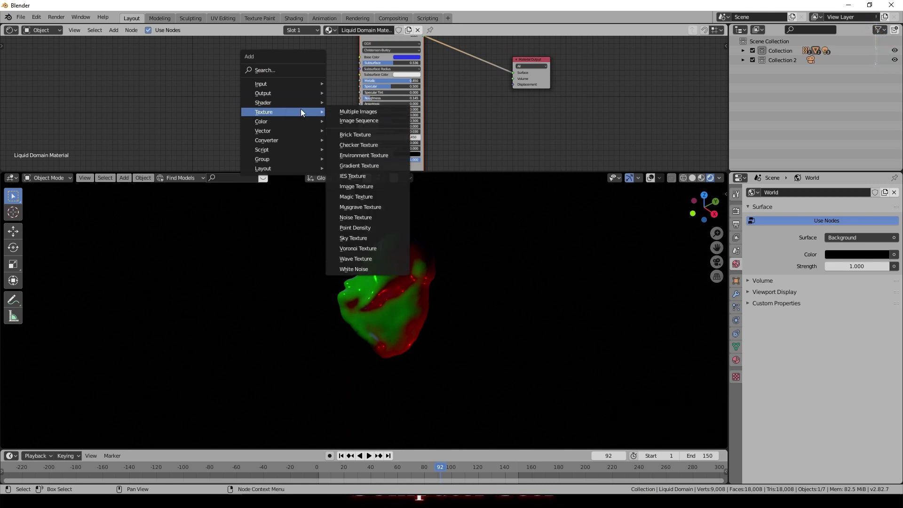
pyautogui.click(178, 151)
pyautogui.scroll(-3)
pyautogui.middleClick(253, 127)
pyautogui.click(126, 36)
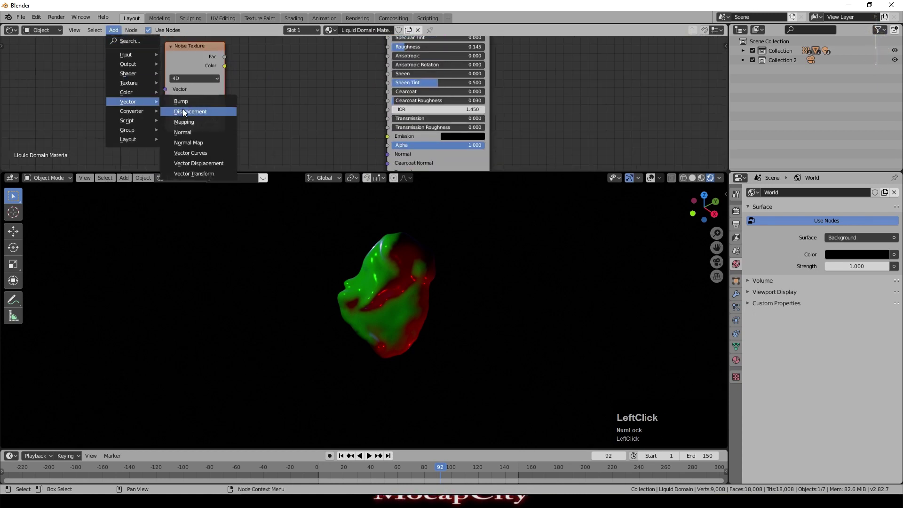
pyautogui.click(190, 108)
# - Link noise Fac to Bump Height and Bump Normal to the BSDF Normal, with noise distortion 2
pyautogui.scroll(3)
pyautogui.click(228, 59)
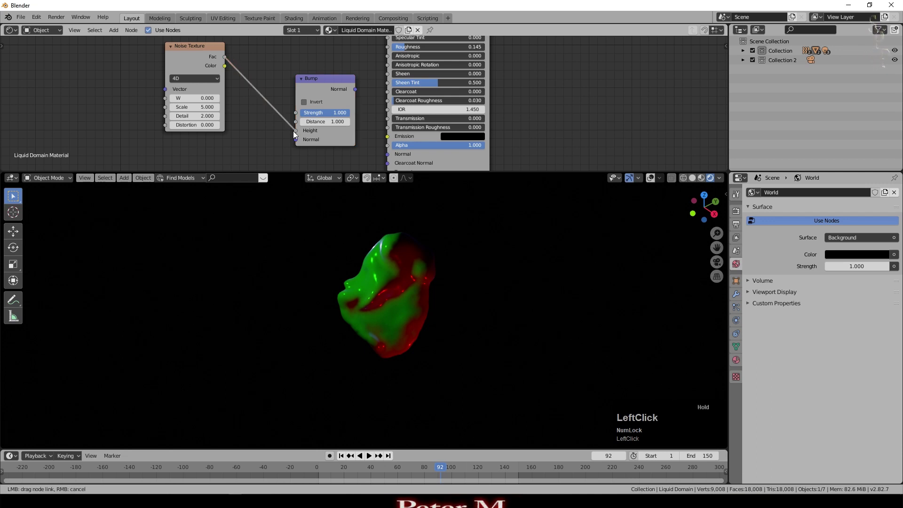
pyautogui.scroll(-3)
pyautogui.click(359, 94)
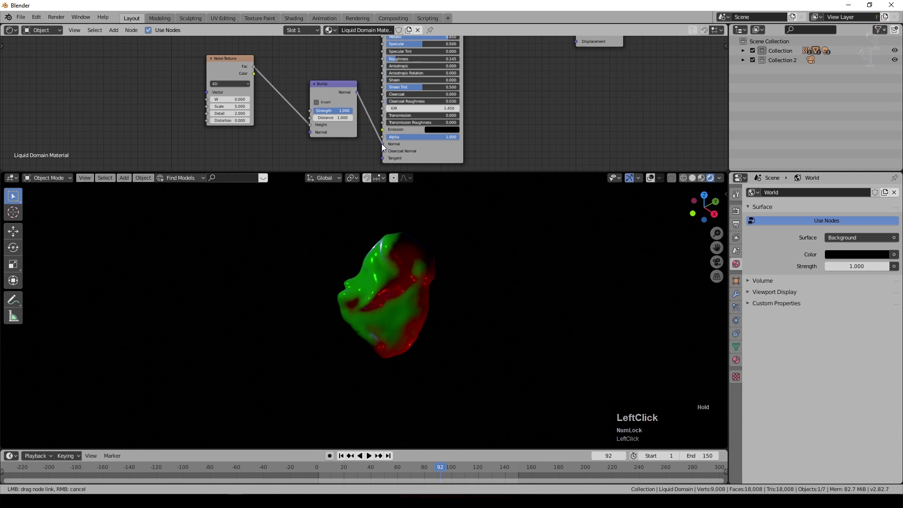
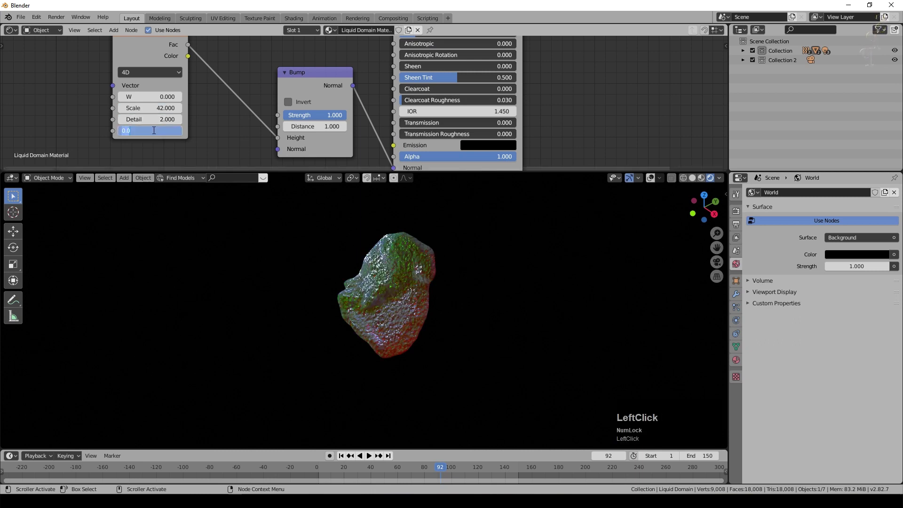
pyautogui.press('KP_2')
pyautogui.press('KP_Enter')
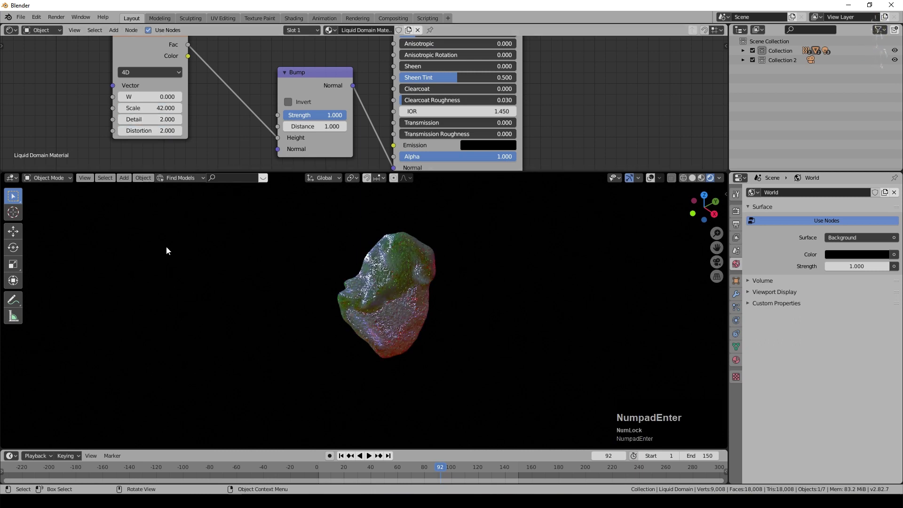
# - Lower the liquid material's Bump node Strength to 0.150 for subtler surface detail
pyautogui.scroll(3)
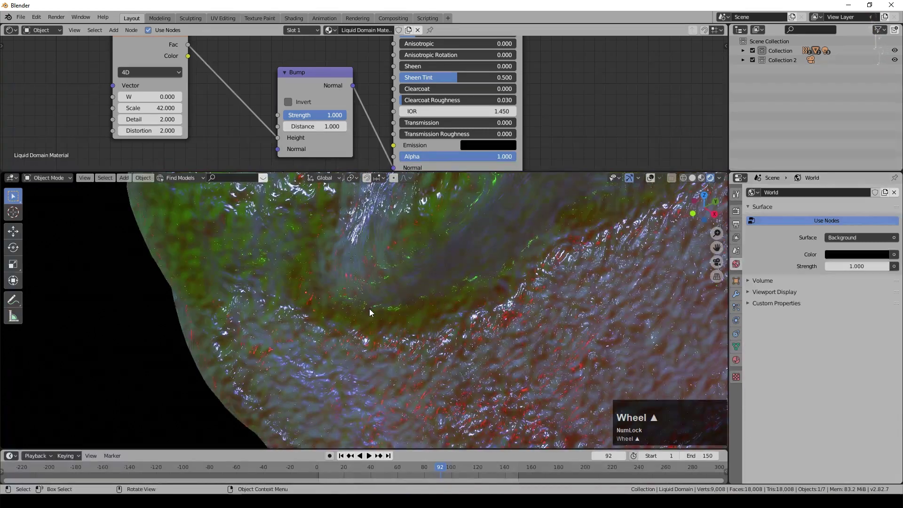
pyautogui.middleClick(422, 283)
pyautogui.click(322, 112)
pyautogui.press('KP_Decimal')
pyautogui.press('KP_1')
pyautogui.press('KP_Enter')
# - Replay the liquid animation from a close-up view to check the reduced bump
pyautogui.scroll(-3)
pyautogui.middleClick(285, 240)
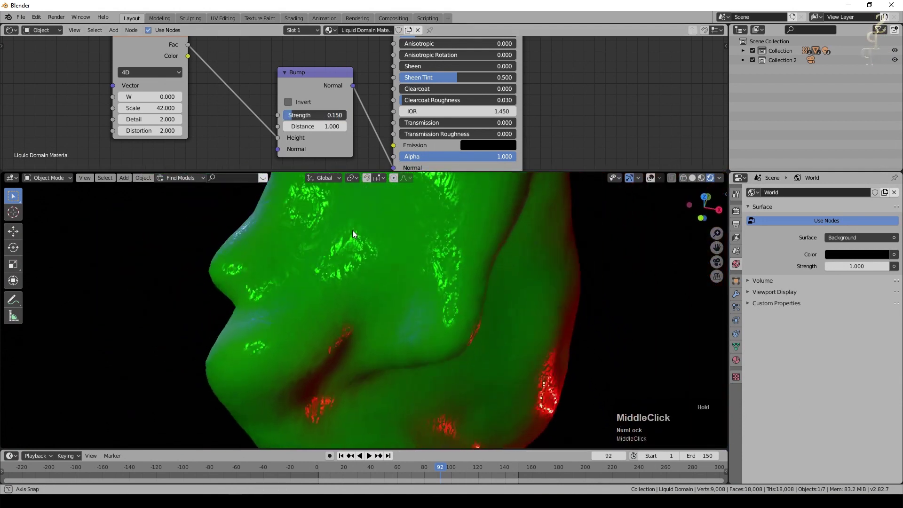
pyautogui.middleClick(318, 191)
pyautogui.scroll(-3)
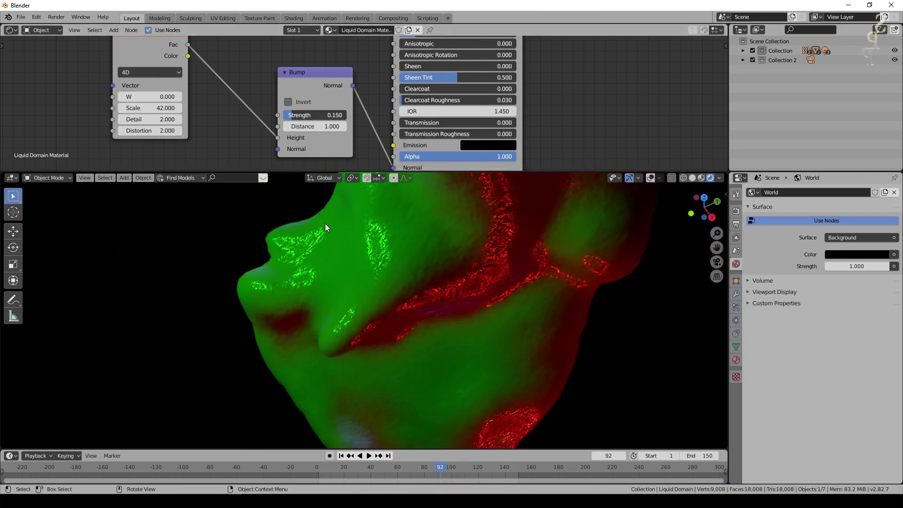
pyautogui.click(436, 470)
pyautogui.middleClick(355, 219)
pyautogui.click(357, 470)
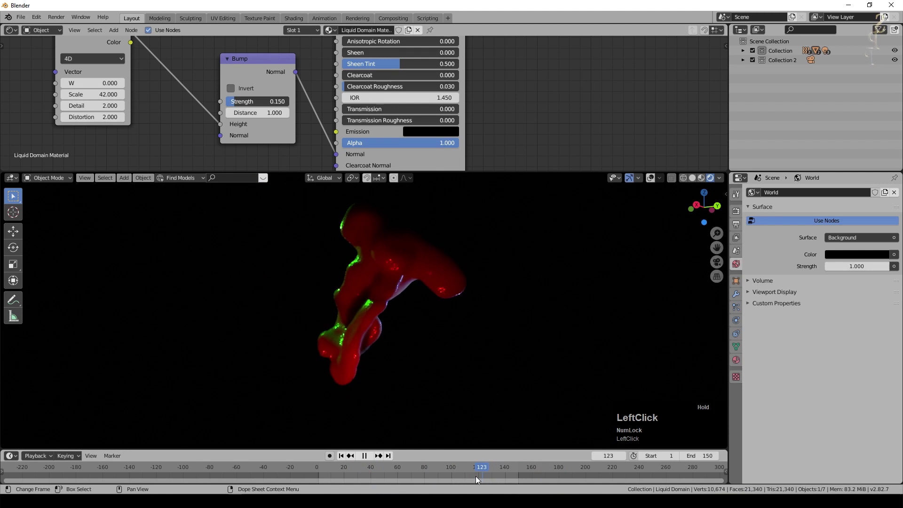
pyautogui.middleClick(351, 384)
pyautogui.scroll(-3)
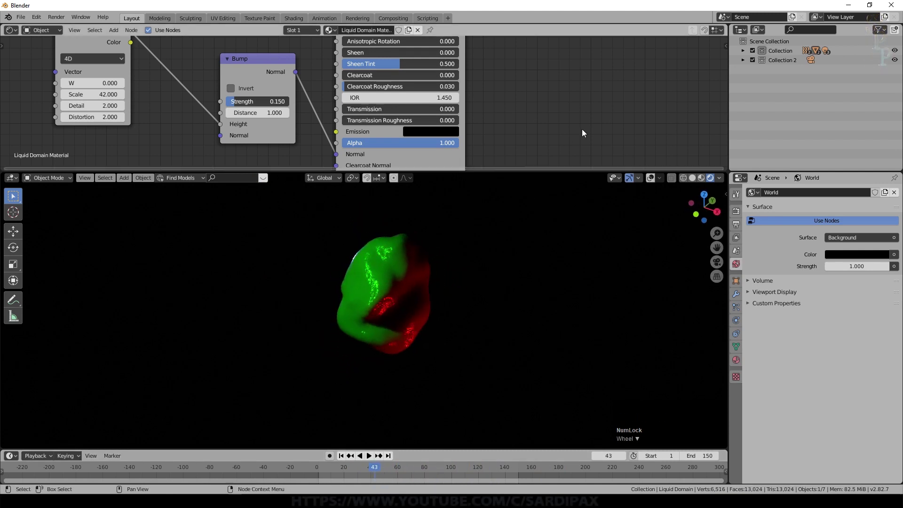
# - Add a cube to the scene and give it a new material
pyautogui.press('shift+a')
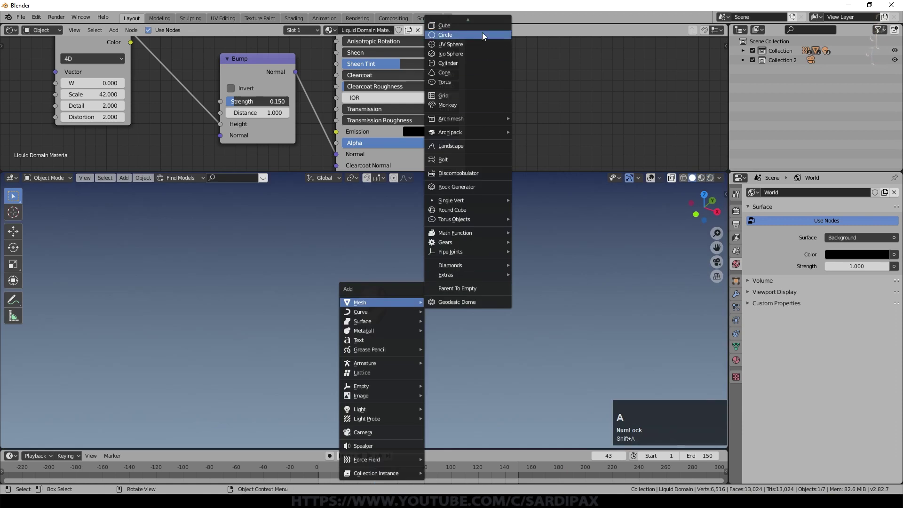
pyautogui.click(480, 33)
pyautogui.middleClick(239, 348)
pyautogui.scroll(-3)
pyautogui.click(797, 238)
pyautogui.scroll(-3)
pyautogui.scroll(3)
pyautogui.click(303, 94)
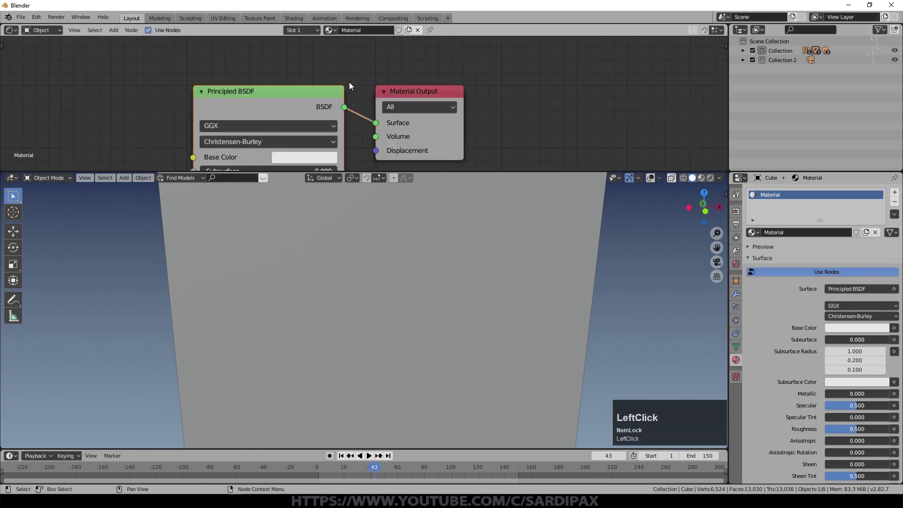
# - Replace the cube's default shader with a Principled Volume at density 0.010
pyautogui.press('Delete')
pyautogui.press('shift+a')
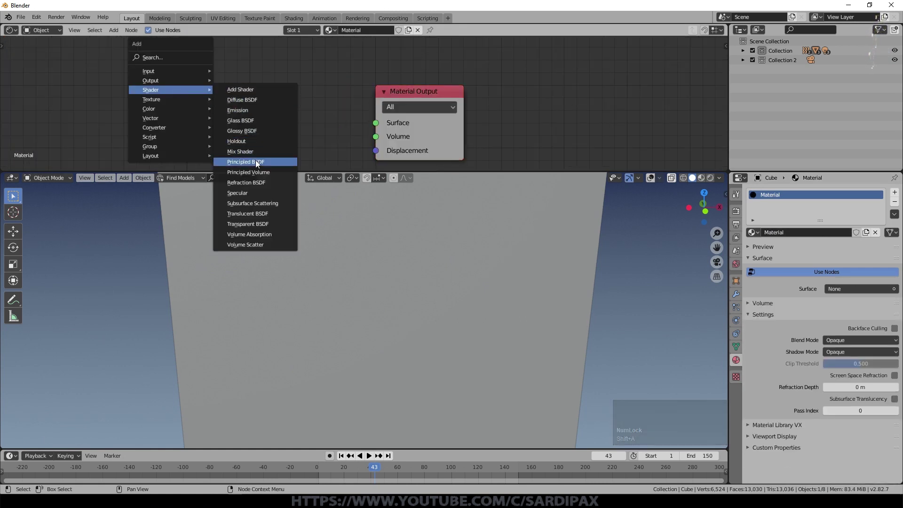
pyautogui.click(269, 174)
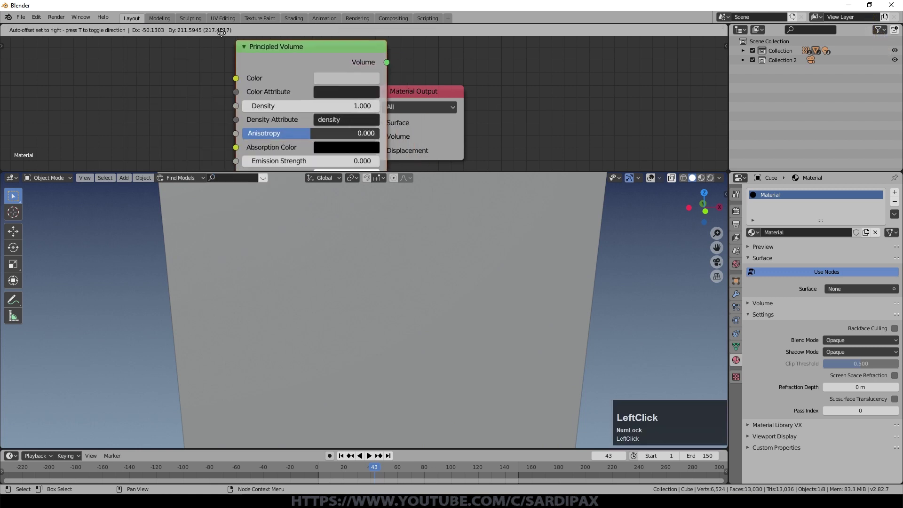
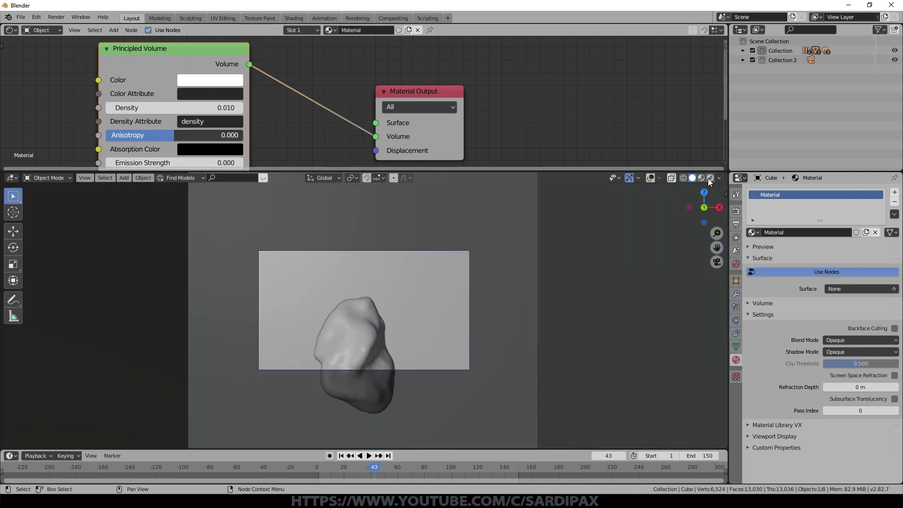
# - Preview the foggy scene in Rendered shading, framing the liquid and lights
pyautogui.click(710, 179)
pyautogui.scroll(-3)
pyautogui.scroll(-3)
pyautogui.middleClick(488, 355)
pyautogui.scroll(-3)
pyautogui.moveTo(293, 312); pyautogui.dragTo(272, 317)
pyautogui.scroll(3)
pyautogui.scroll(-3)
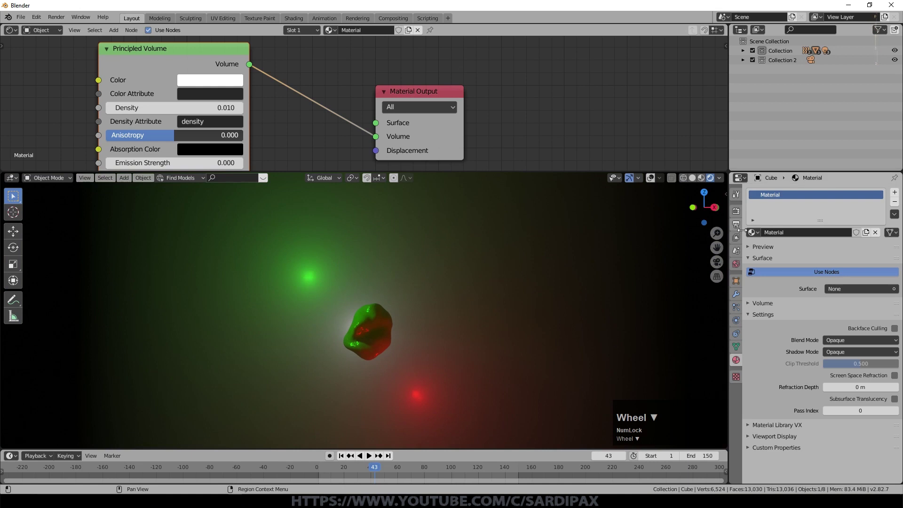
# - Enable Bloom and Screen Space Reflections in the Eevee render settings
pyautogui.click(742, 222)
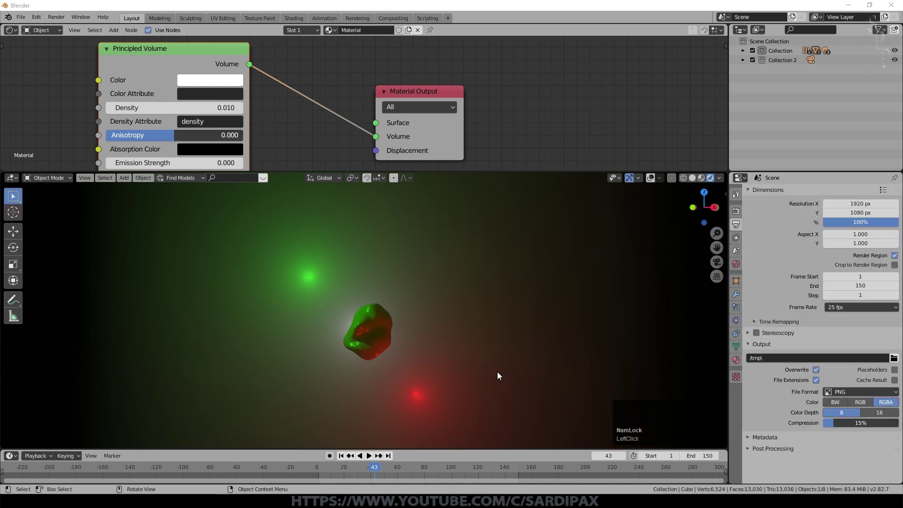
pyautogui.click(760, 273)
pyautogui.click(759, 269)
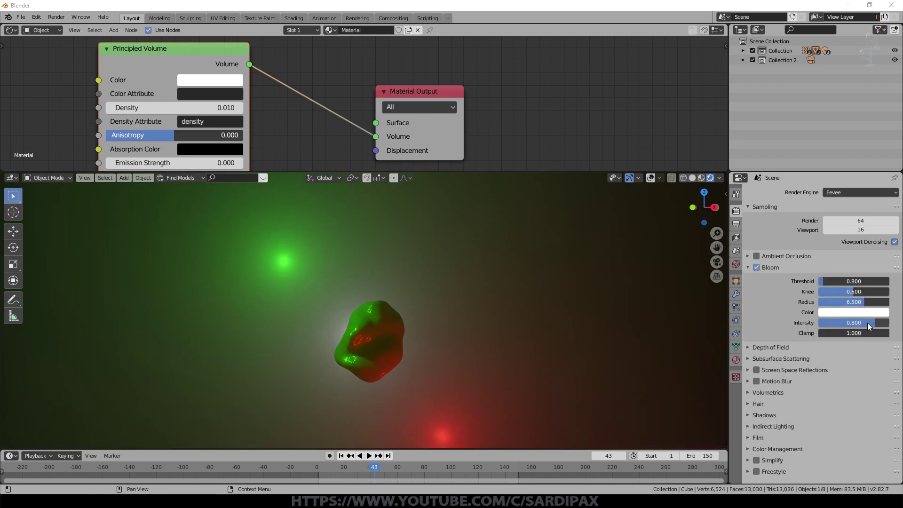
pyautogui.click(750, 271)
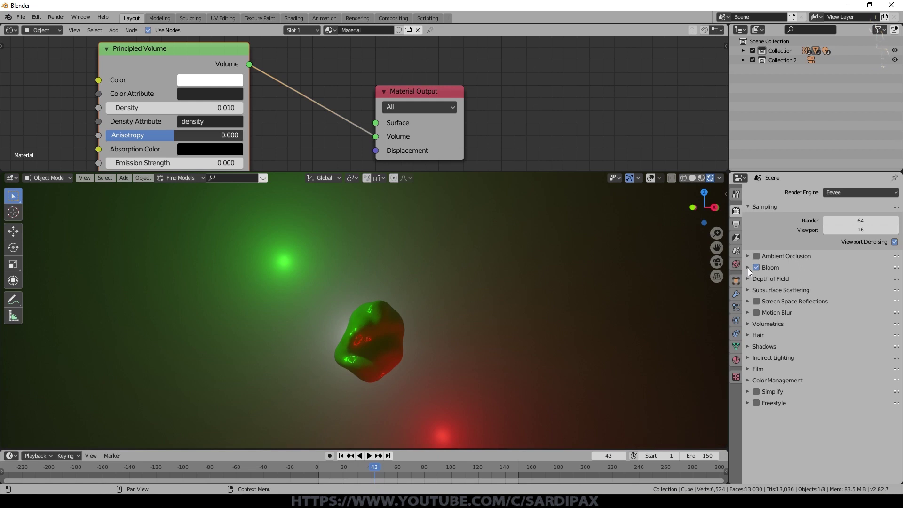
pyautogui.click(761, 305)
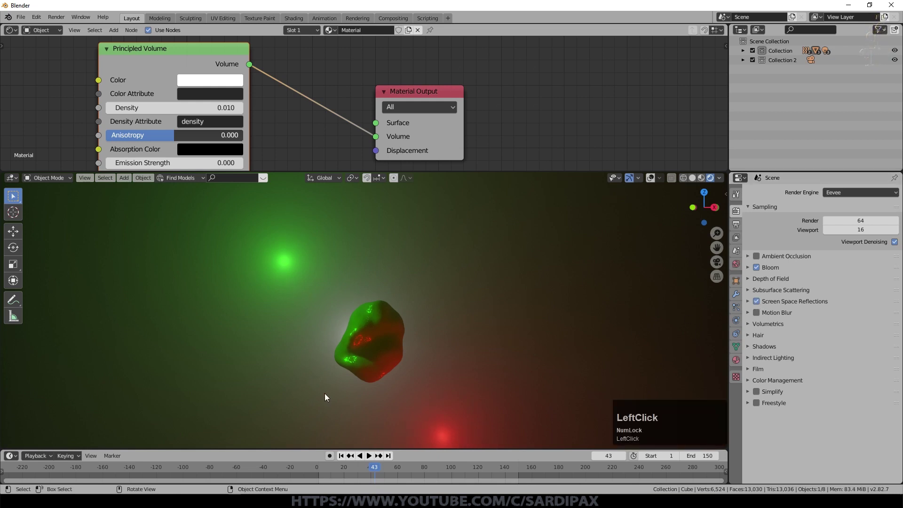
pyautogui.scroll(3)
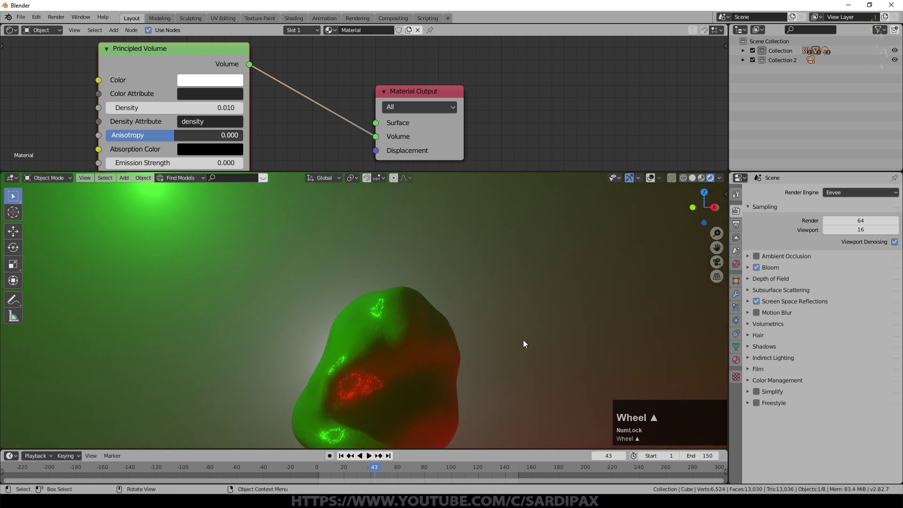
pyautogui.middleClick(526, 343)
pyautogui.click(759, 304)
pyautogui.scroll(-3)
pyautogui.middleClick(444, 356)
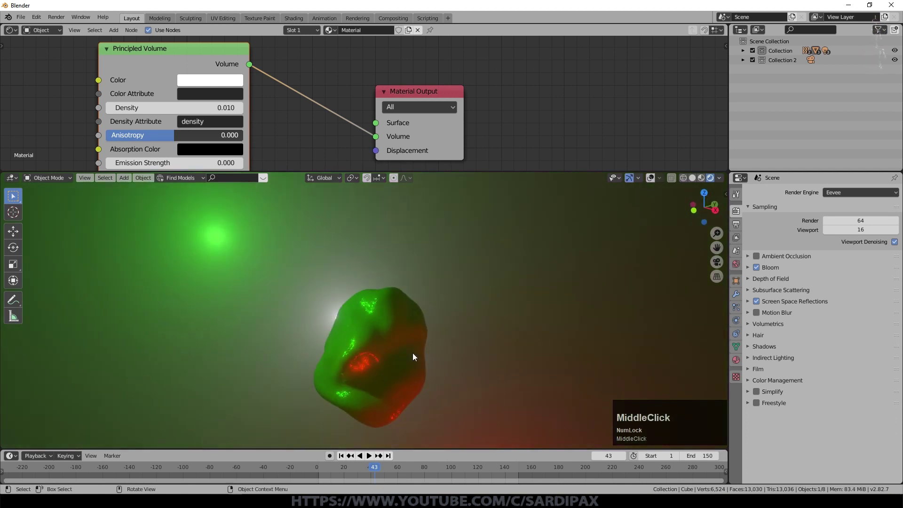
# - Turn on volumetric shadows in the Eevee Volumetrics settings
pyautogui.click(749, 406)
pyautogui.click(840, 381)
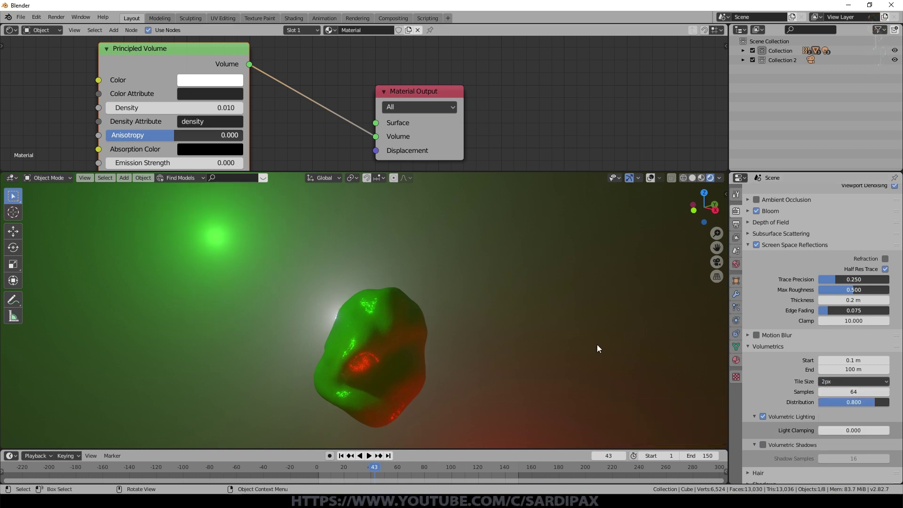
pyautogui.middleClick(431, 400)
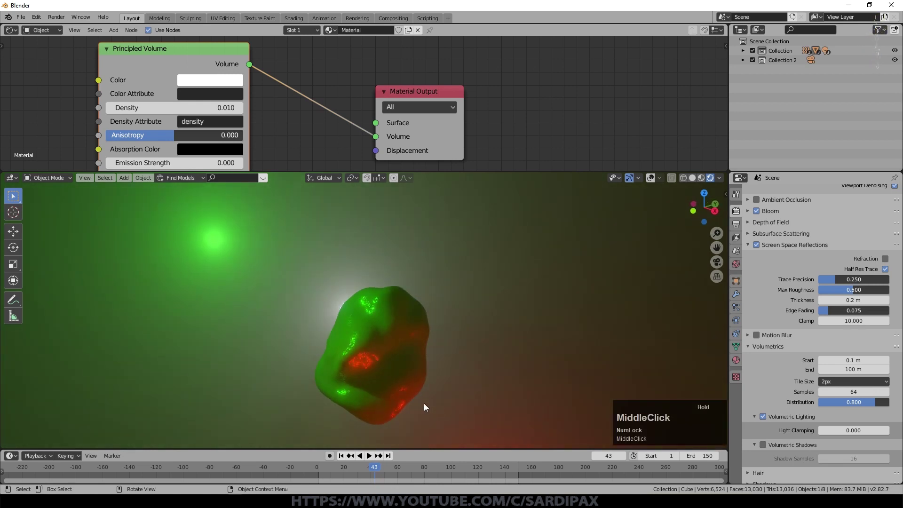
pyautogui.click(765, 445)
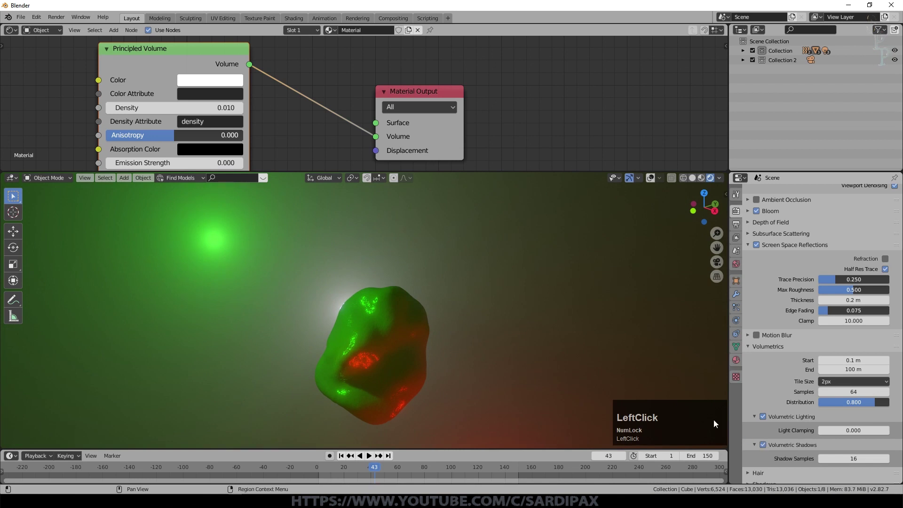
pyautogui.scroll(-3)
pyautogui.middleClick(437, 340)
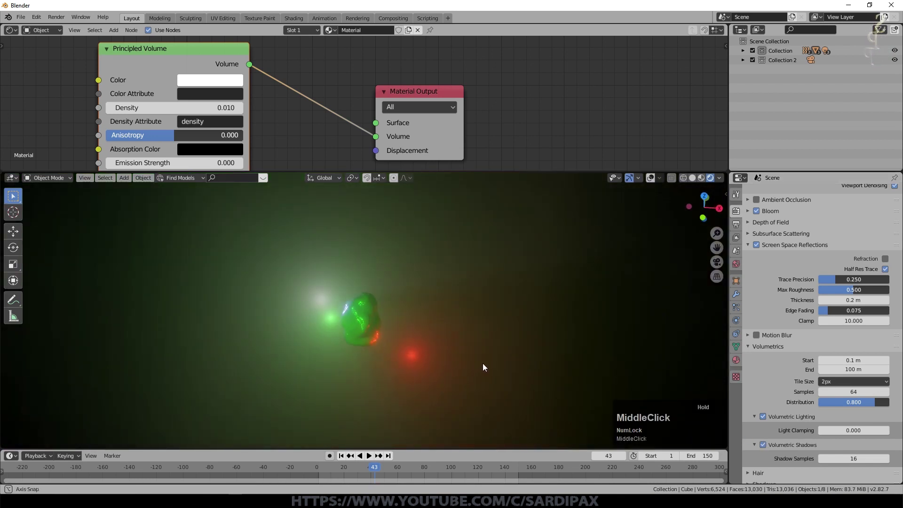
pyautogui.scroll(3)
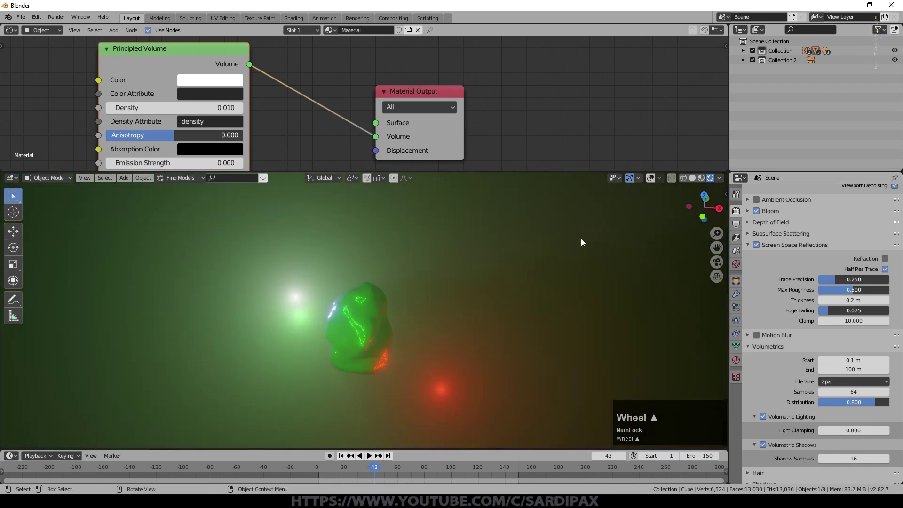
pyautogui.middleClick(371, 344)
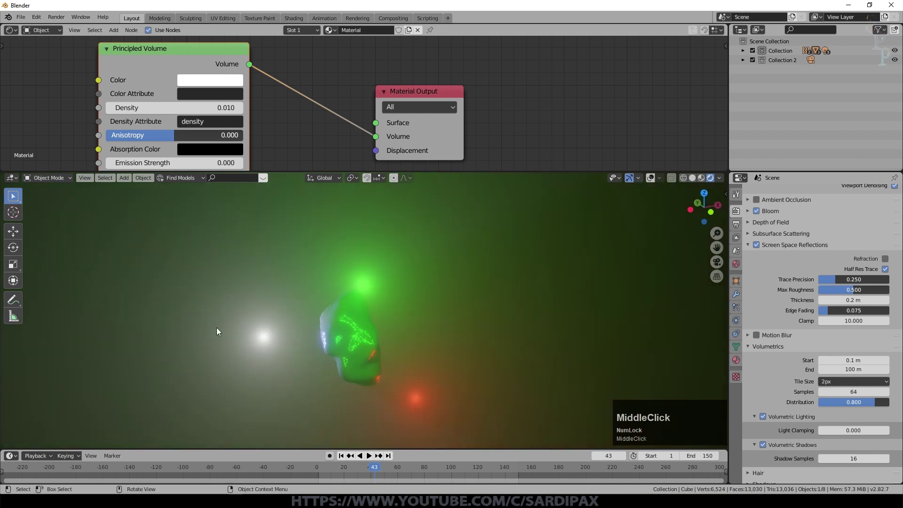
pyautogui.scroll(3)
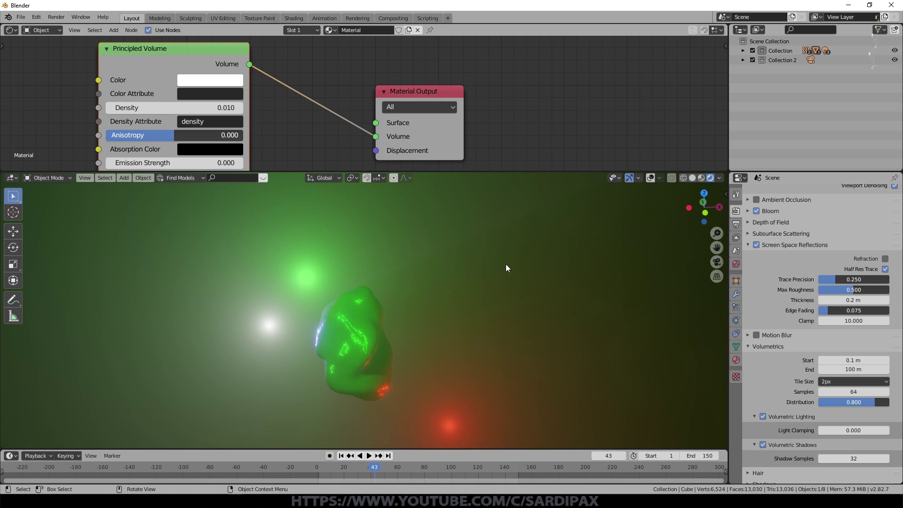
# - Adjust the volumetric lighting samples, then play the foggy liquid animation
pyautogui.scroll(-3)
pyautogui.click(749, 426)
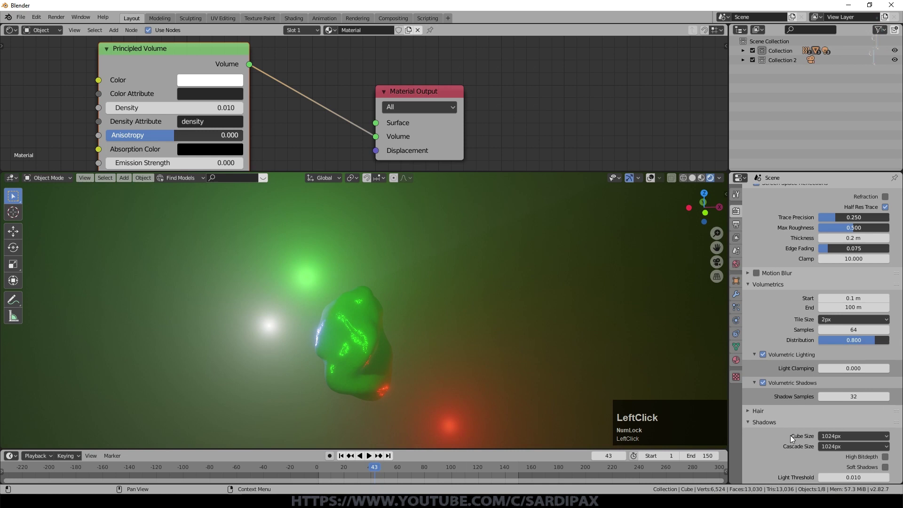
pyautogui.scroll(-3)
pyautogui.click(888, 404)
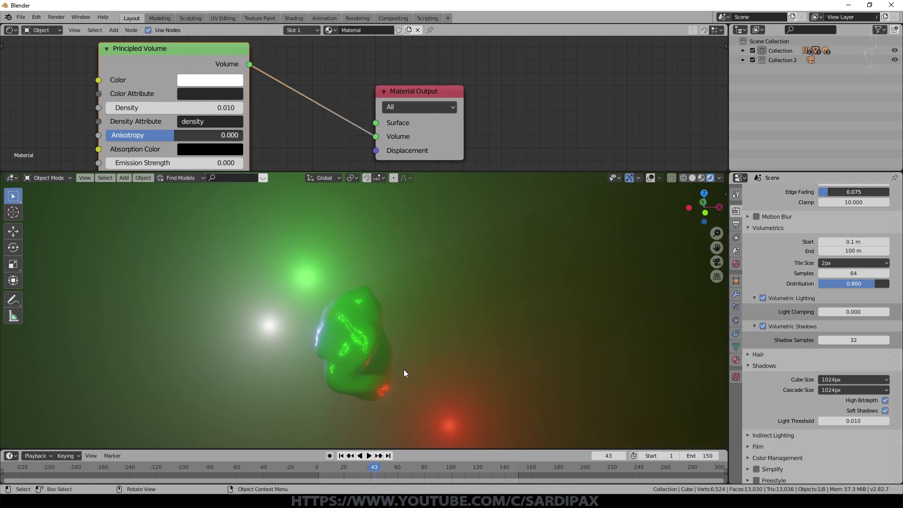
pyautogui.middleClick(390, 380)
pyautogui.scroll(3)
pyautogui.scroll(-3)
pyautogui.click(370, 470)
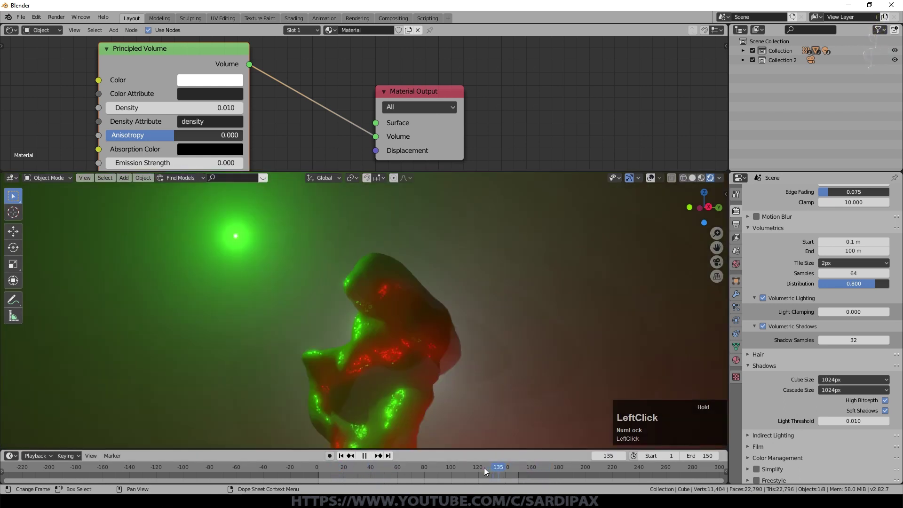
# - Select the Liquid Domain at frame 88 and switch to the camera view
pyautogui.middleClick(477, 391)
pyautogui.click(416, 342)
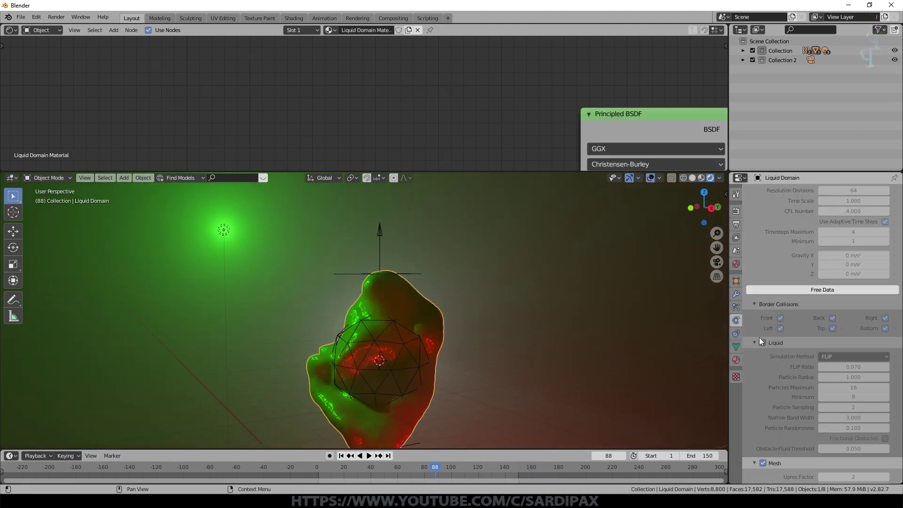
pyautogui.scroll(-3)
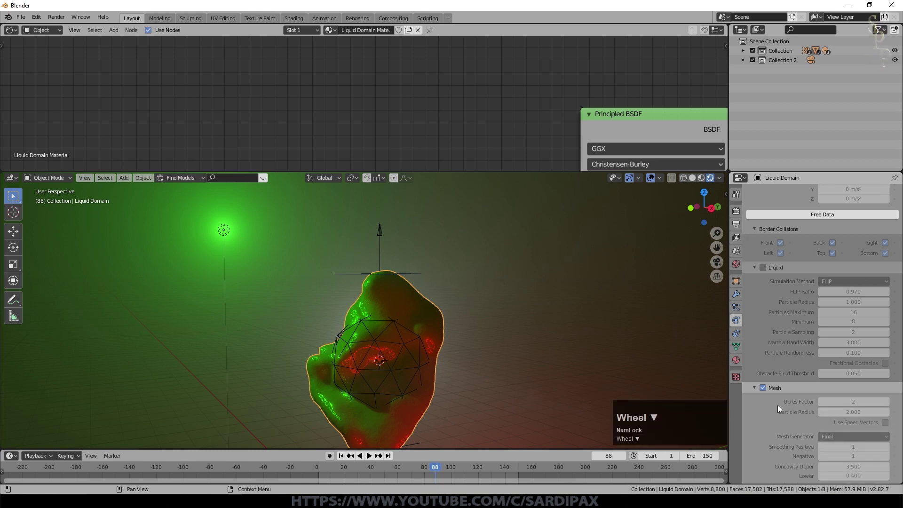
pyautogui.press('KP_0')
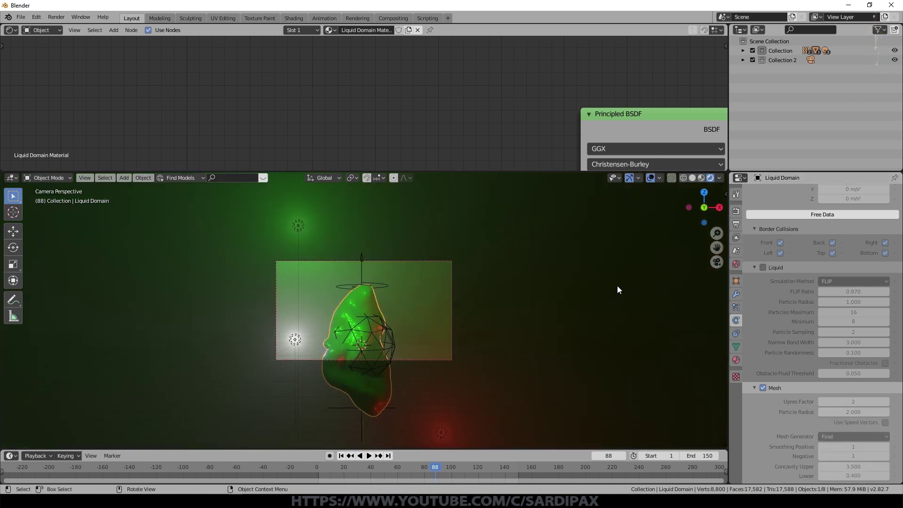
# - Render frame 88 from the camera and close the result
pyautogui.press('F12')
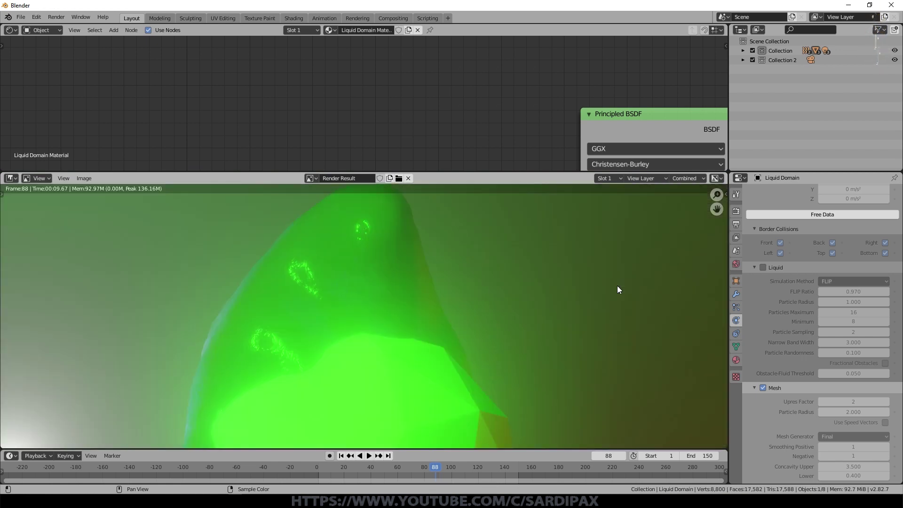
pyautogui.scroll(-3)
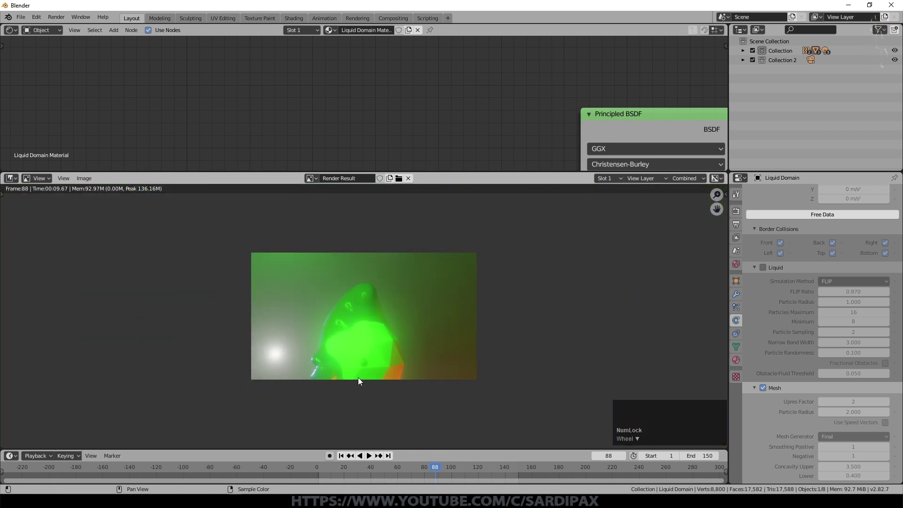
pyautogui.press('Escape')
# - Select the Icosphere, hide viewport overlays, and render the frame again
pyautogui.click(396, 341)
pyautogui.click(739, 281)
pyautogui.click(751, 386)
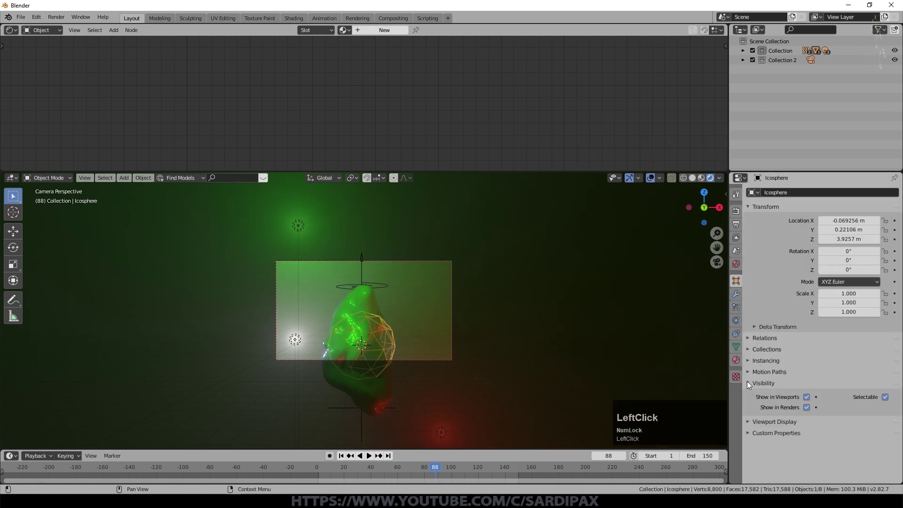
pyautogui.click(810, 413)
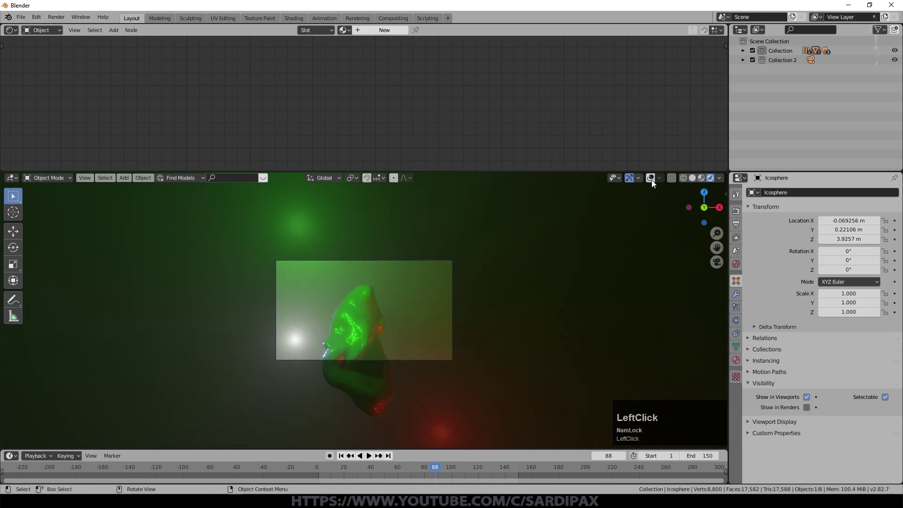
pyautogui.press('F12')
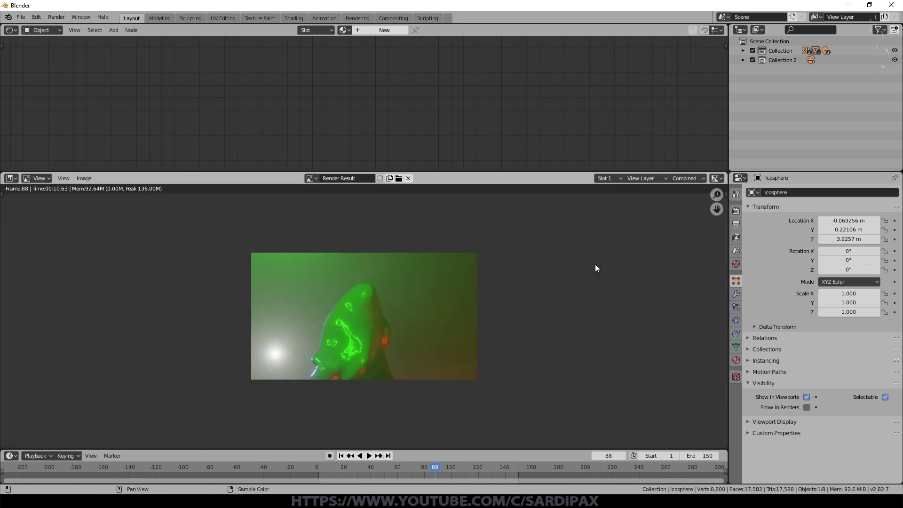